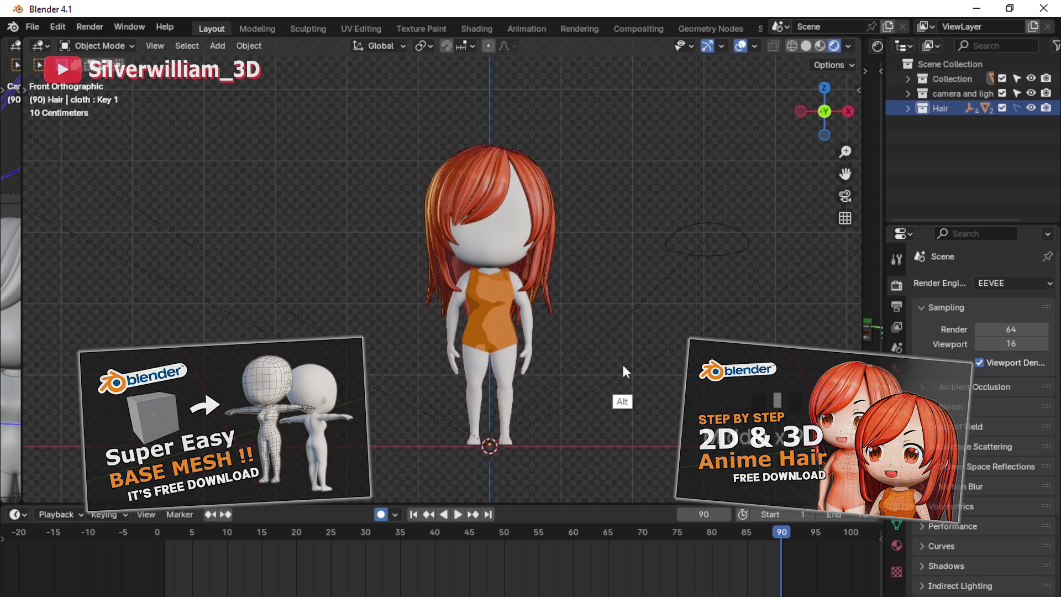
Step: Select the character's Body mesh and show its Material properties
{"action": "left_click_drag", "start_coordinate": [627, 369], "coordinate": [769, 374]}
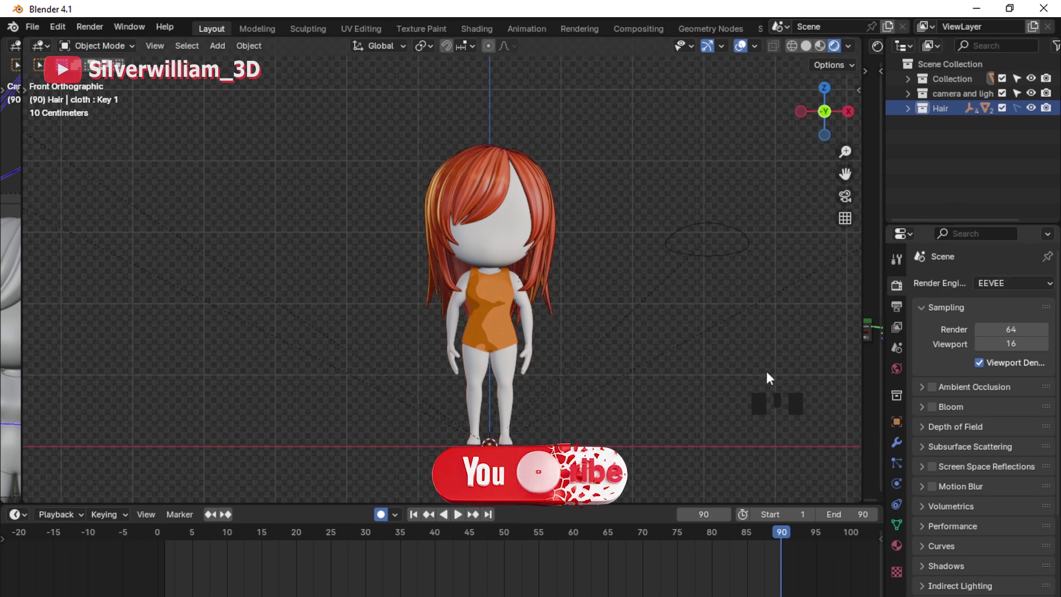
{"action": "left_click", "coordinate": [636, 453]}
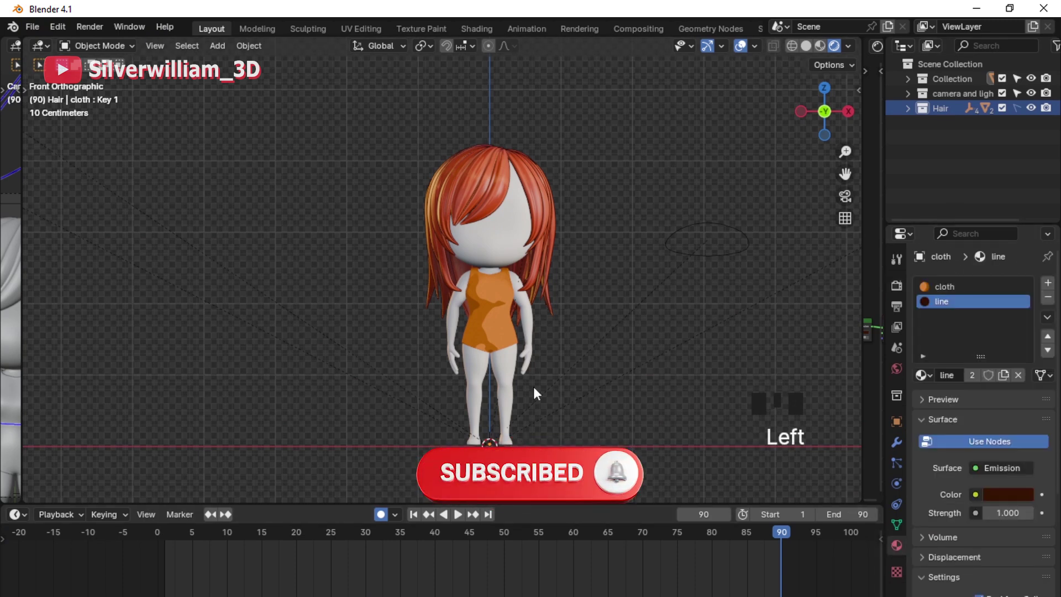
{"action": "left_click", "coordinate": [633, 458]}
Step: Split the workspace into a new area beside the 3D view for node editing
{"action": "left_click_drag", "start_coordinate": [959, 356], "coordinate": [797, 217]}
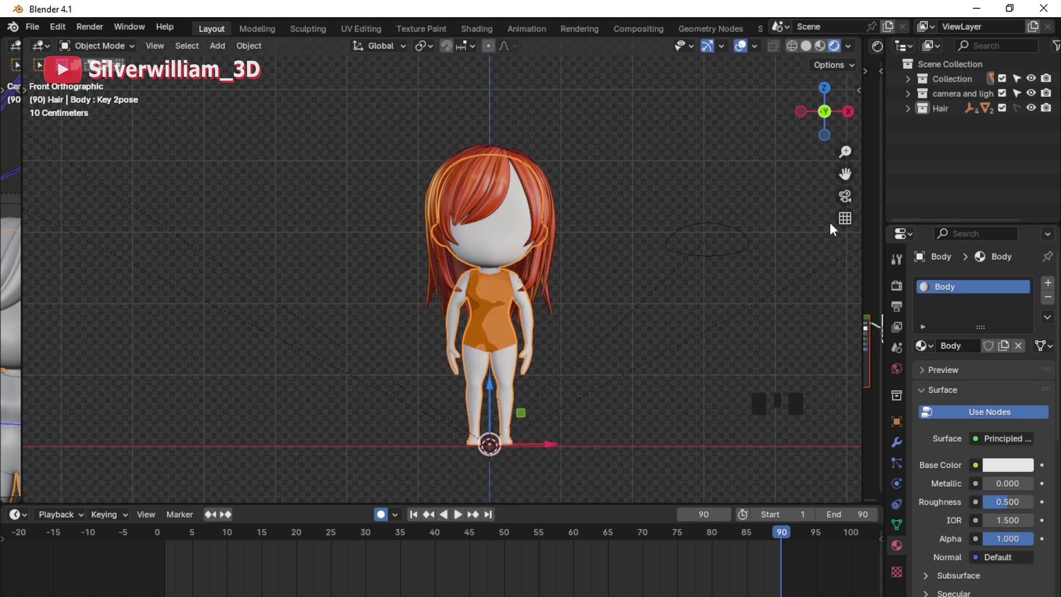
{"action": "left_click_drag", "start_coordinate": [863, 272], "coordinate": [637, 338]}
{"action": "left_click_drag", "start_coordinate": [636, 337], "coordinate": [657, 269]}
Step: Switch the new area to the Shader Editor, remove the default shader and add a Diffuse BSDF
{"action": "left_click", "coordinate": [658, 269]}
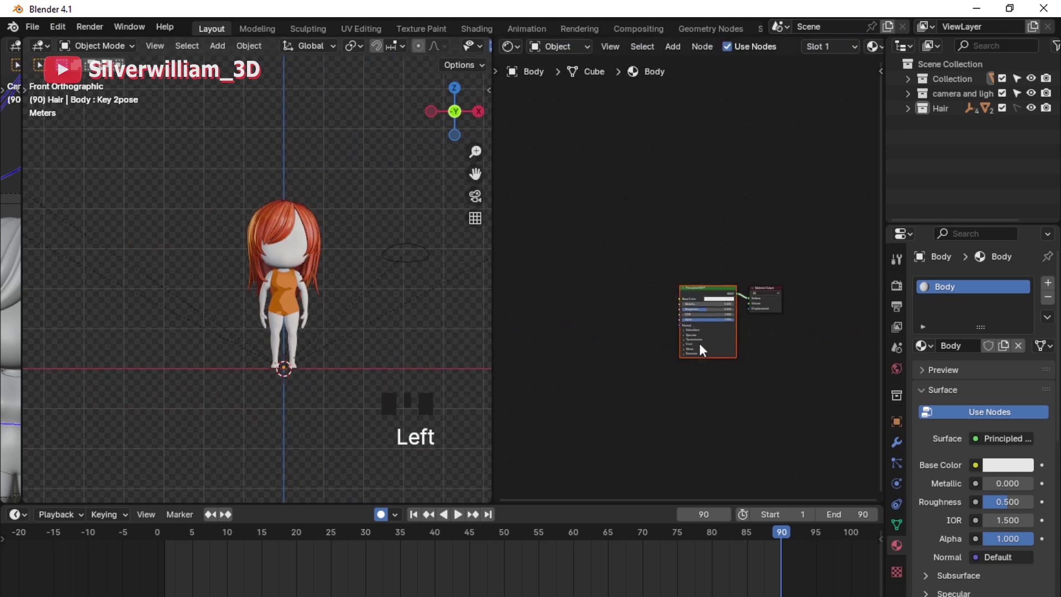
{"action": "key", "text": "x"}
{"action": "key", "text": "shift+a"}
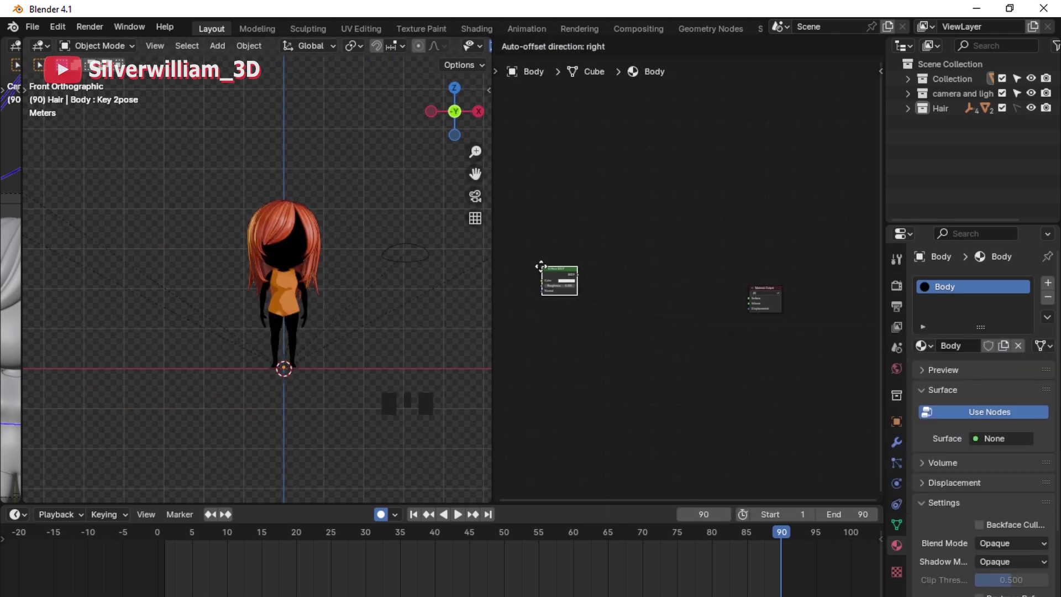
{"action": "left_click_drag", "start_coordinate": [587, 307], "coordinate": [623, 370]}
Step: Add Shader to RGB and Color Ramp nodes chained before the Material Output
{"action": "key", "text": "shift+a"}
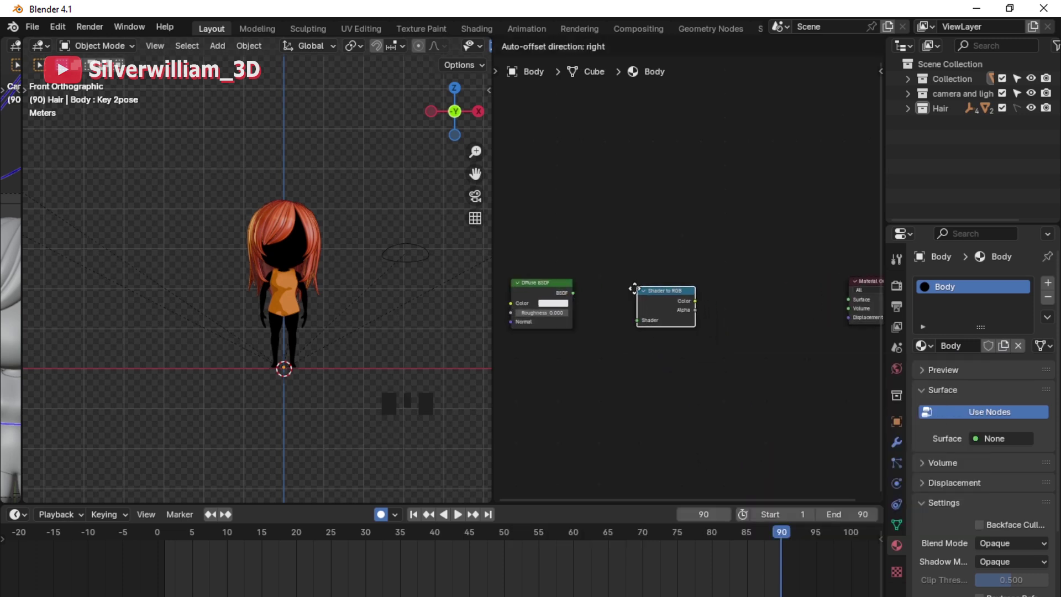
{"action": "key", "text": "shift+a"}
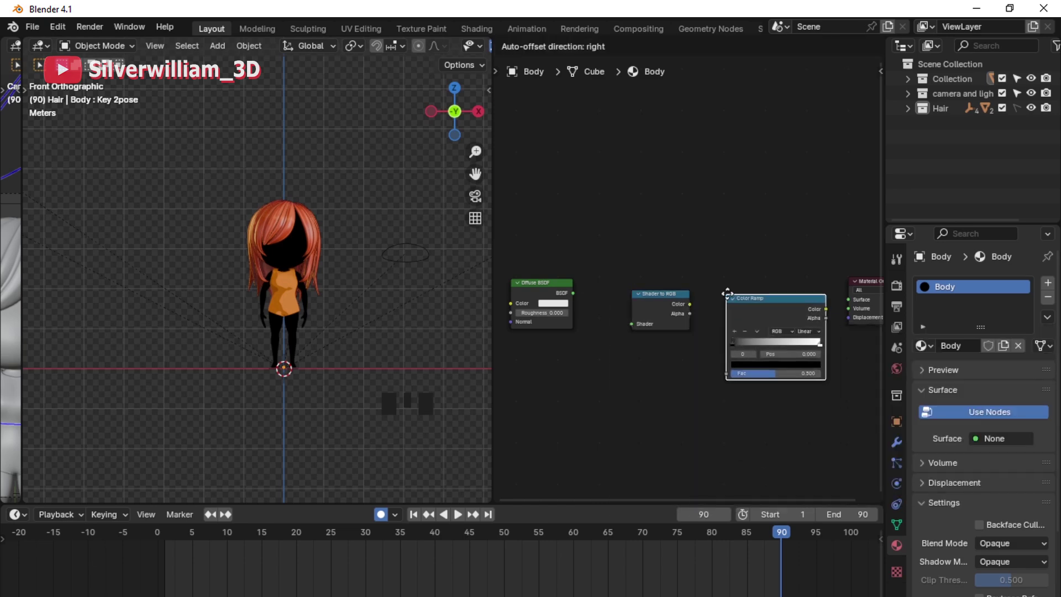
{"action": "left_click_drag", "start_coordinate": [582, 274], "coordinate": [574, 299]}
{"action": "left_click", "coordinate": [574, 299]}
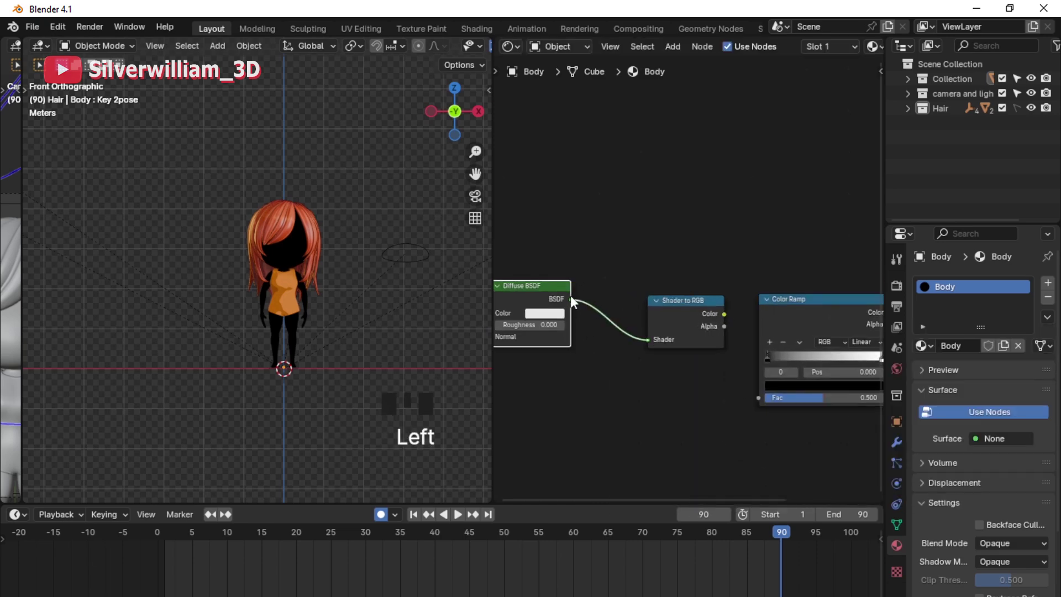
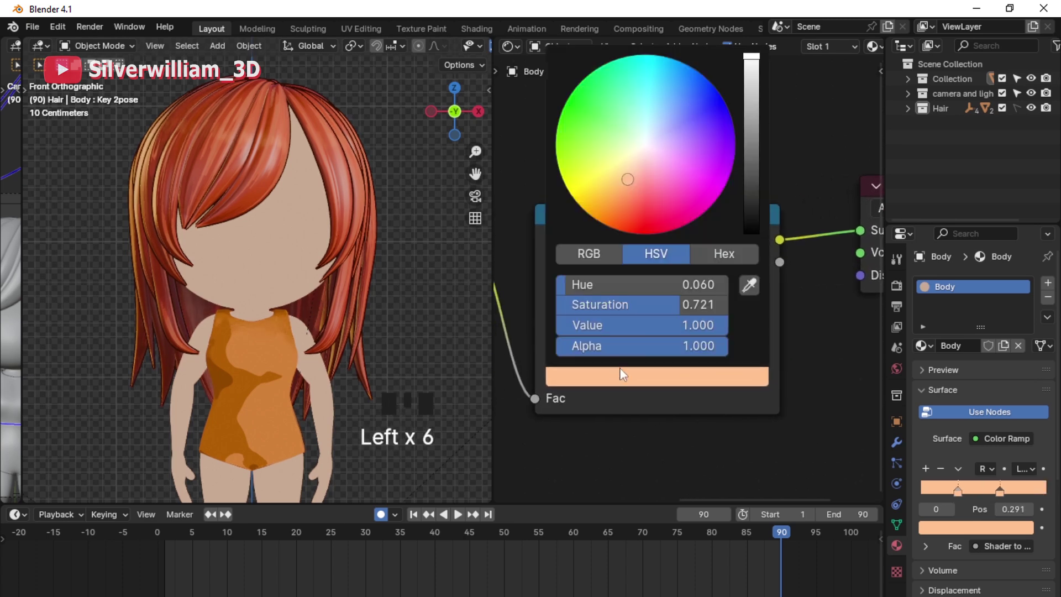
Step: Pick a skin colour for one of the Color Ramp's constant bands
{"action": "left_click", "coordinate": [614, 322]}
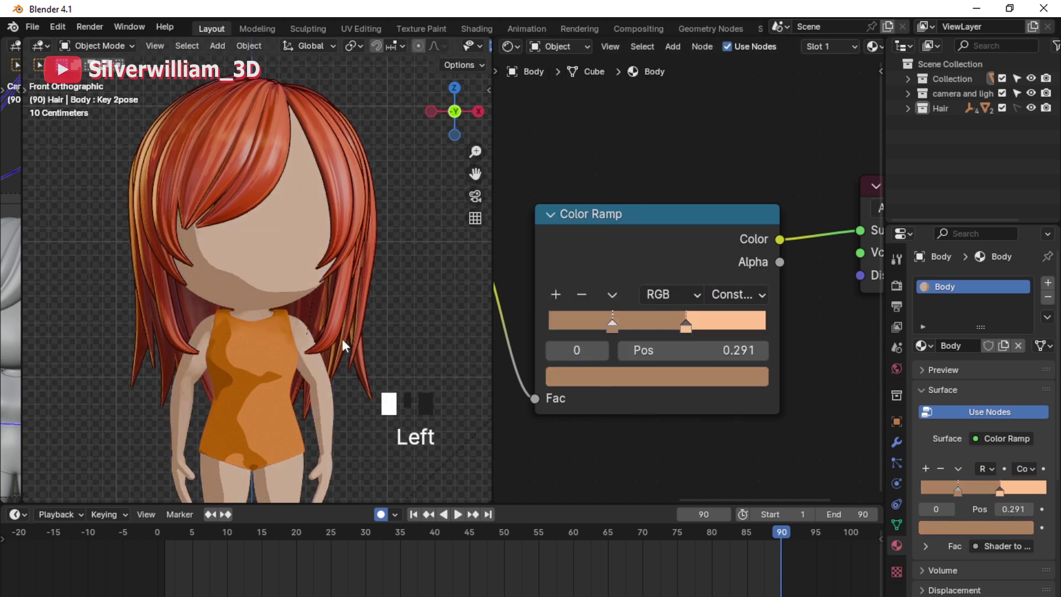
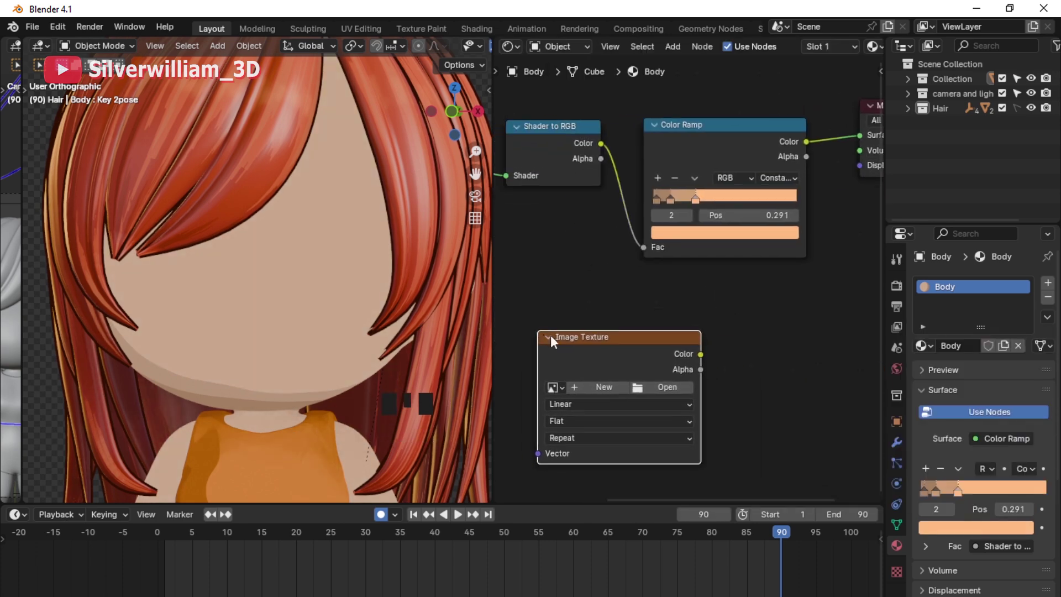
Step: Add a Mix Shader node between the Color Ramp and the Material Output
{"action": "key", "text": "shift+a"}
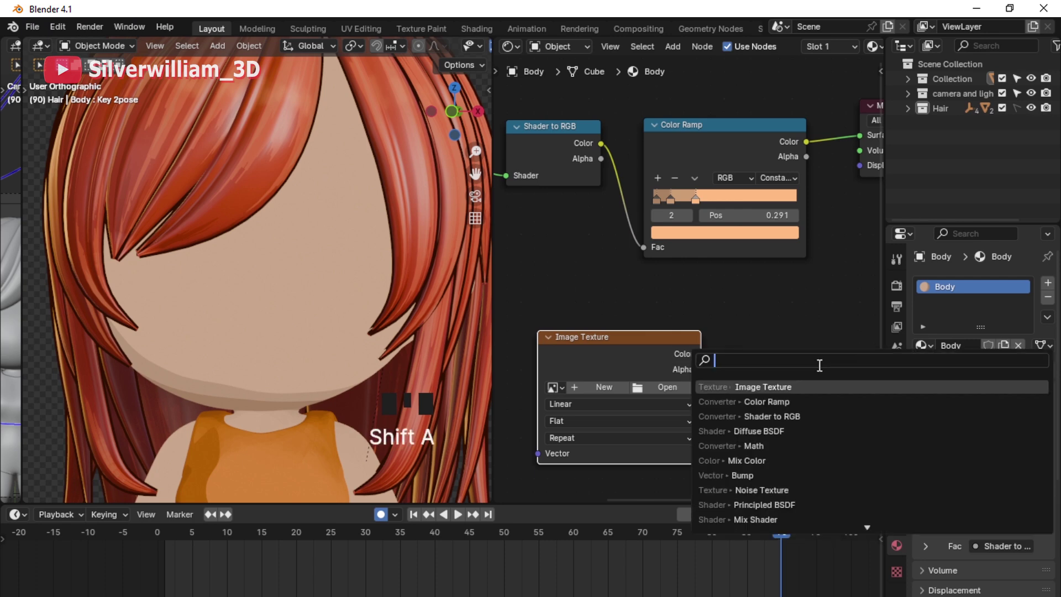
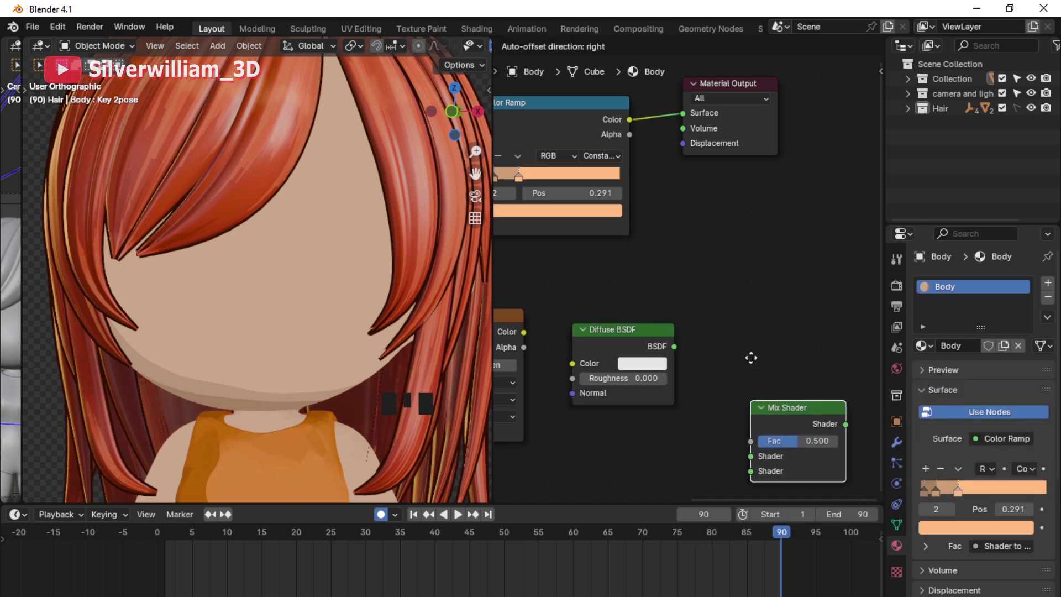
{"action": "left_click_drag", "start_coordinate": [729, 373], "coordinate": [567, 326]}
{"action": "left_click", "coordinate": [567, 327]}
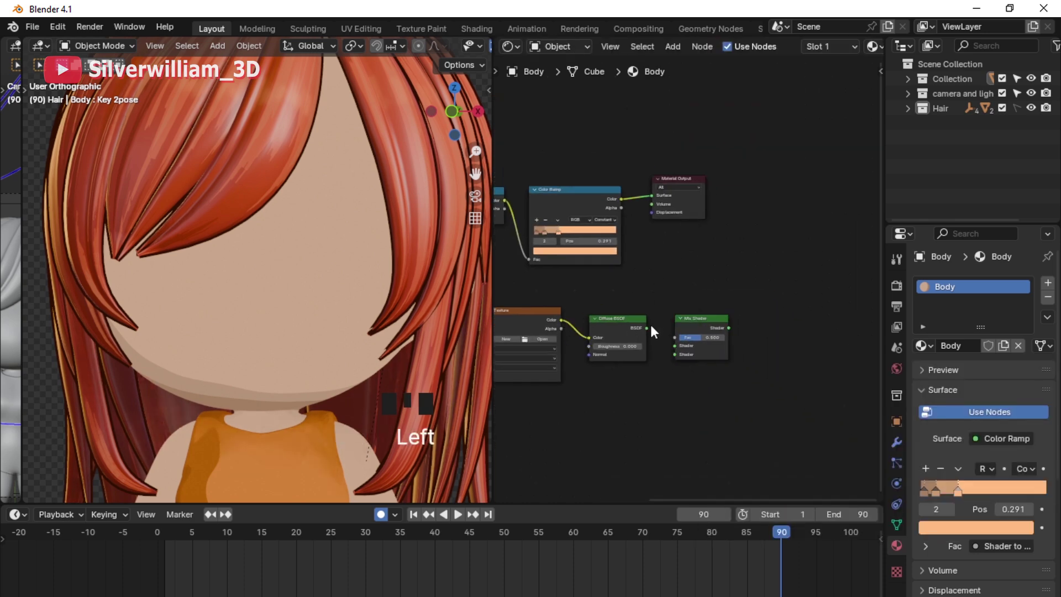
{"action": "left_click", "coordinate": [653, 330]}
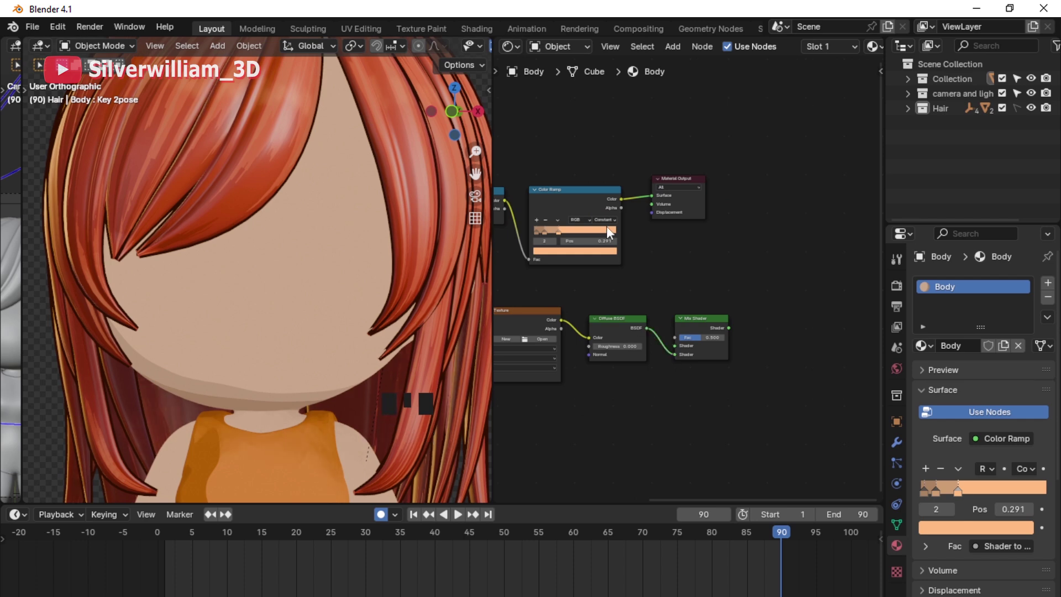
Step: Connect the Color Ramp into the Mix Shader and adjust its blend factor
{"action": "left_click", "coordinate": [624, 201]}
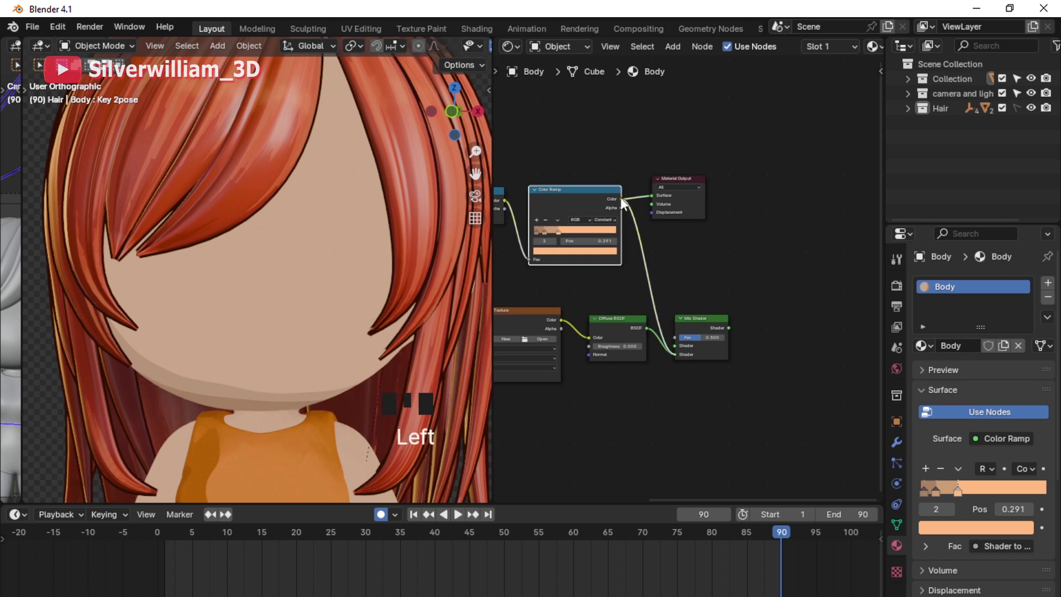
{"action": "left_click", "coordinate": [734, 326]}
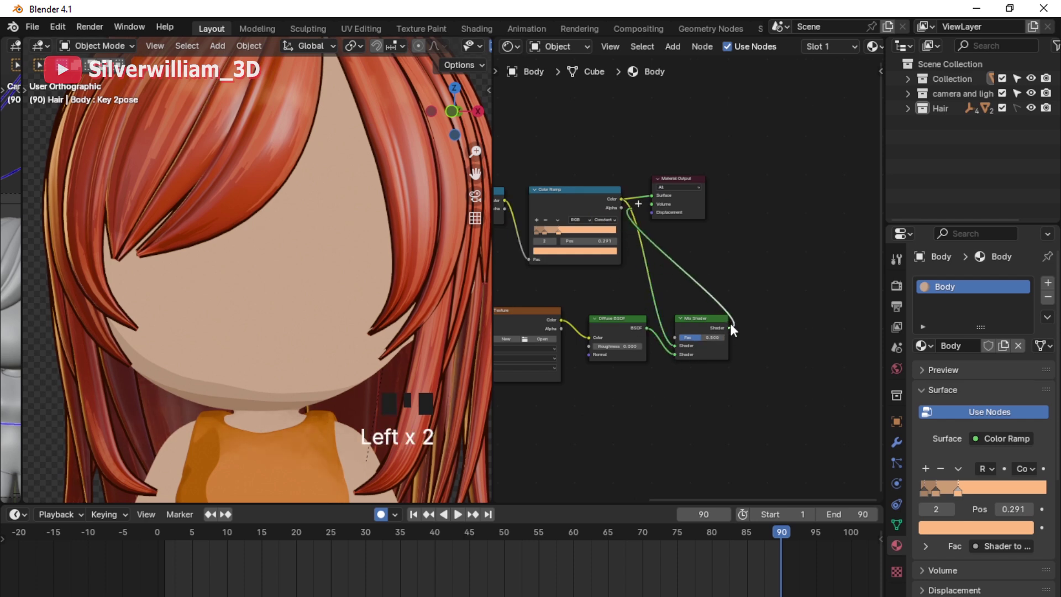
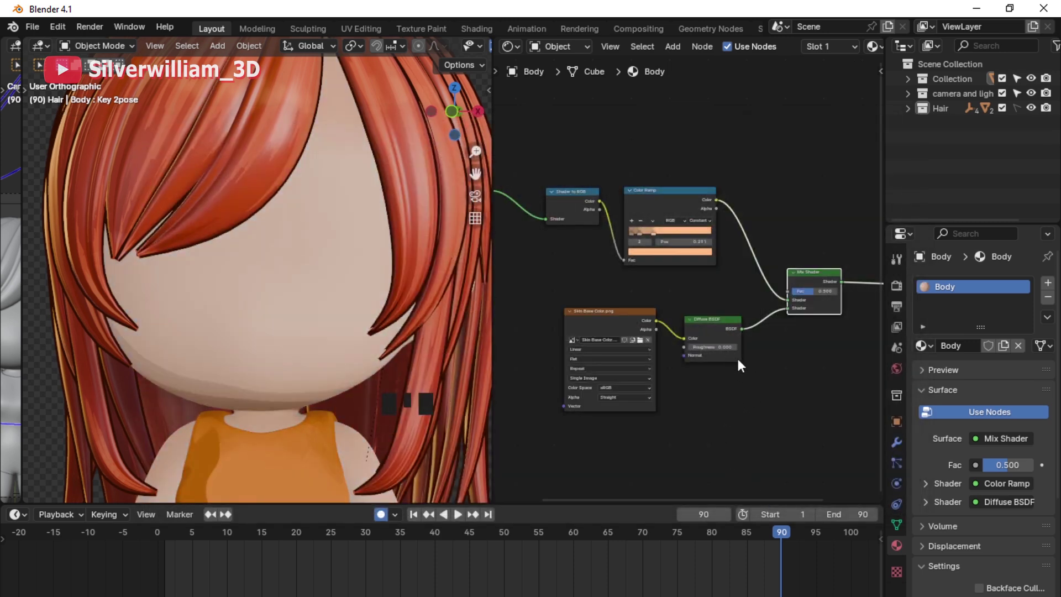
{"action": "left_click", "coordinate": [815, 293]}
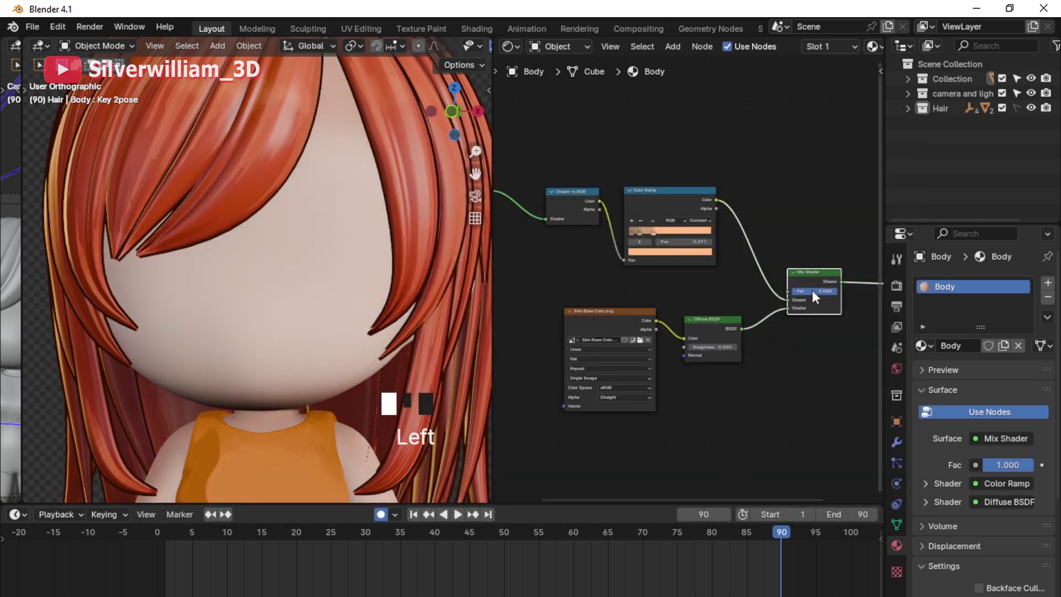
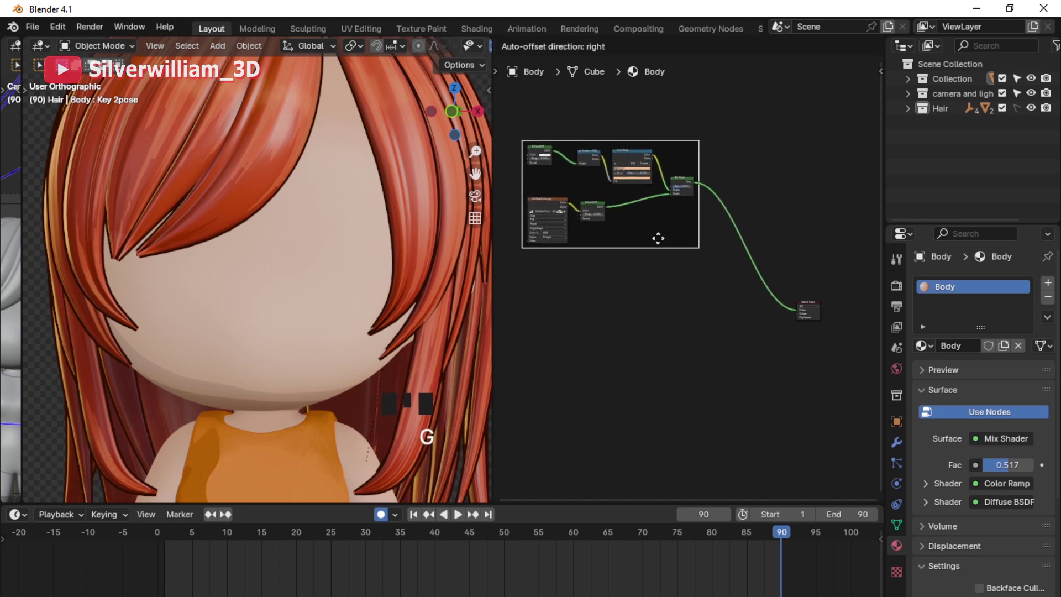
Step: Frame all toon shading nodes with Ctrl+J and add a second material slot for the copy
{"action": "left_click", "coordinate": [820, 317]}
{"action": "key", "text": "g"}
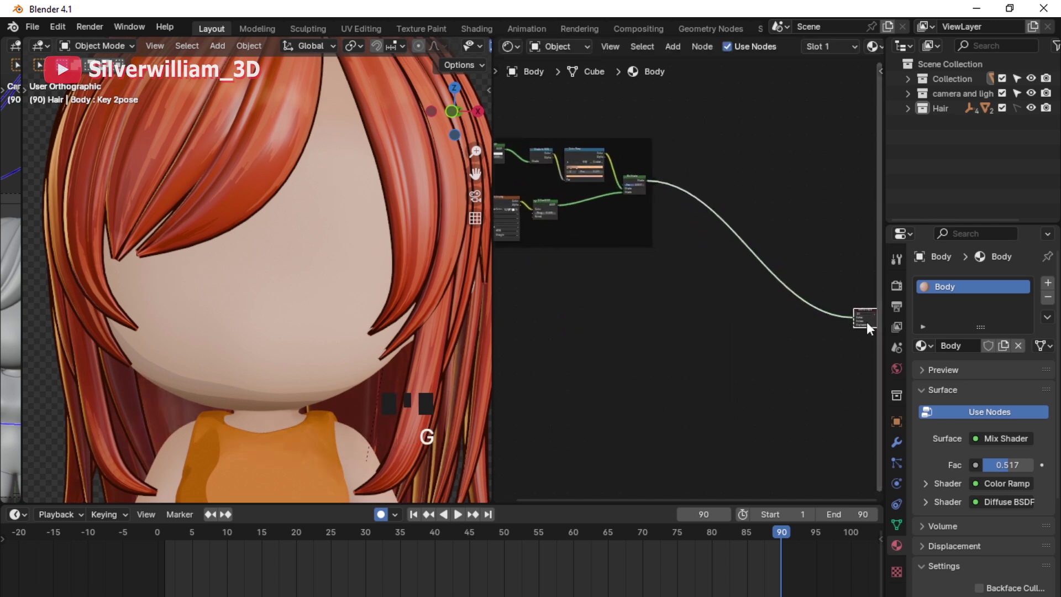
{"action": "left_click_drag", "start_coordinate": [683, 356], "coordinate": [742, 352]}
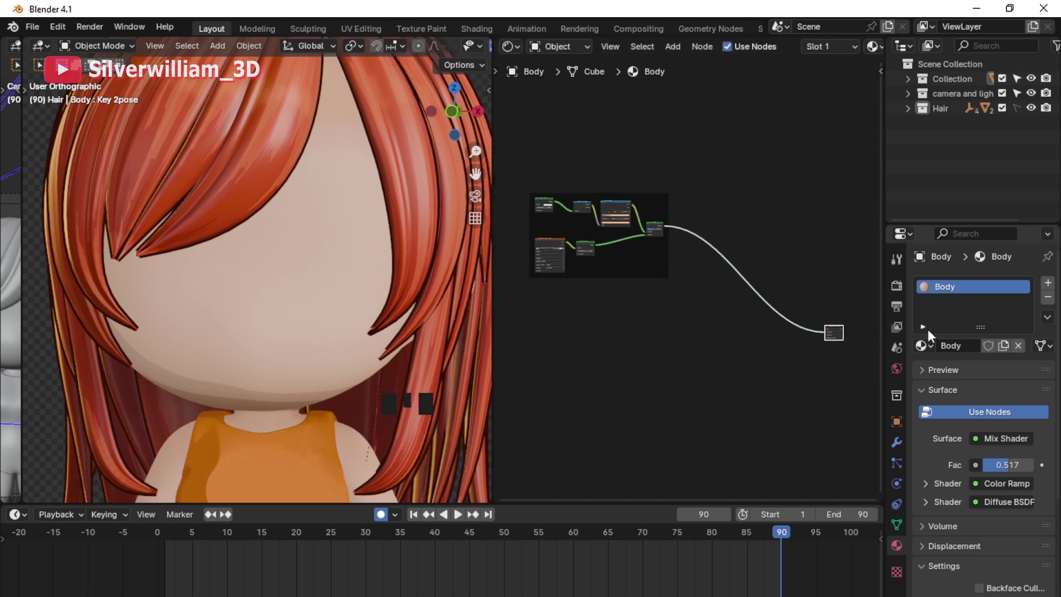
{"action": "left_click_drag", "start_coordinate": [1056, 284], "coordinate": [957, 384]}
Step: Duplicate the Body material as Facial and clear its copied nodes for an image texture
{"action": "key", "text": "shift+a"}
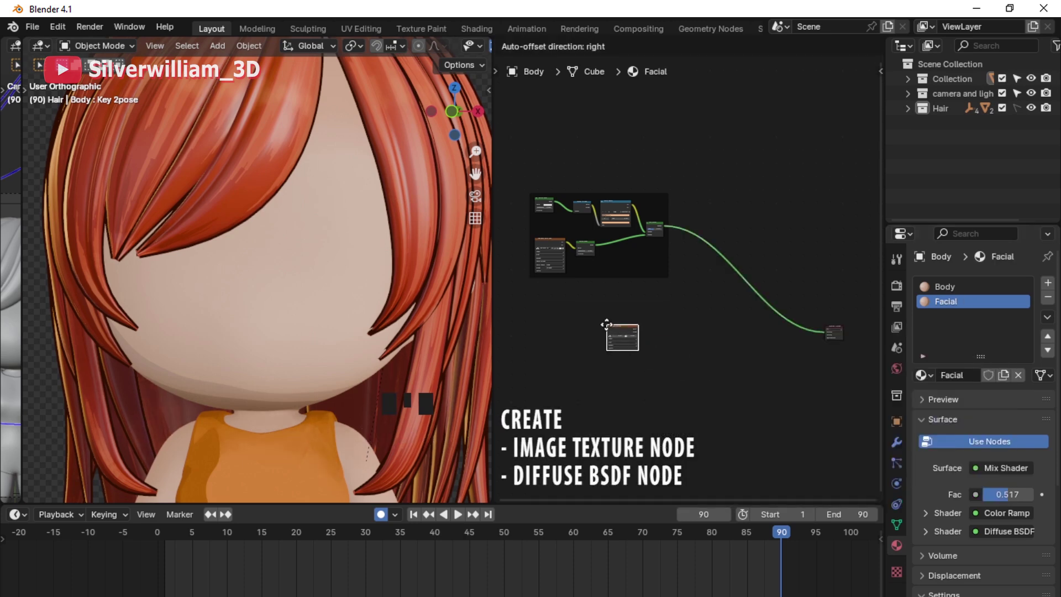
{"action": "key", "text": "shift+a"}
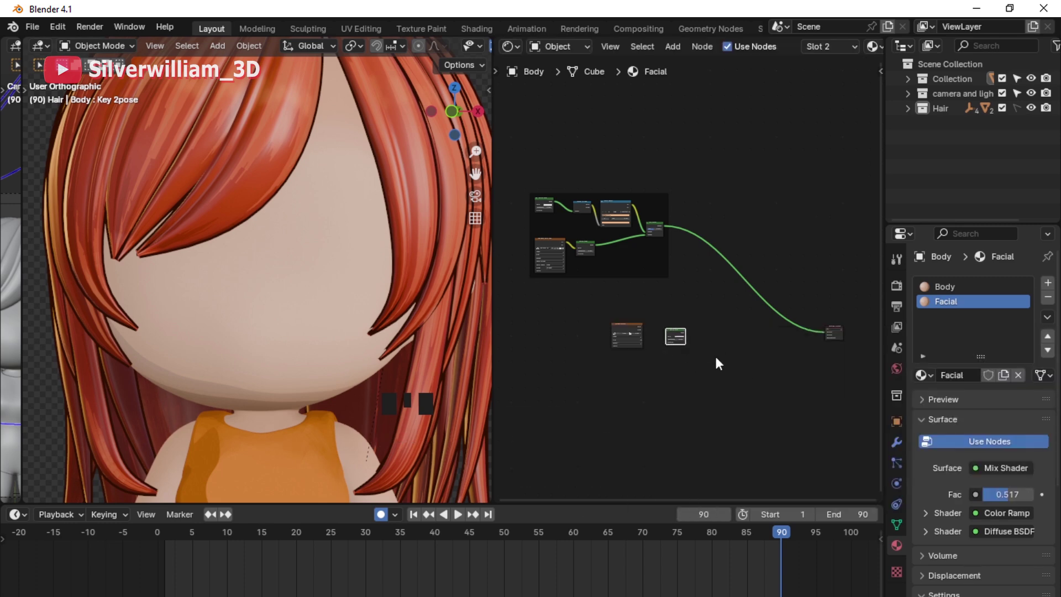
{"action": "left_click", "coordinate": [841, 340]}
{"action": "key", "text": "g"}
{"action": "left_click_drag", "start_coordinate": [686, 339], "coordinate": [711, 342]}
{"action": "left_click", "coordinate": [711, 341]}
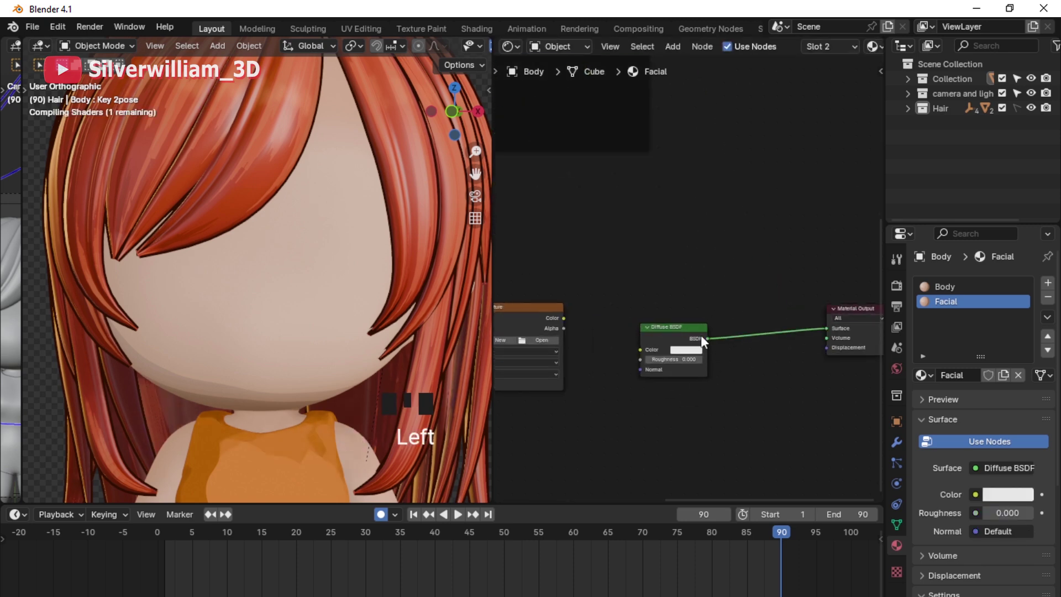
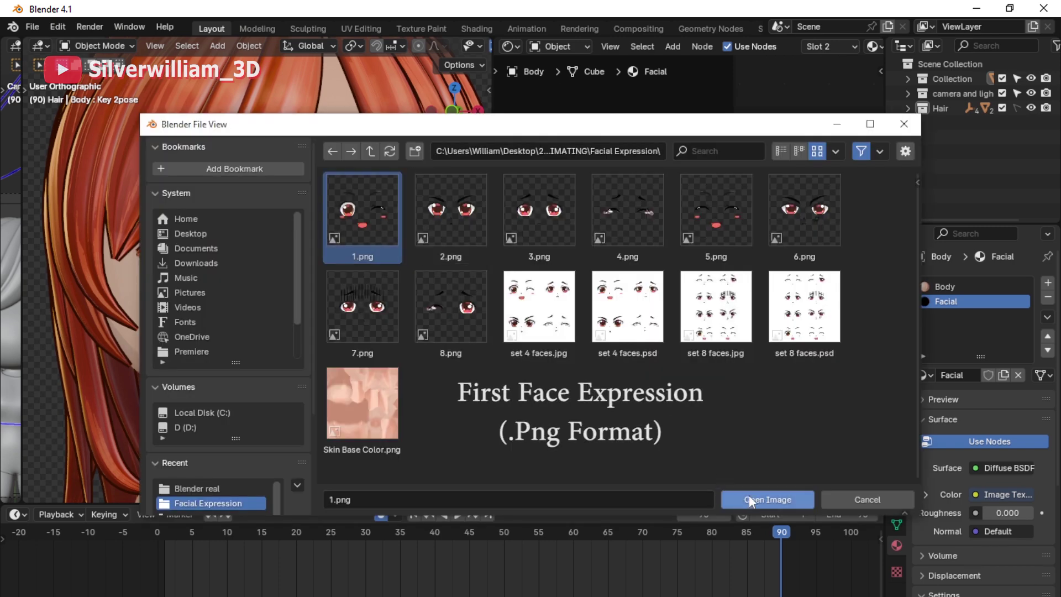
Step: Load 1.png as the face texture and switch to the Object Data properties
{"action": "left_click", "coordinate": [335, 348]}
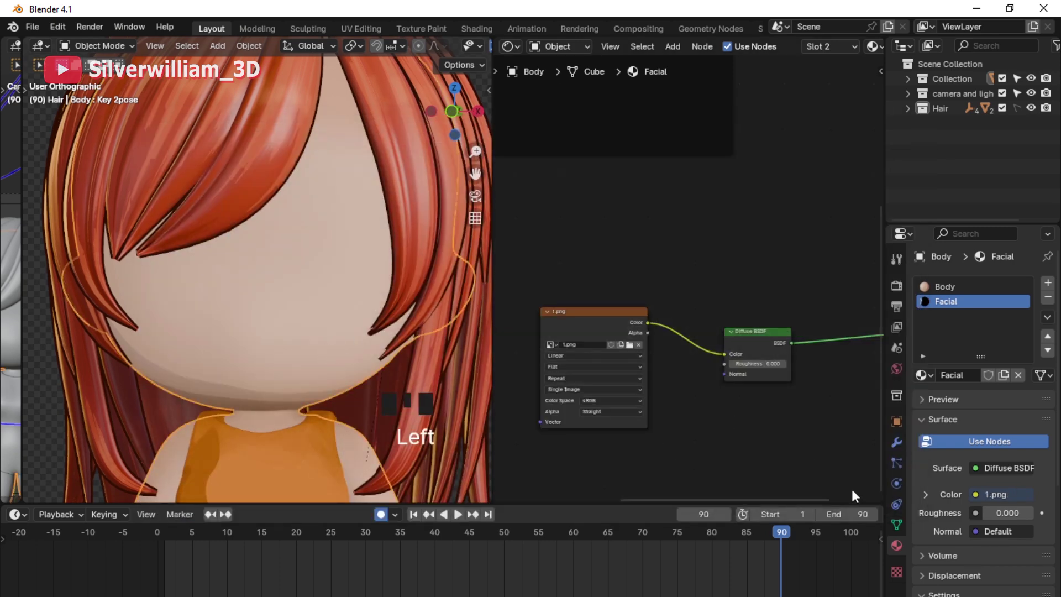
{"action": "left_click", "coordinate": [903, 529]}
{"action": "left_click_drag", "start_coordinate": [1046, 443], "coordinate": [987, 453]}
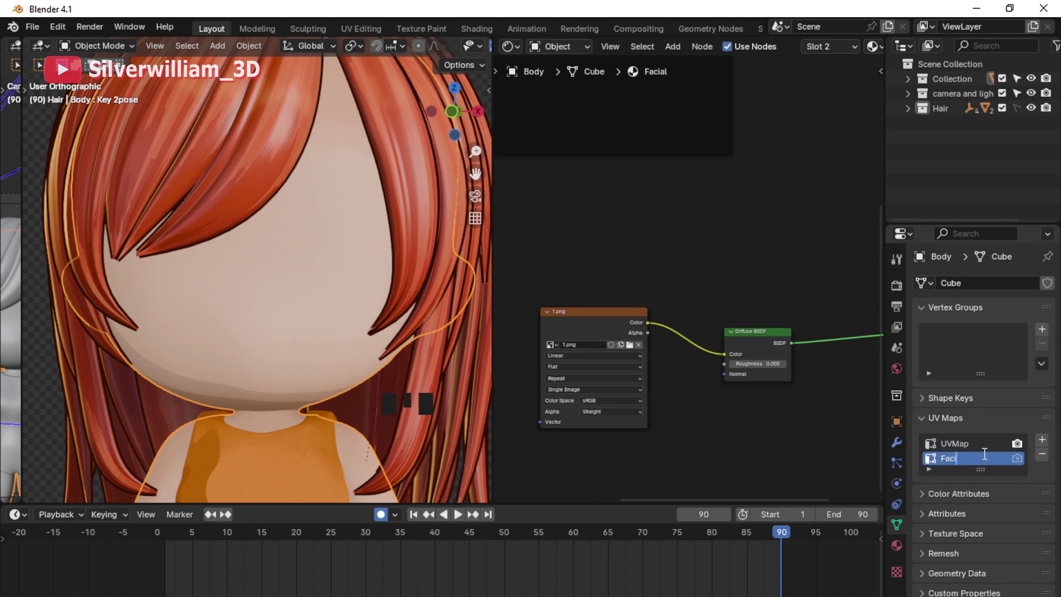
Step: Add a UV Map node feeding the 1.png texture's Vector input, then return to Material properties
{"action": "key", "text": "shift+a"}
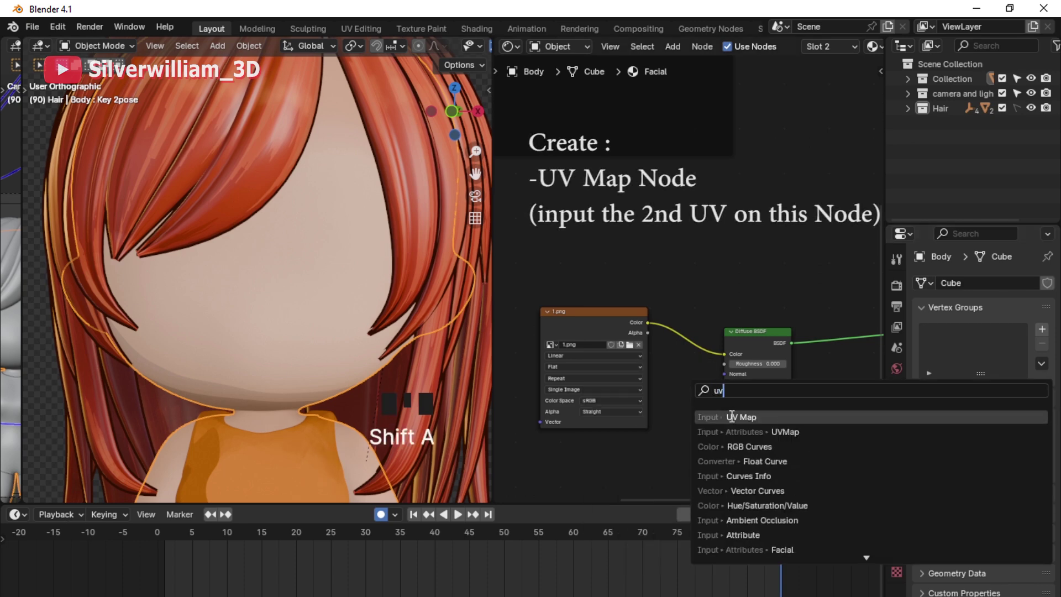
{"action": "left_click", "coordinate": [600, 330]}
{"action": "left_click_drag", "start_coordinate": [558, 365], "coordinate": [568, 333]}
{"action": "left_click_drag", "start_coordinate": [568, 333], "coordinate": [631, 423]}
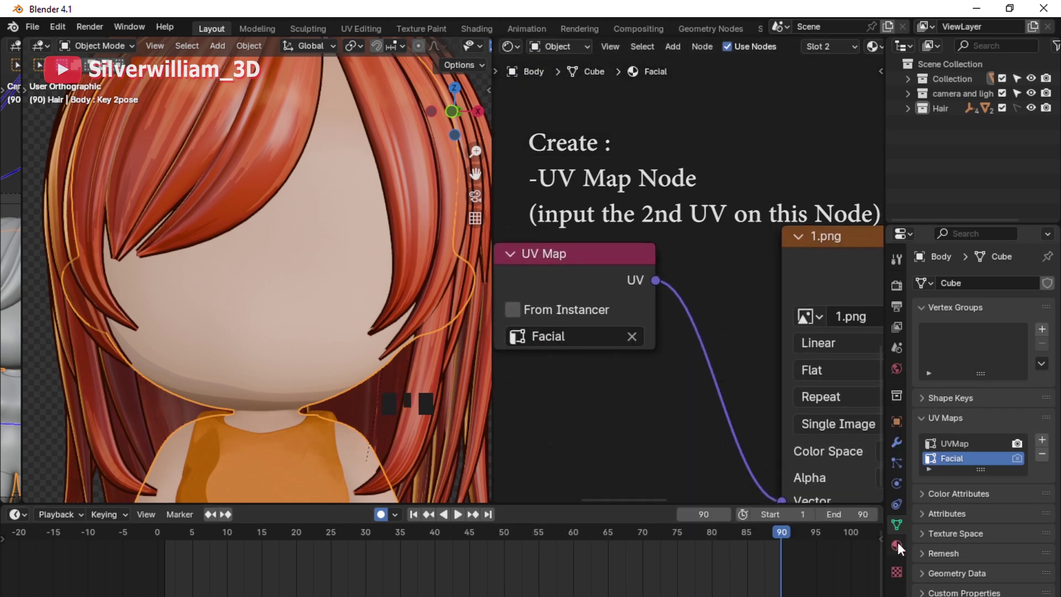
{"action": "left_click", "coordinate": [901, 547]}
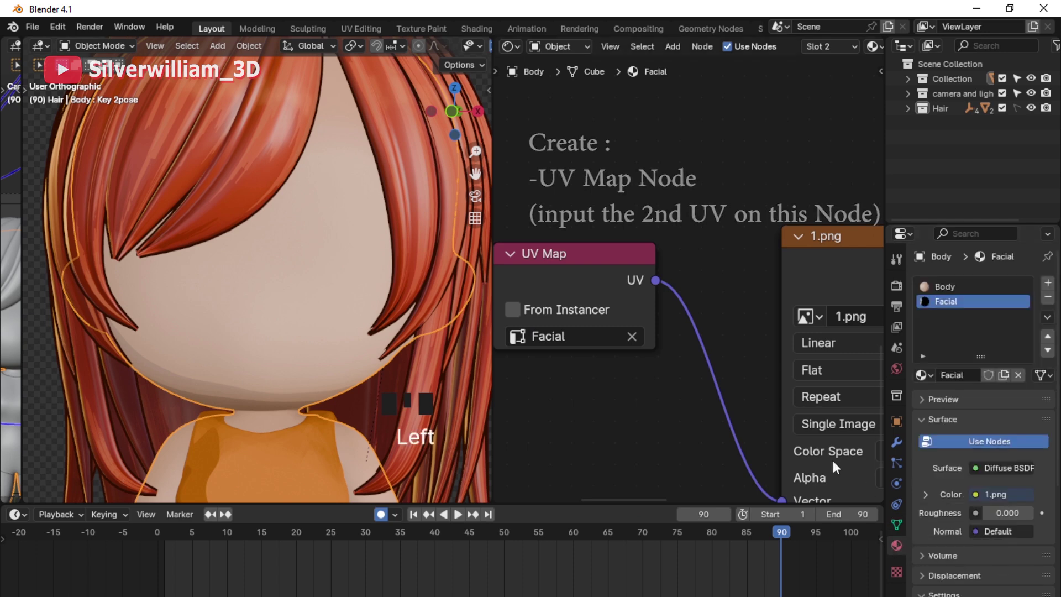
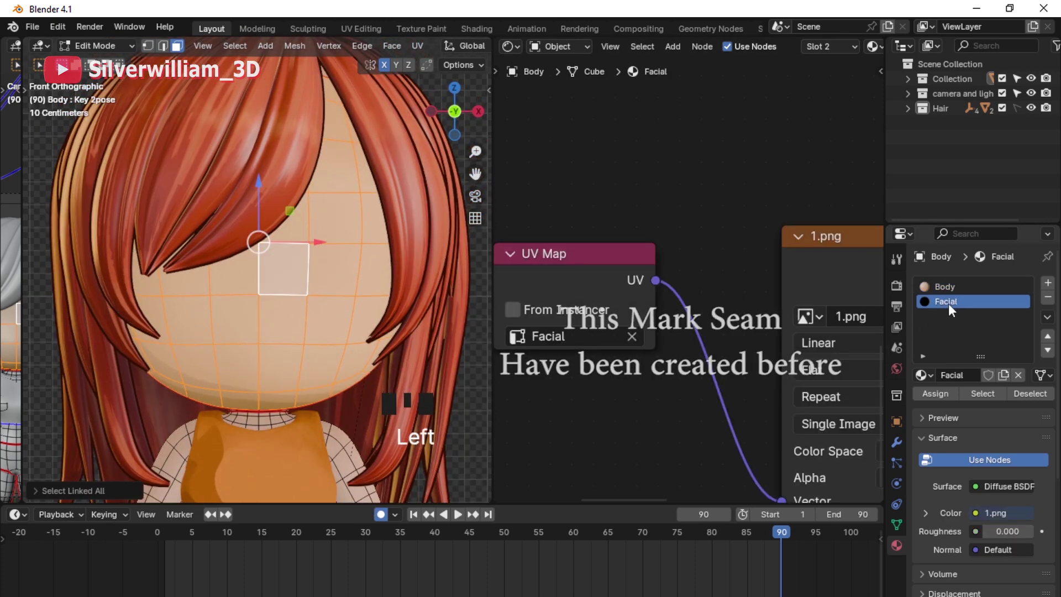
Step: Select the head's face region and Project from View its UVs in a UV Editor
{"action": "left_click_drag", "start_coordinate": [944, 400], "coordinate": [517, 52]}
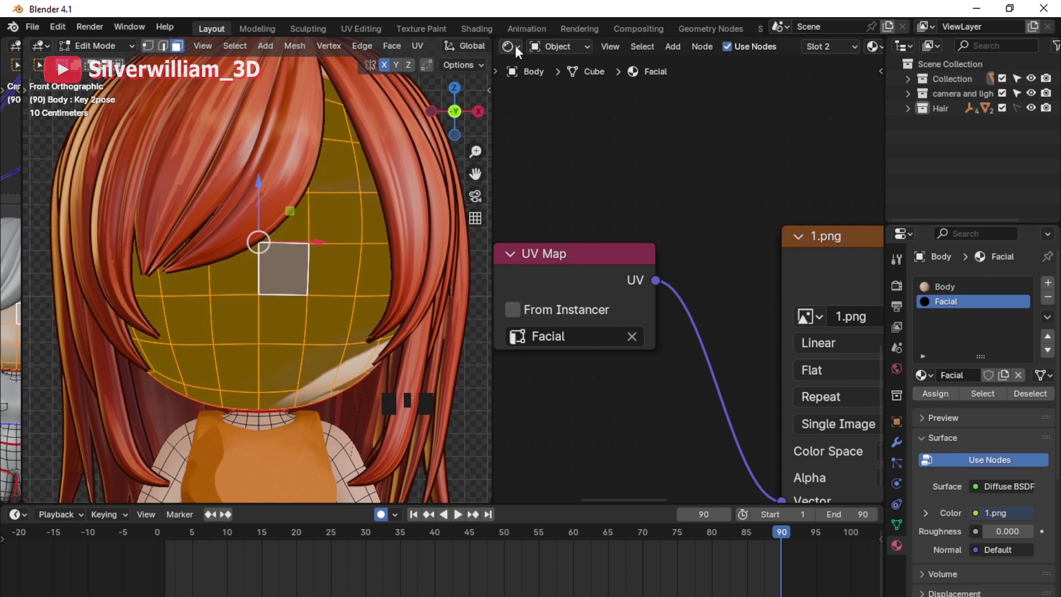
{"action": "left_click_drag", "start_coordinate": [521, 49], "coordinate": [818, 437]}
{"action": "key", "text": "u"}
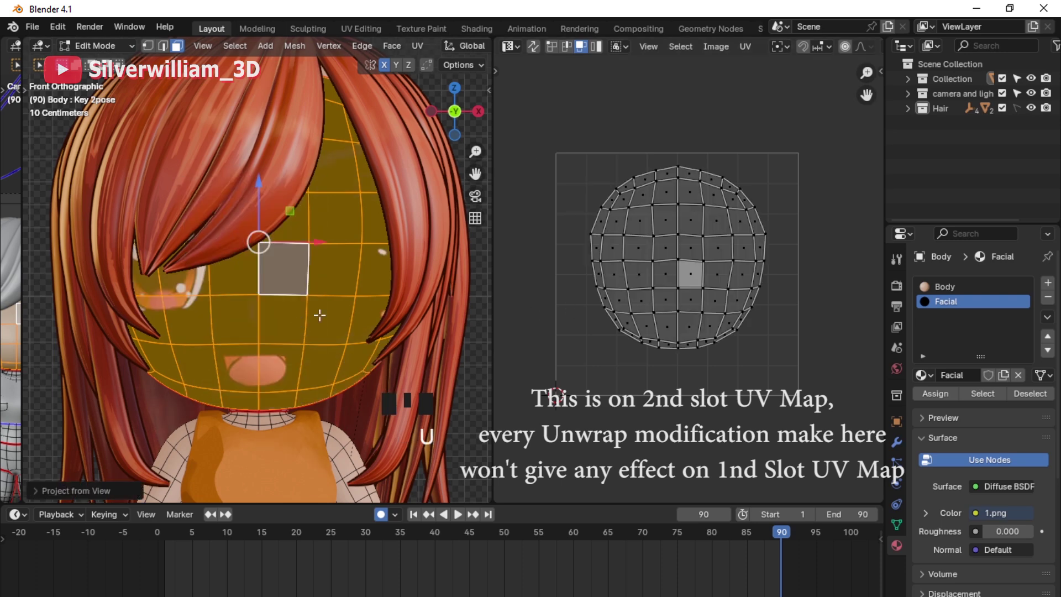
{"action": "left_click_drag", "start_coordinate": [723, 336], "coordinate": [729, 330]}
Step: Scale up and move the face UV island so the expression eye lines up on the head
{"action": "key", "text": "a"}
{"action": "key", "text": "g"}
{"action": "key", "text": "s"}
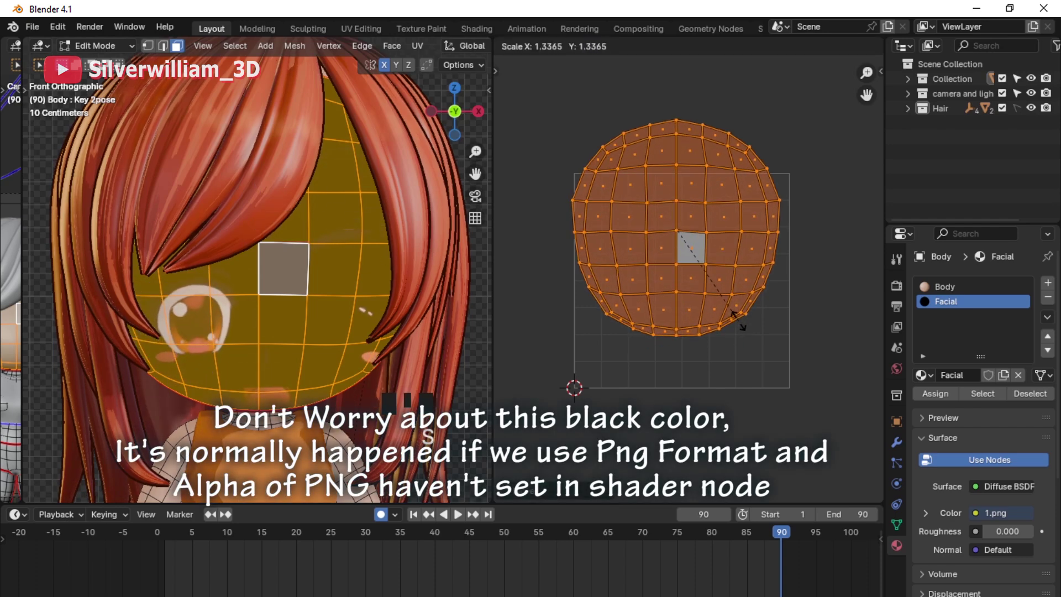
{"action": "key", "text": "g"}
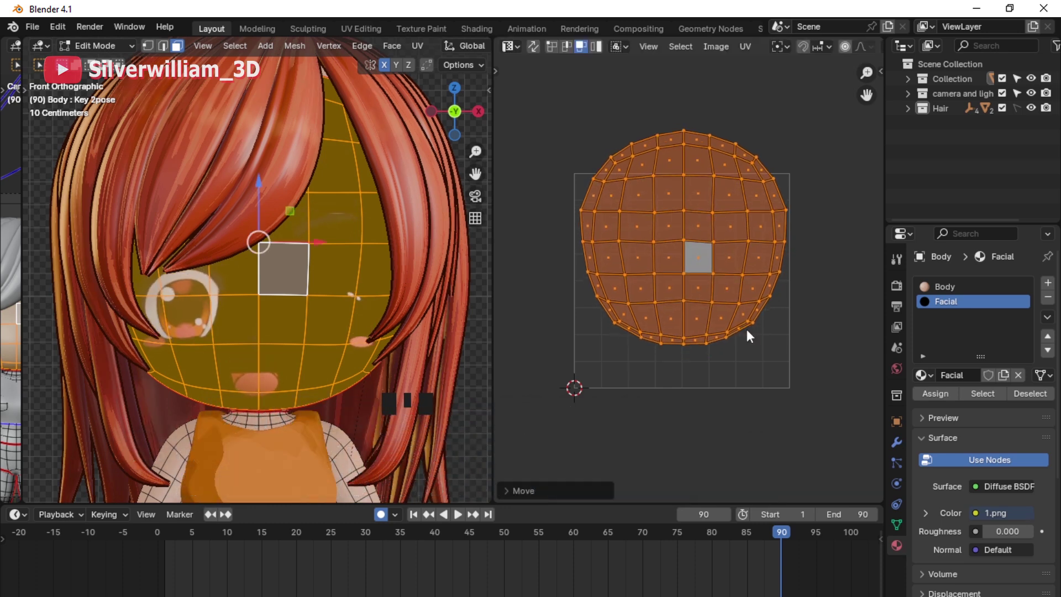
{"action": "key", "text": "Tab"}
{"action": "left_click_drag", "start_coordinate": [518, 49], "coordinate": [719, 401]}
{"action": "left_click_drag", "start_coordinate": [751, 416], "coordinate": [778, 361]}
Step: Add a Mix Shader before the output and plug the skin shader into it
{"action": "key", "text": "shift+a"}
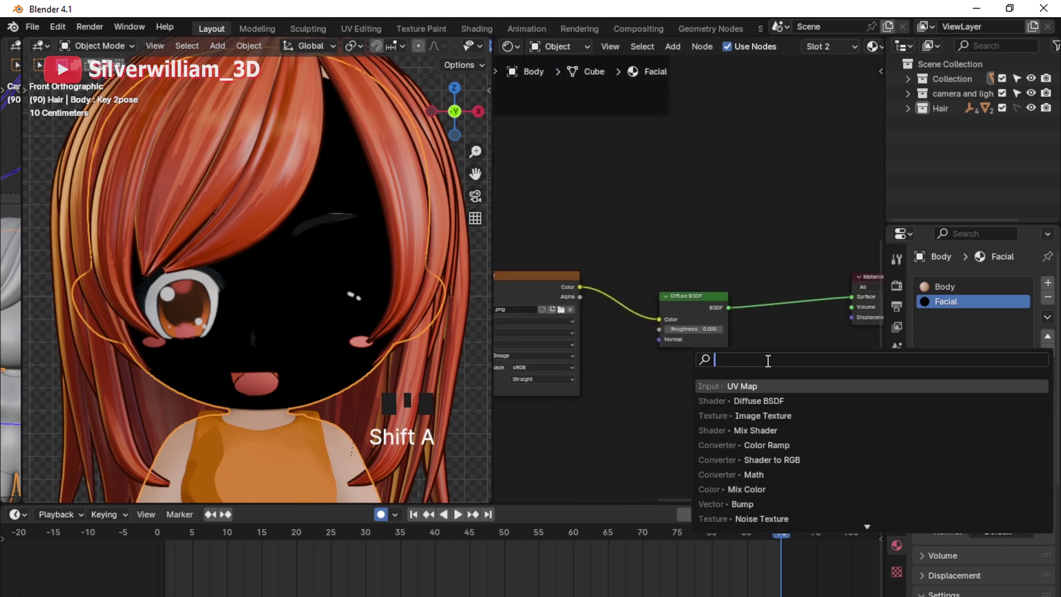
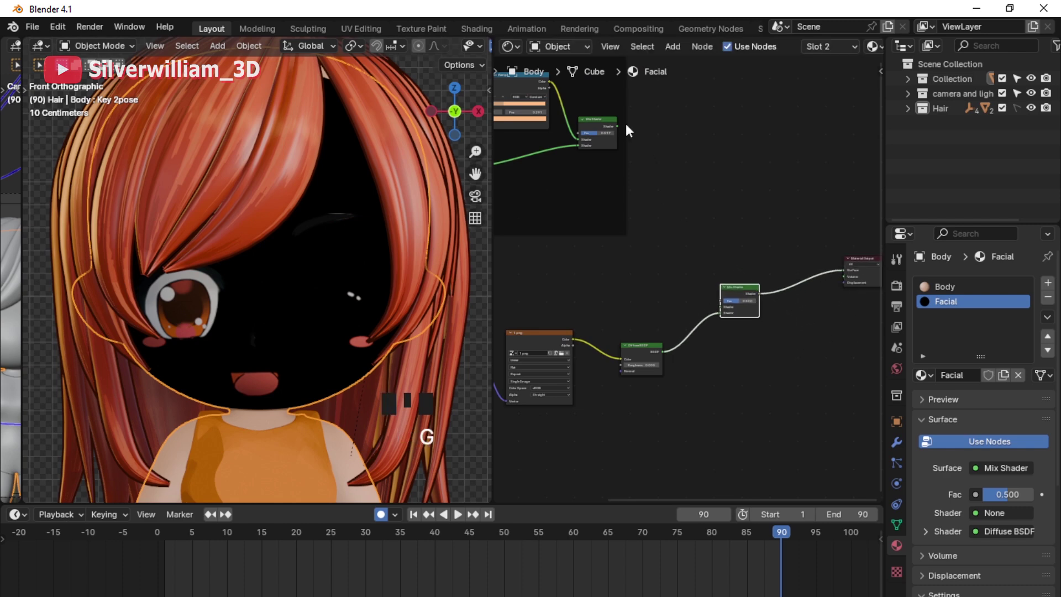
{"action": "left_click", "coordinate": [622, 131]}
{"action": "left_click_drag", "start_coordinate": [617, 173], "coordinate": [621, 126]}
{"action": "left_click", "coordinate": [621, 126]}
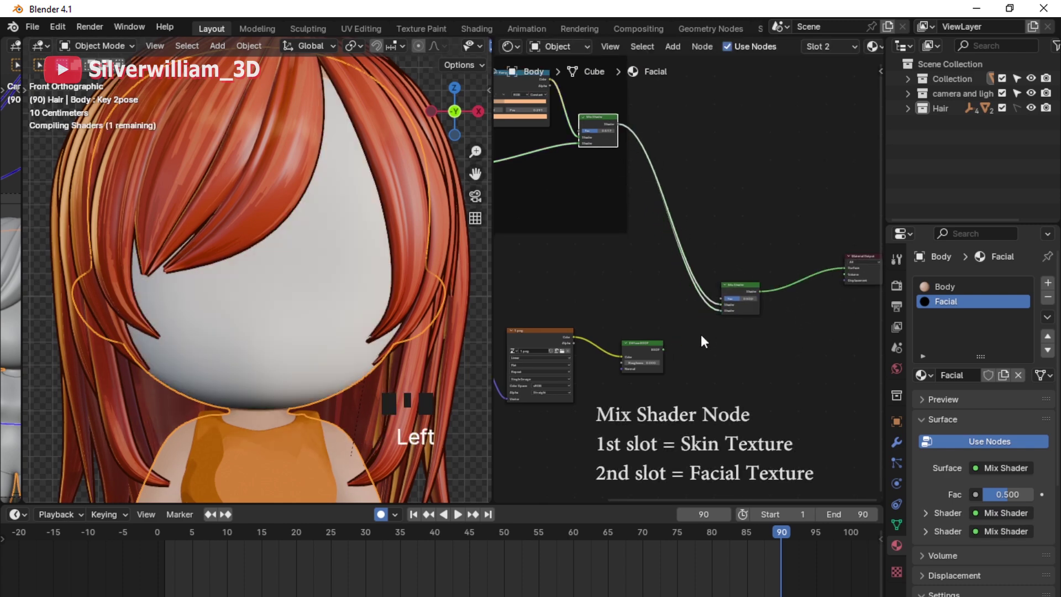
Step: Feed the 1.png image into the Mix Shader factor so the expression shows over skin
{"action": "left_click", "coordinate": [670, 354]}
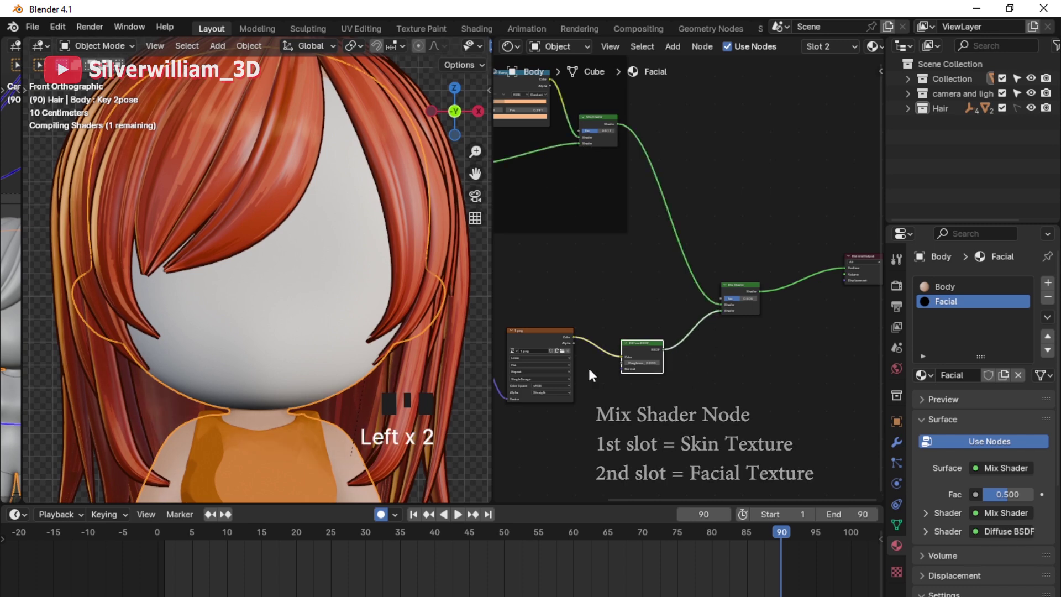
{"action": "left_click_drag", "start_coordinate": [584, 391], "coordinate": [522, 393]}
{"action": "left_click", "coordinate": [522, 393]}
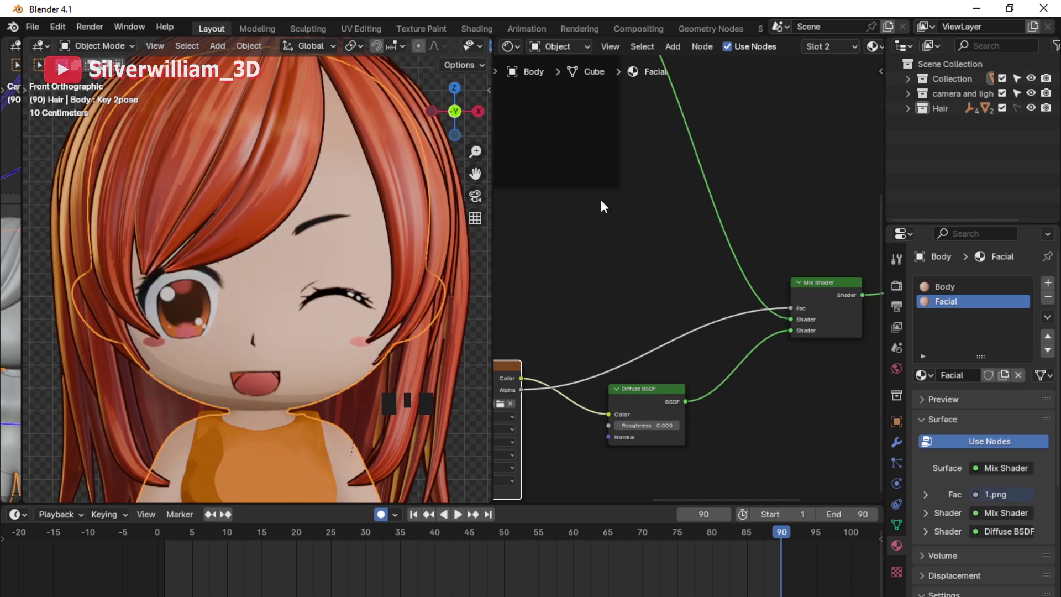
Step: In Edit Mode nudge and rescale the face UVs to centre the expression
{"action": "left_click_drag", "start_coordinate": [514, 55], "coordinate": [330, 321]}
{"action": "key", "text": "Tab"}
{"action": "key", "text": "g"}
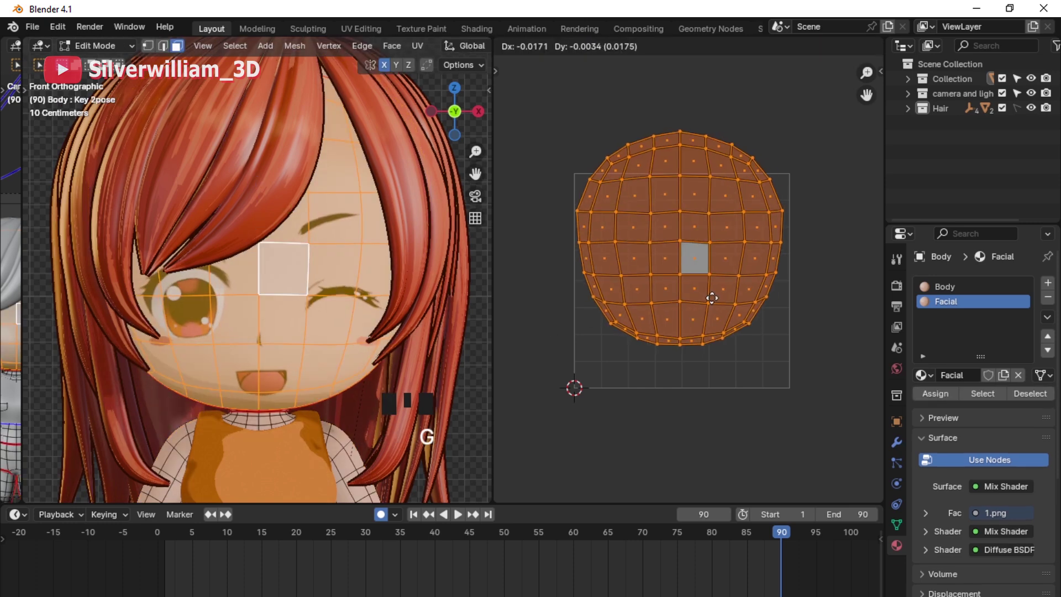
{"action": "key", "text": "g"}
{"action": "key", "text": "s"}
{"action": "key", "text": "g"}
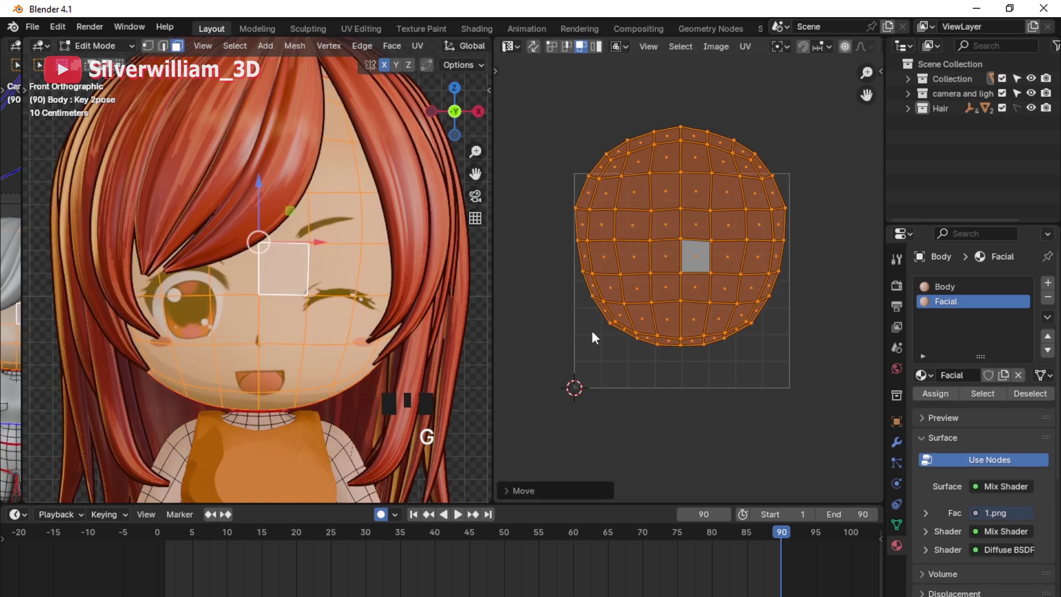
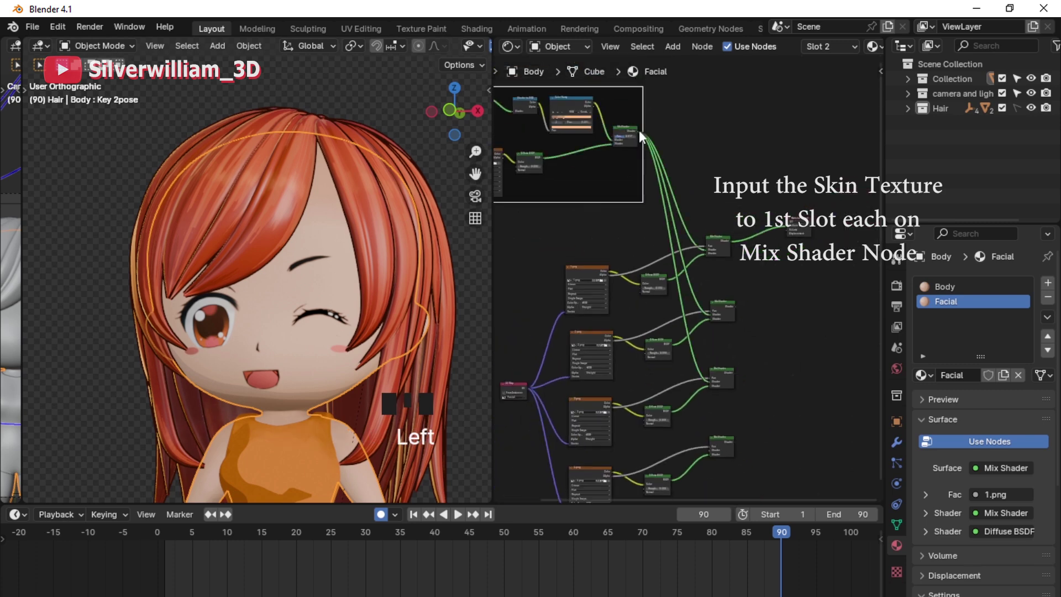
Step: Select the shader node group and bring the Material Output area into view for more Mix Shaders
{"action": "left_click", "coordinate": [642, 137]}
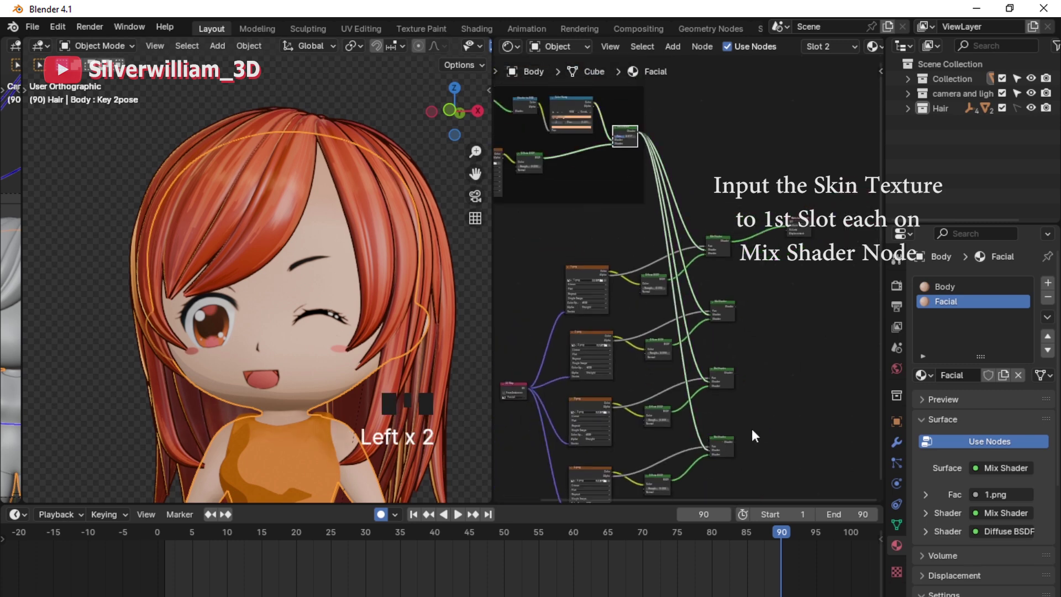
{"action": "left_click_drag", "start_coordinate": [766, 399], "coordinate": [719, 299]}
Step: Duplicate two Mix Shader nodes into the Facial material, placed but not yet wired
{"action": "key", "text": "shift+s"}
{"action": "key", "text": "shift+a"}
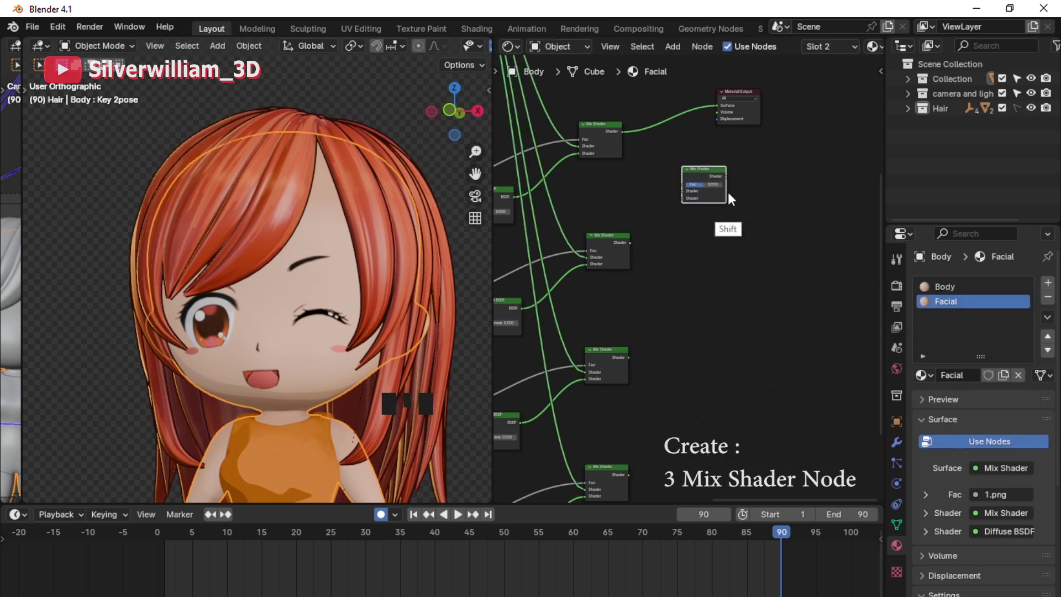
{"action": "key", "text": "shift+d"}
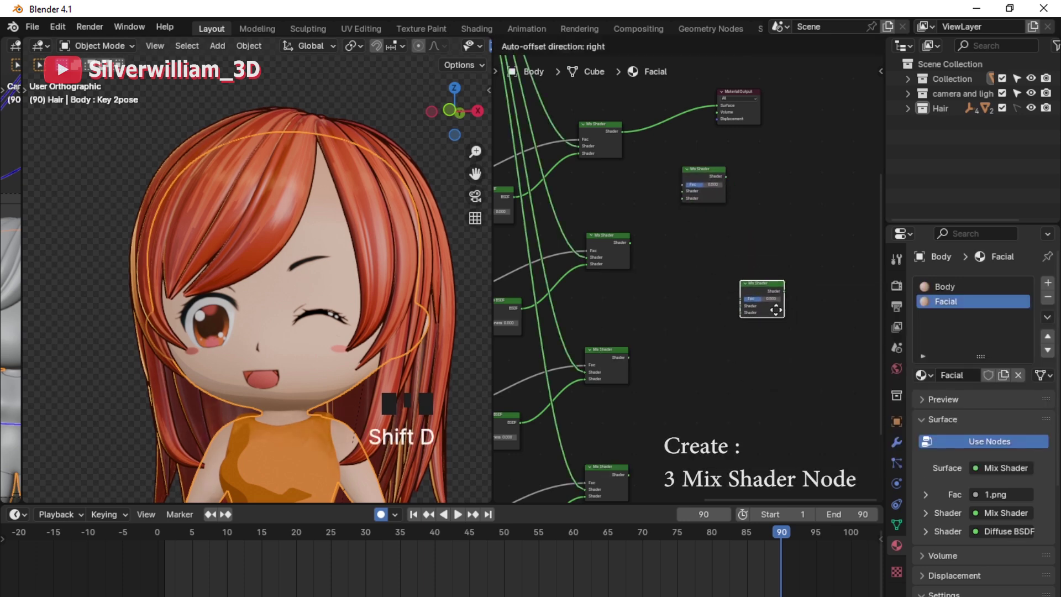
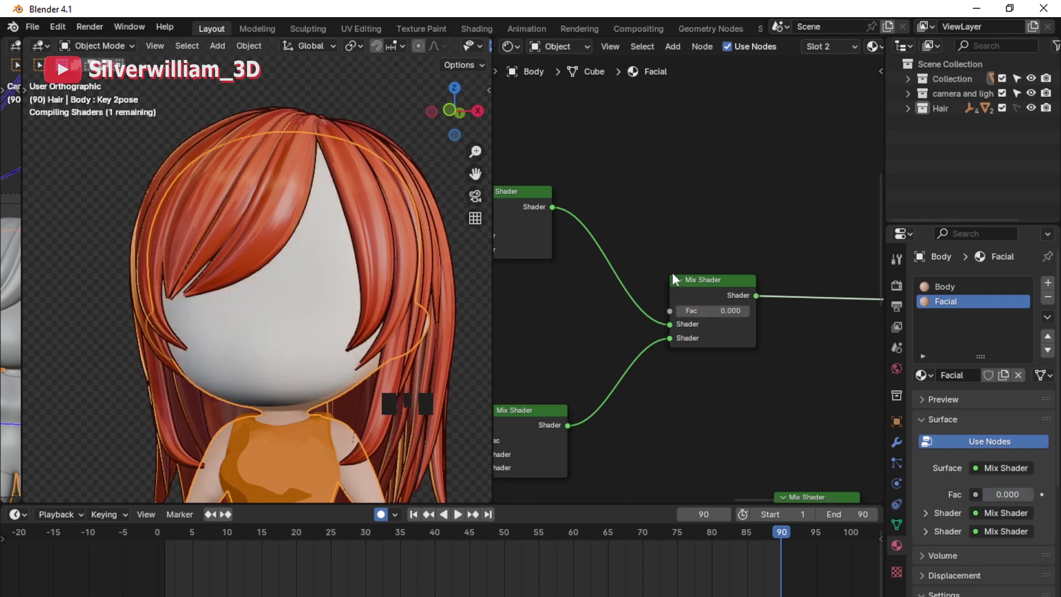
Step: Wire the new Mix Shader into Material Output and unplug its Greater Than factor so it reads 0.500
{"action": "key", "text": "shift+a"}
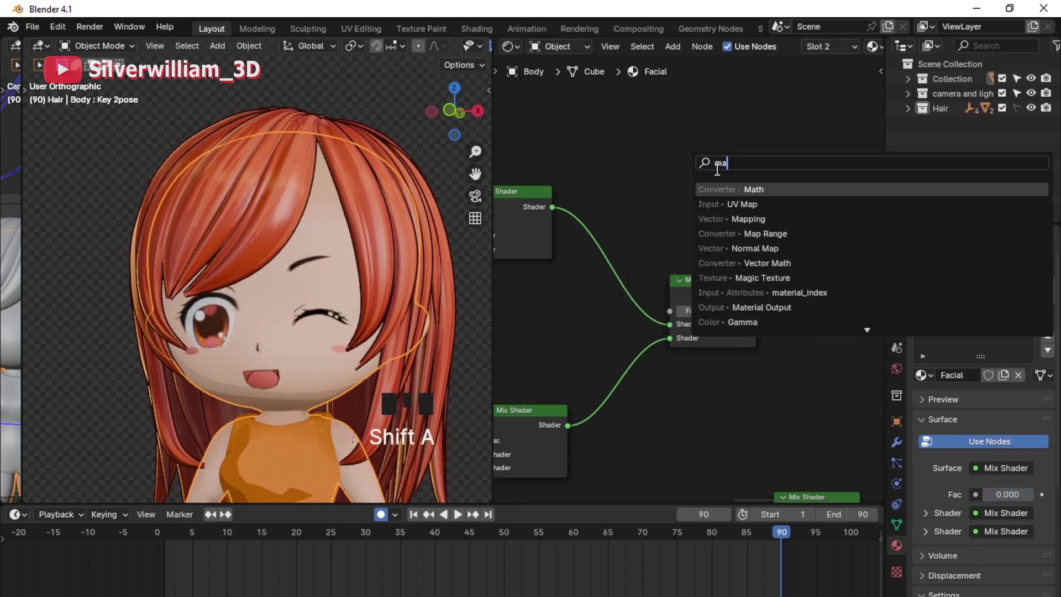
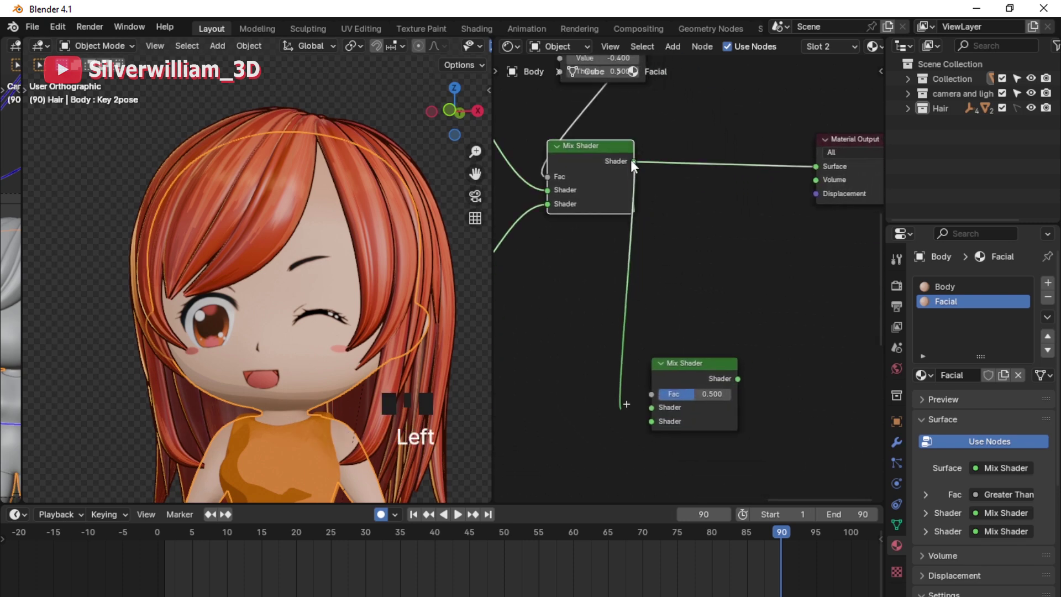
{"action": "left_click_drag", "start_coordinate": [664, 420], "coordinate": [586, 312]}
{"action": "left_click", "coordinate": [585, 312]}
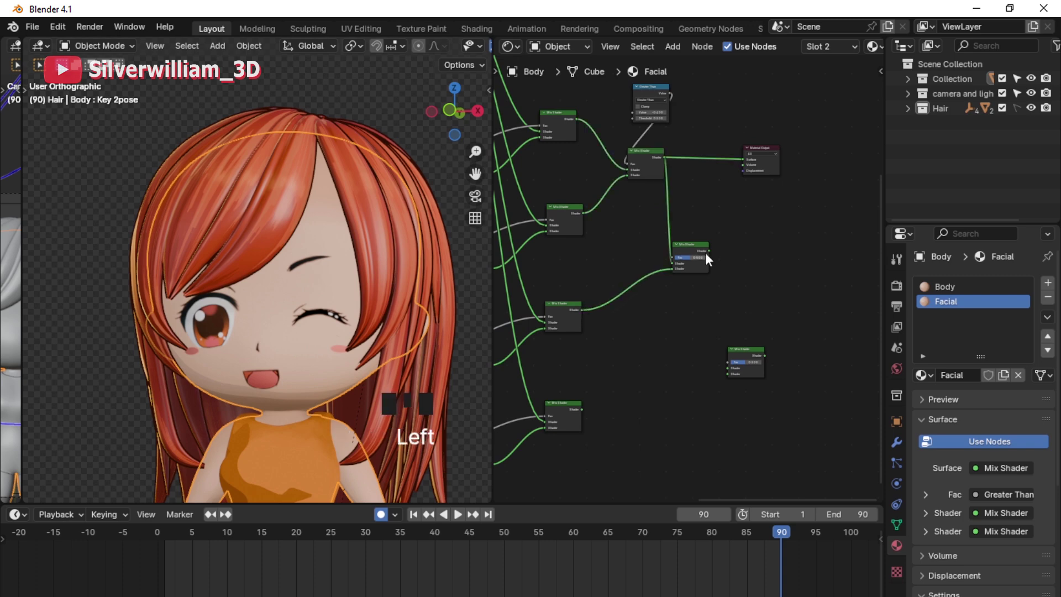
{"action": "left_click", "coordinate": [711, 251]}
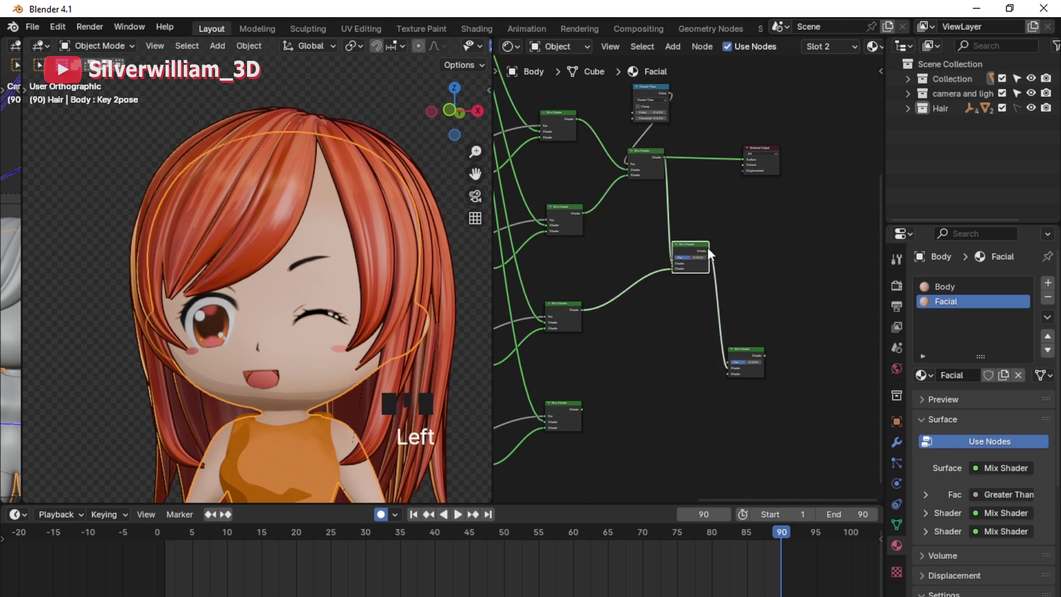
{"action": "left_click", "coordinate": [585, 411]}
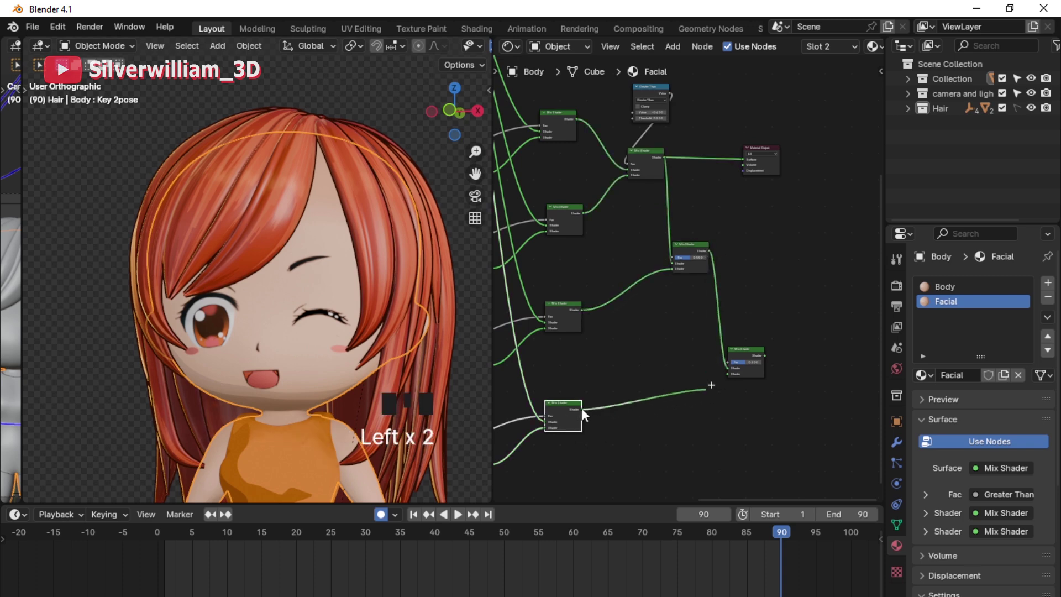
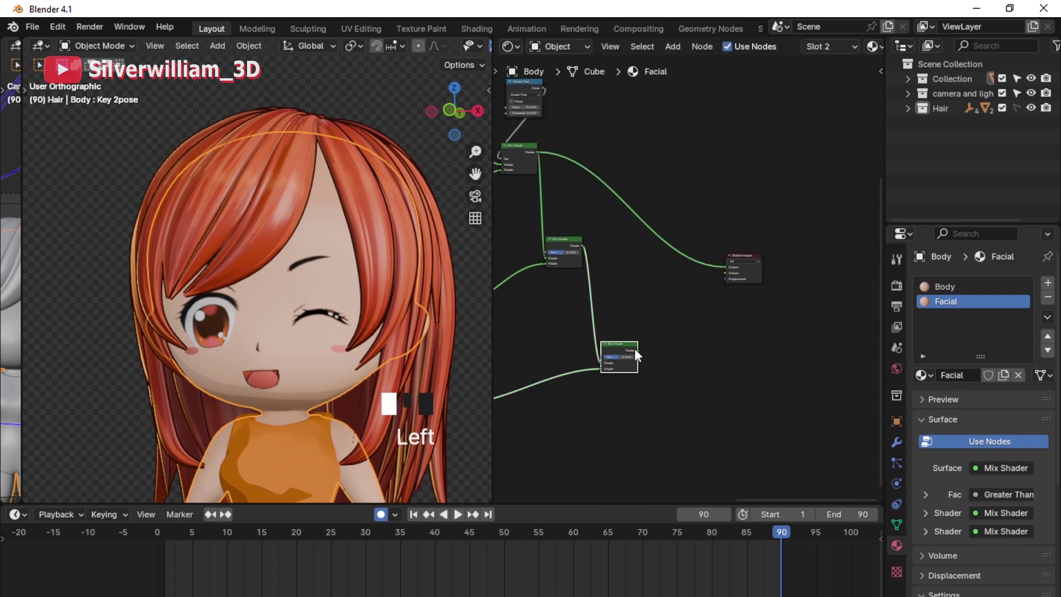
{"action": "left_click", "coordinate": [637, 352]}
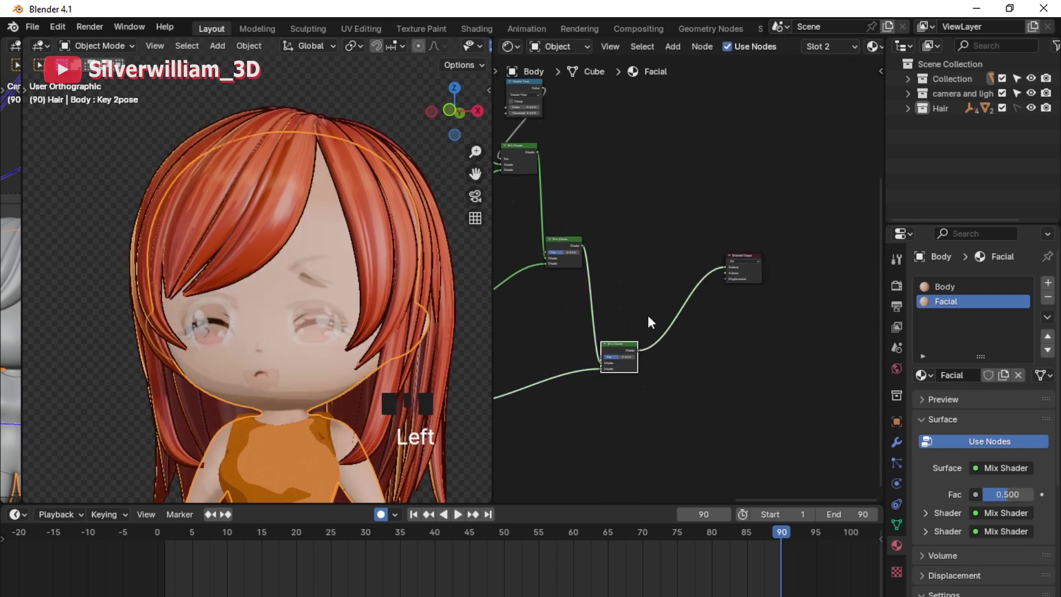
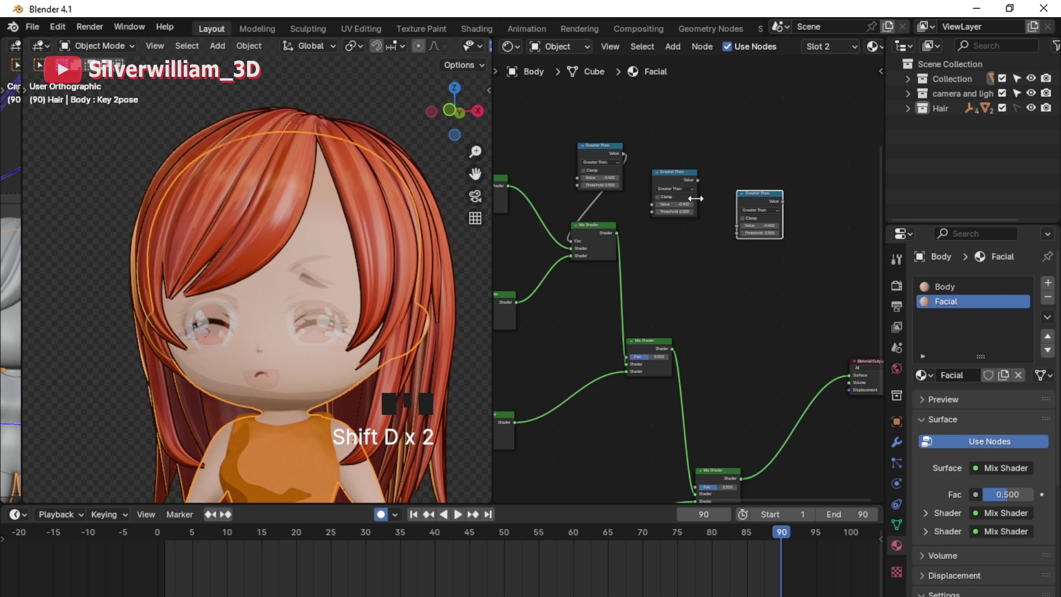
Step: Link the second and third Greater Than nodes to their Mix Shader factors
{"action": "left_click", "coordinate": [700, 182]}
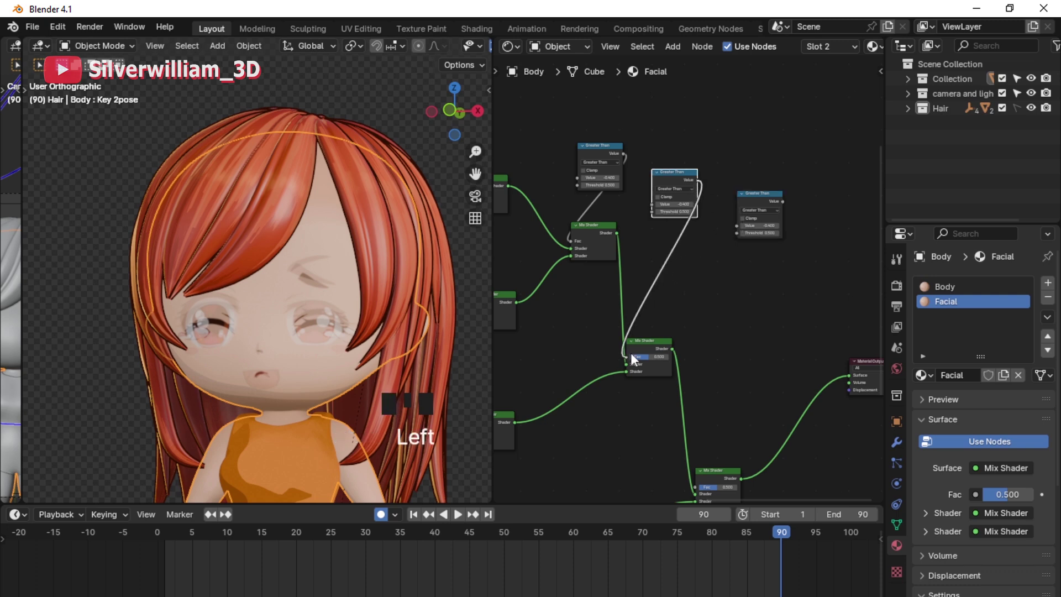
{"action": "left_click", "coordinate": [788, 205]}
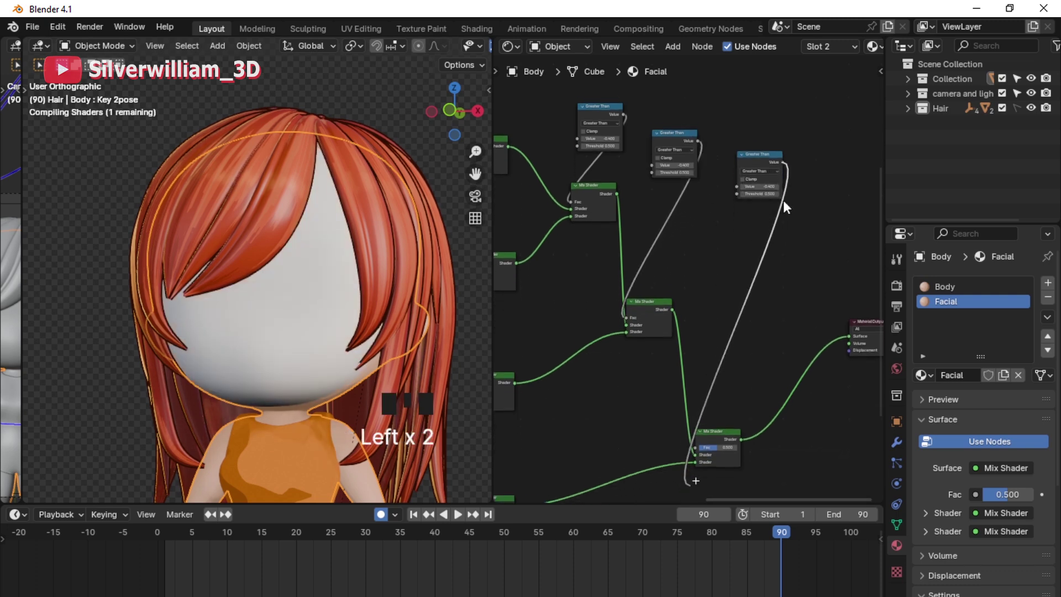
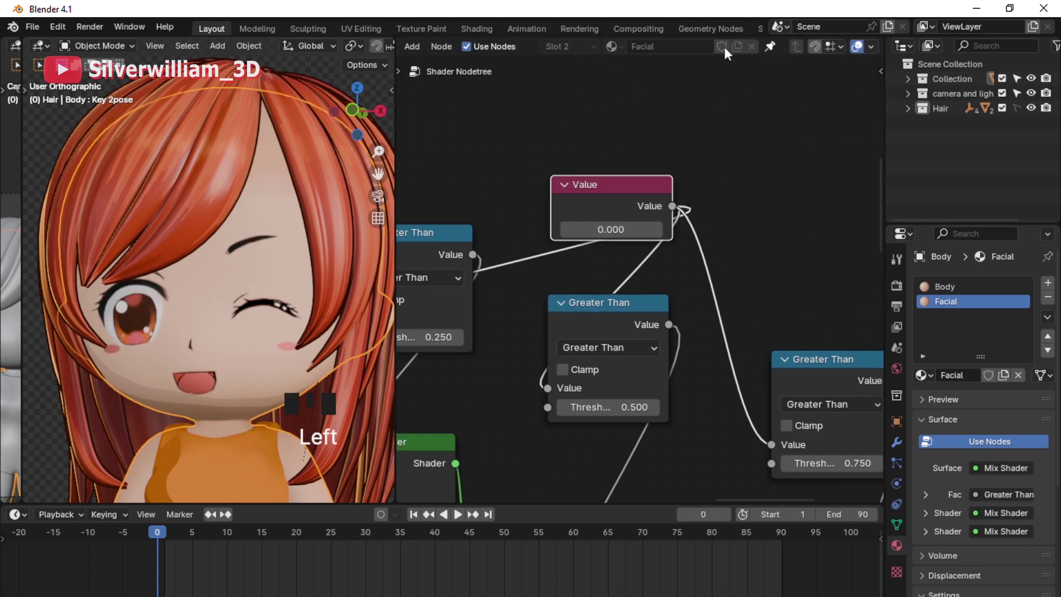
Step: Split off a 3D Viewport and reset the 3D cursor to the world origin
{"action": "left_click_drag", "start_coordinate": [620, 503], "coordinate": [681, 360]}
{"action": "left_click_drag", "start_coordinate": [681, 361], "coordinate": [681, 361]}
{"action": "left_click_drag", "start_coordinate": [681, 360], "coordinate": [595, 265]}
{"action": "left_click_drag", "start_coordinate": [595, 265], "coordinate": [635, 277]}
{"action": "left_click_drag", "start_coordinate": [635, 277], "coordinate": [633, 232]}
{"action": "key", "text": "a"}
{"action": "key", "text": "g"}
{"action": "left_click_drag", "start_coordinate": [412, 299], "coordinate": [411, 300]}
{"action": "left_click", "coordinate": [411, 299]}
{"action": "left_click_drag", "start_coordinate": [411, 300], "coordinate": [619, 287]}
{"action": "key", "text": "shift+c"}
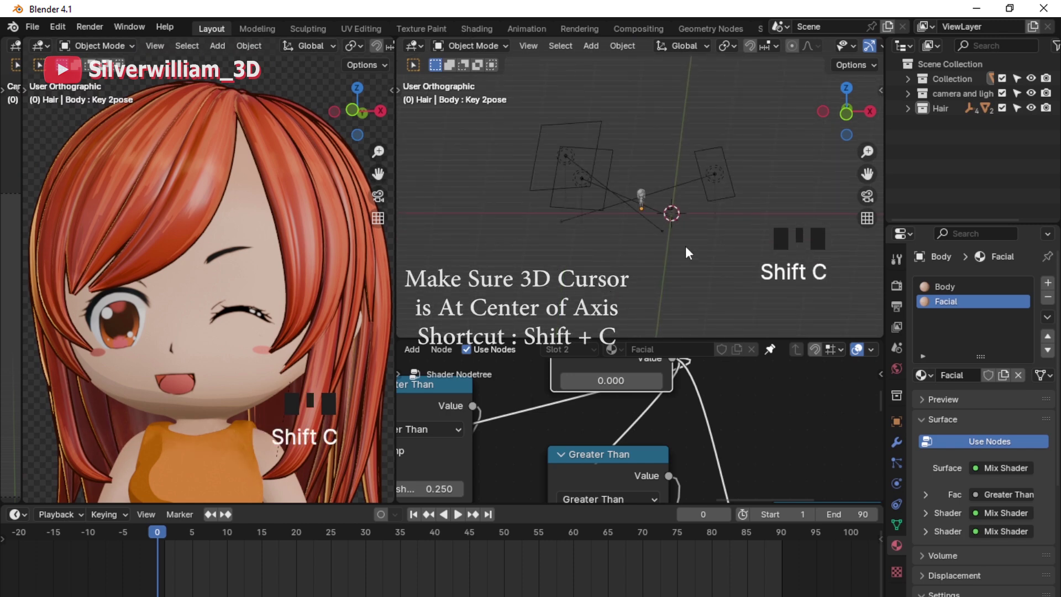
Step: Add a sphere empty at the origin, shrink it to about a quarter and apply its scale to 1.000
{"action": "left_click_drag", "start_coordinate": [662, 228], "coordinate": [602, 228]}
{"action": "key", "text": "shift+a"}
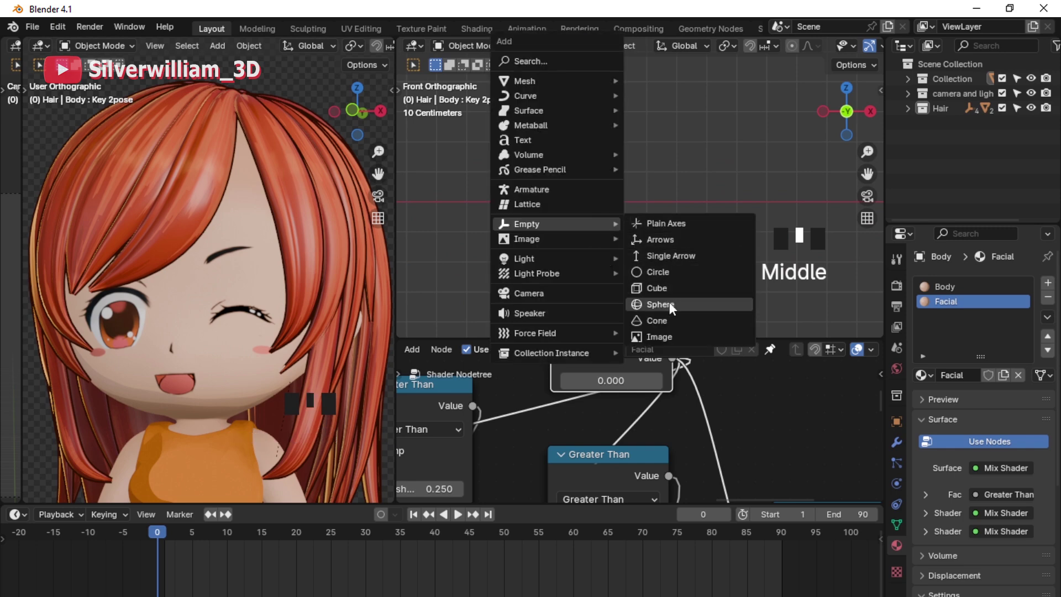
{"action": "key", "text": "s"}
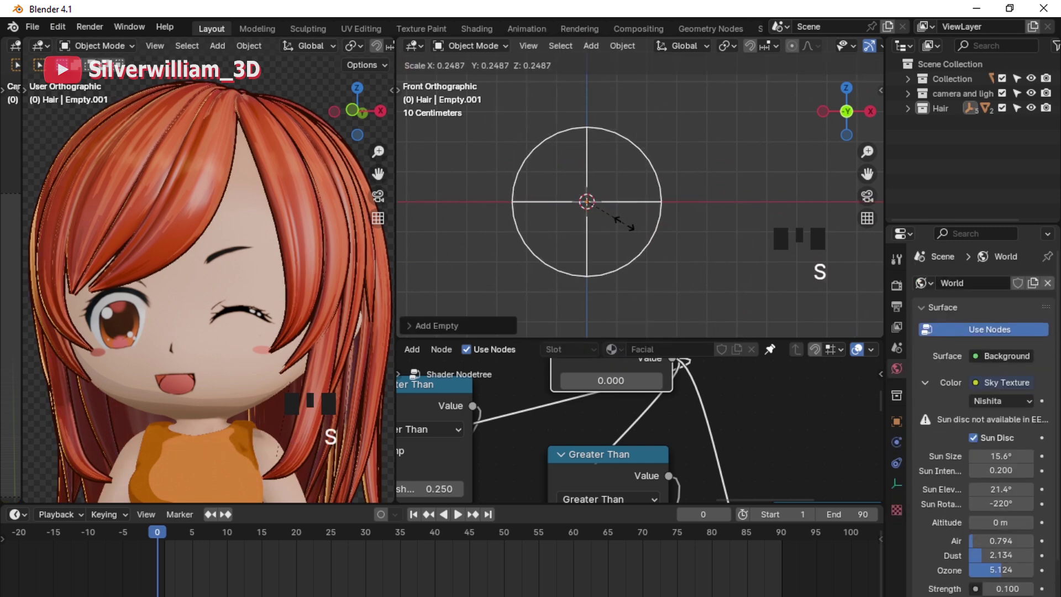
{"action": "key", "text": "n"}
{"action": "left_click_drag", "start_coordinate": [632, 232], "coordinate": [599, 233]}
{"action": "key", "text": "shift+a"}
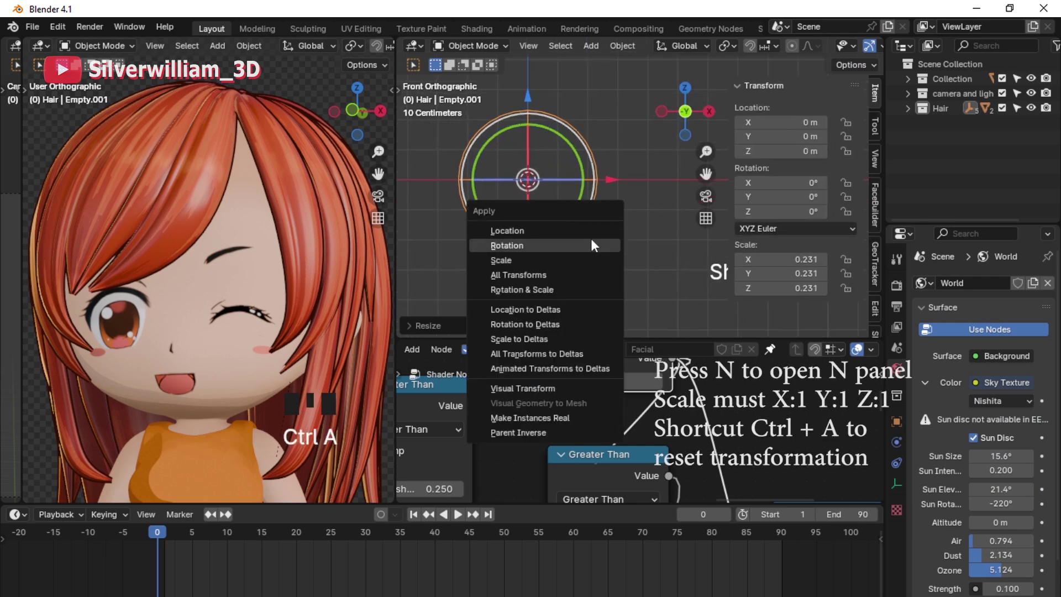
{"action": "key", "text": "ctrl+a"}
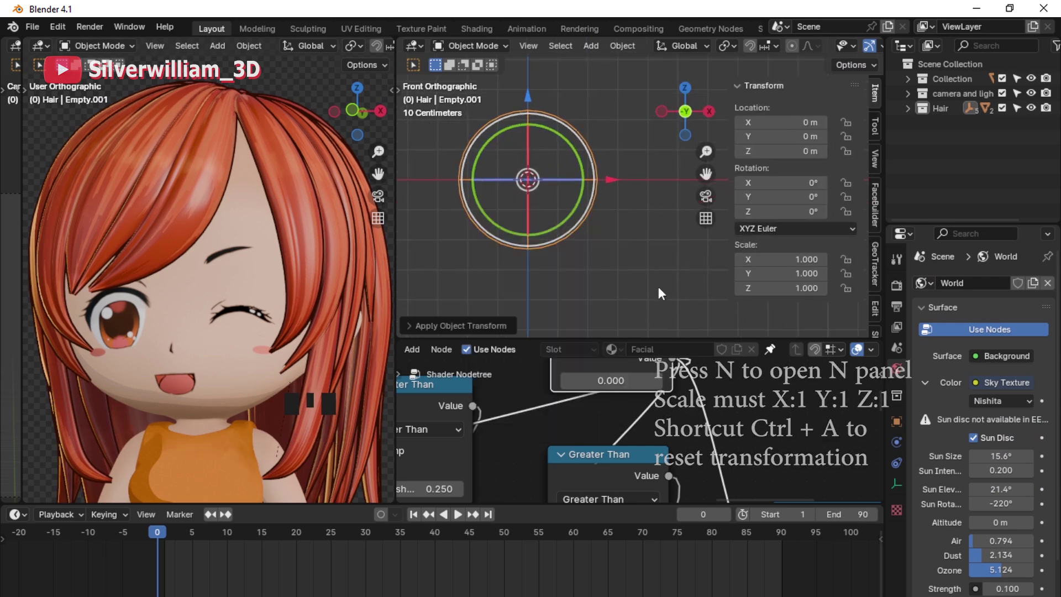
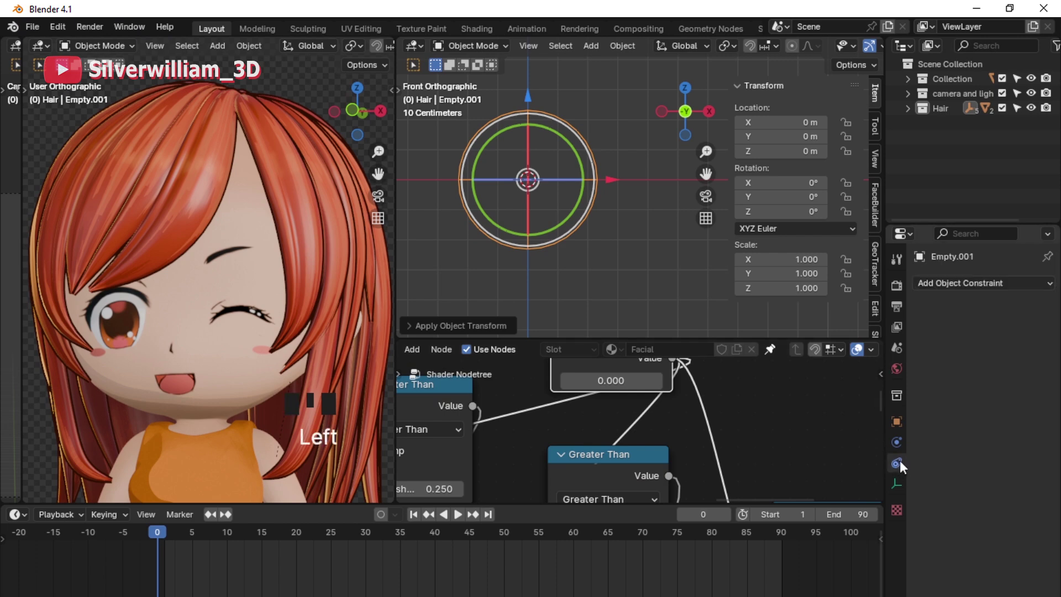
Step: Give the empty a Limit Location constraint clamping it between 0 and 1
{"action": "left_click_drag", "start_coordinate": [952, 291], "coordinate": [832, 409]}
{"action": "left_click", "coordinate": [977, 362]}
{"action": "left_click", "coordinate": [976, 420]}
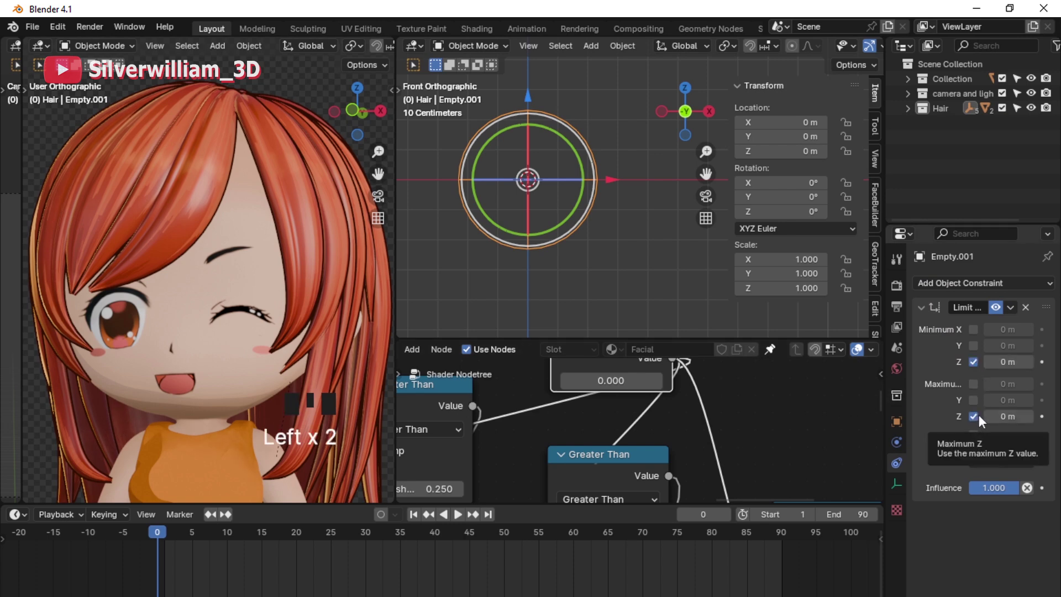
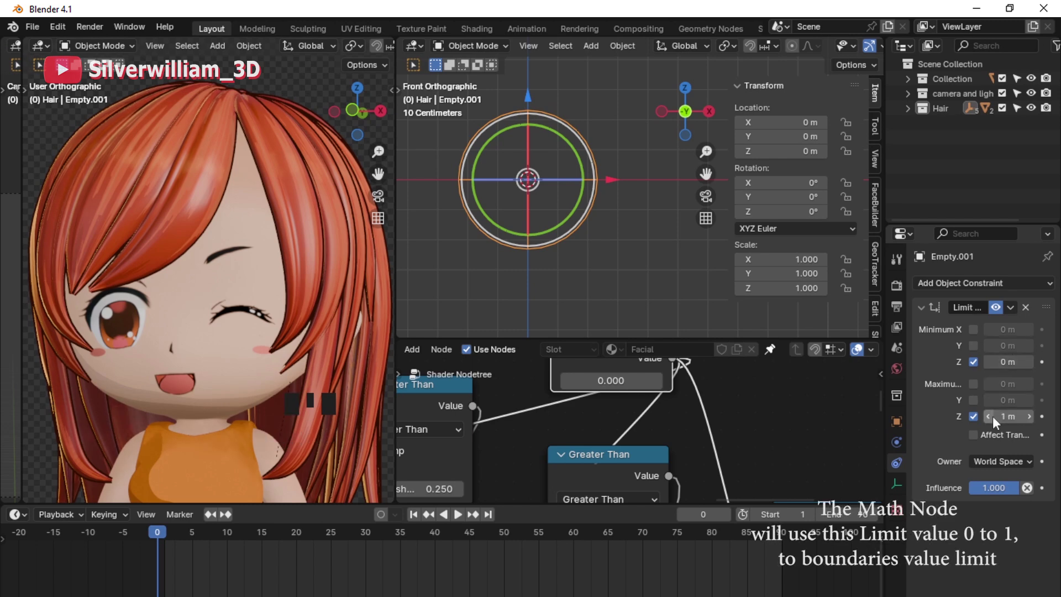
{"action": "left_click_drag", "start_coordinate": [708, 453], "coordinate": [866, 435]}
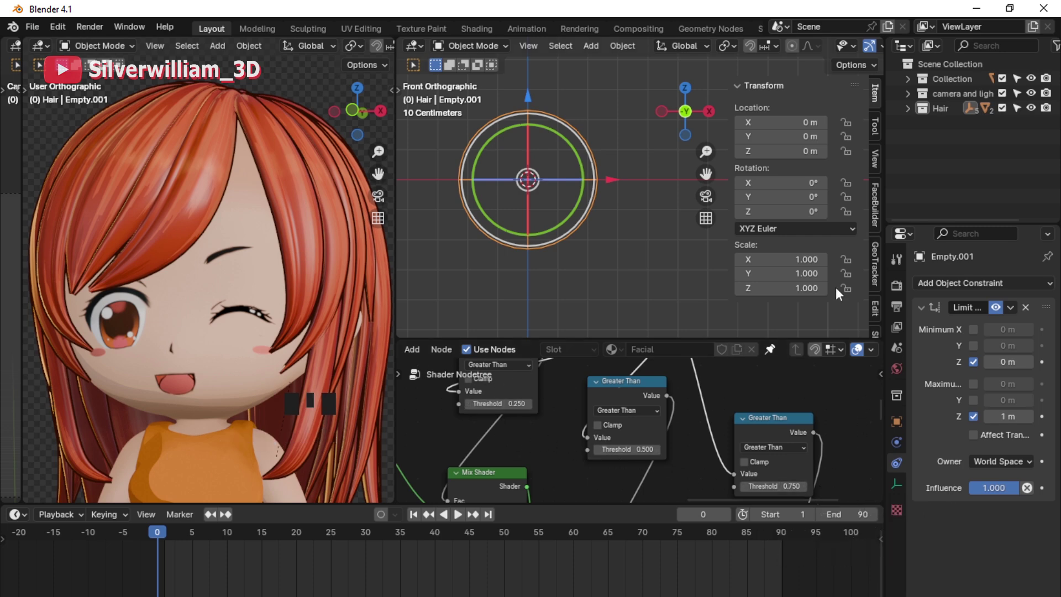
Step: Lock the empty's X and Y location and test that moving it in Z stays clamped
{"action": "left_click", "coordinate": [853, 142]}
{"action": "left_click", "coordinate": [851, 126]}
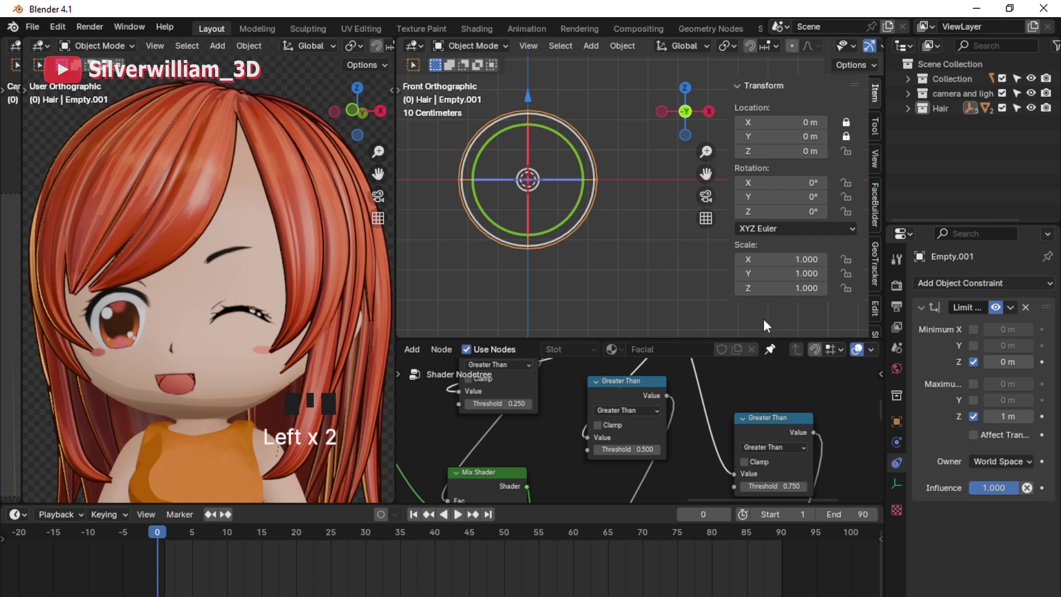
{"action": "left_click_drag", "start_coordinate": [1013, 463], "coordinate": [982, 438]}
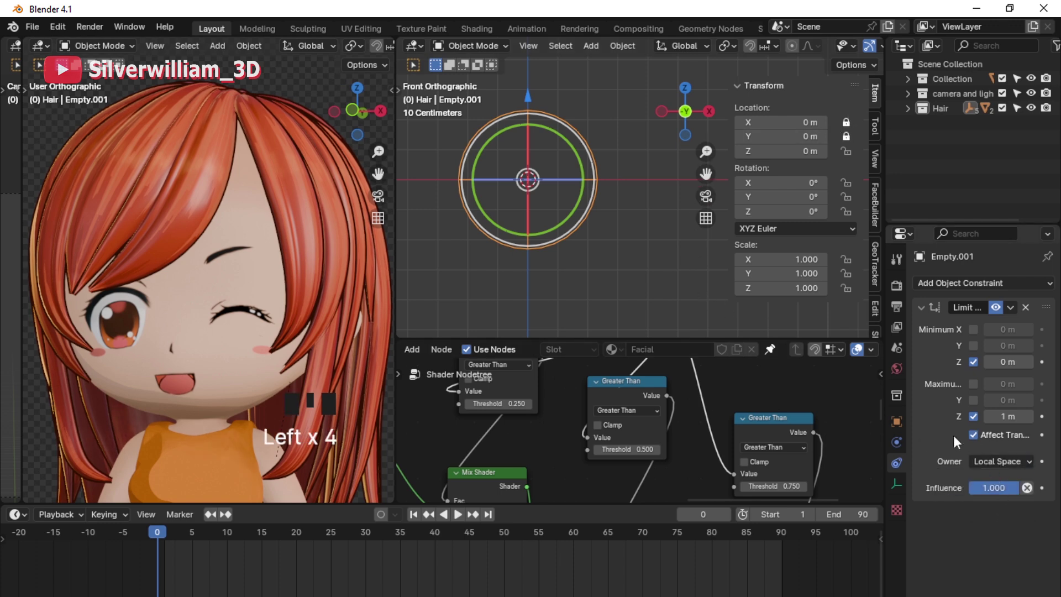
{"action": "left_click_drag", "start_coordinate": [595, 229], "coordinate": [637, 251]}
{"action": "key", "text": "g"}
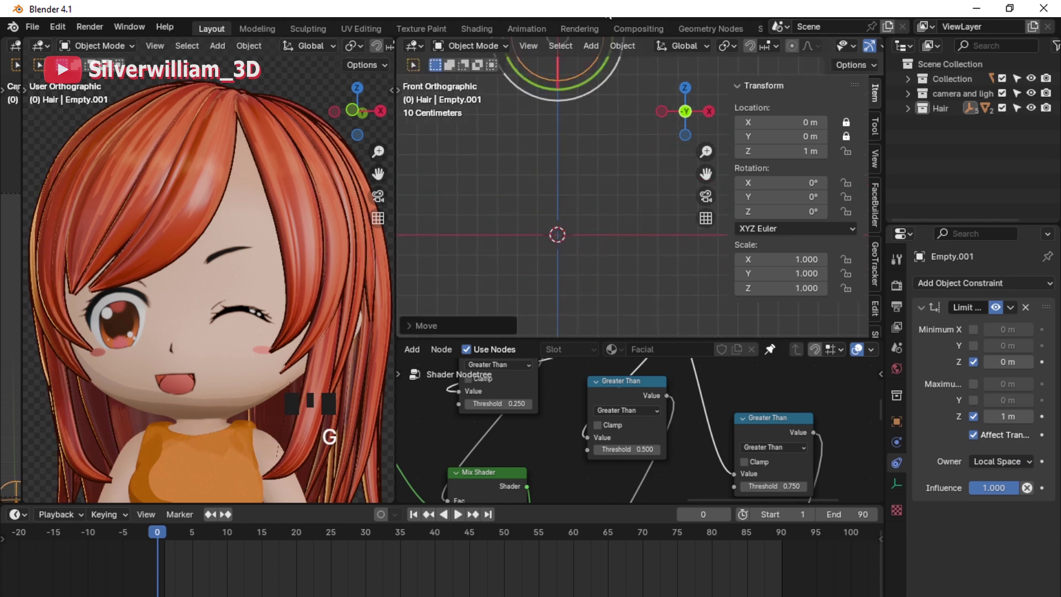
{"action": "left_click_drag", "start_coordinate": [627, 166], "coordinate": [632, 221]}
{"action": "key", "text": "g"}
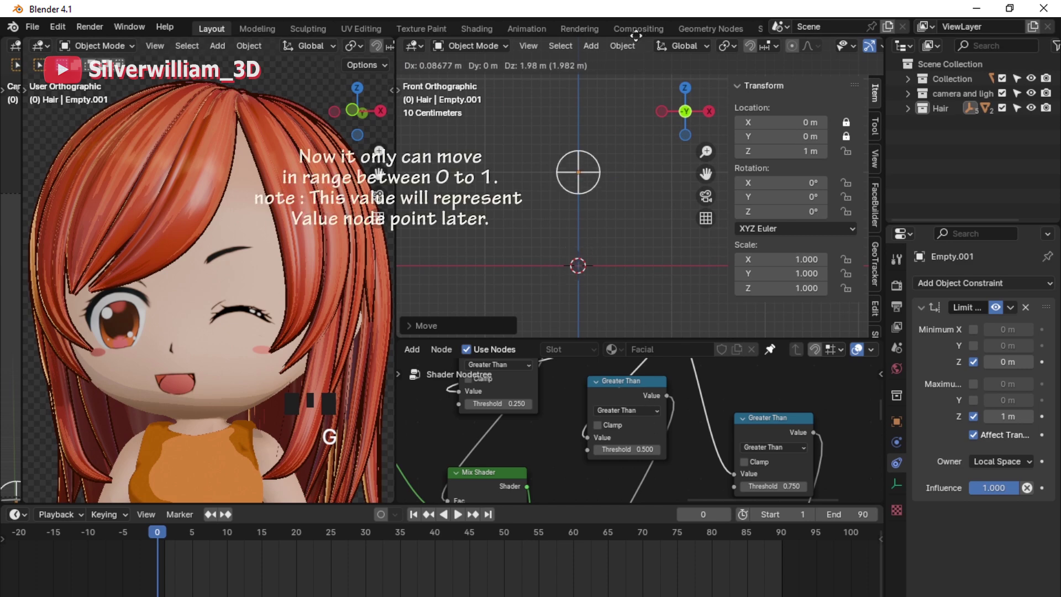
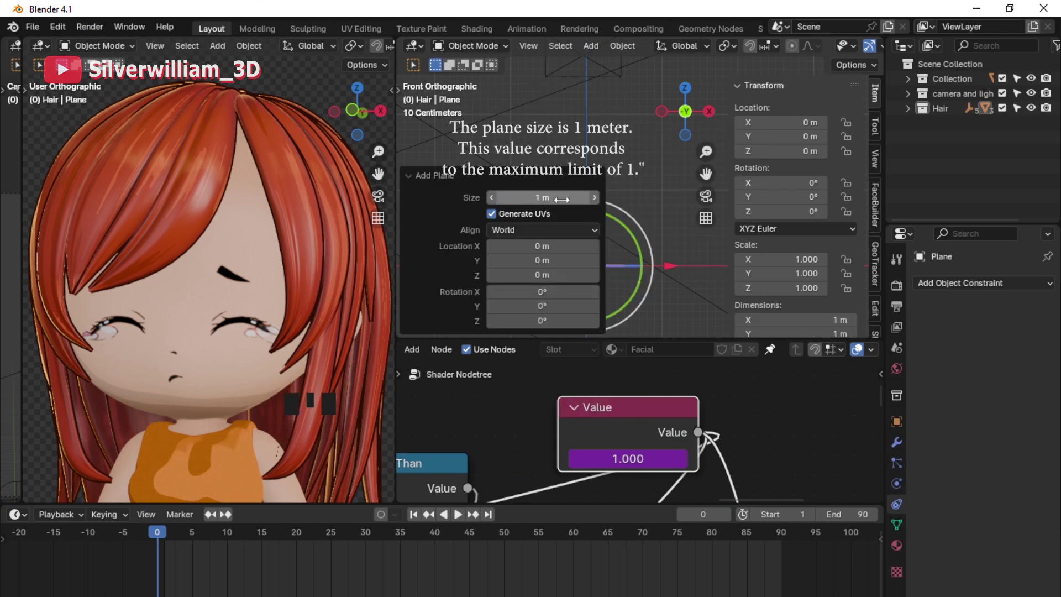
Step: Add a 1 m plane, stand it upright around X and edit its mesh into the tall face plane
{"action": "left_click", "coordinate": [659, 186]}
{"action": "left_click_drag", "start_coordinate": [611, 279], "coordinate": [606, 276]}
{"action": "left_click", "coordinate": [606, 277]}
{"action": "left_click_drag", "start_coordinate": [619, 279], "coordinate": [626, 267]}
{"action": "key", "text": "r"}
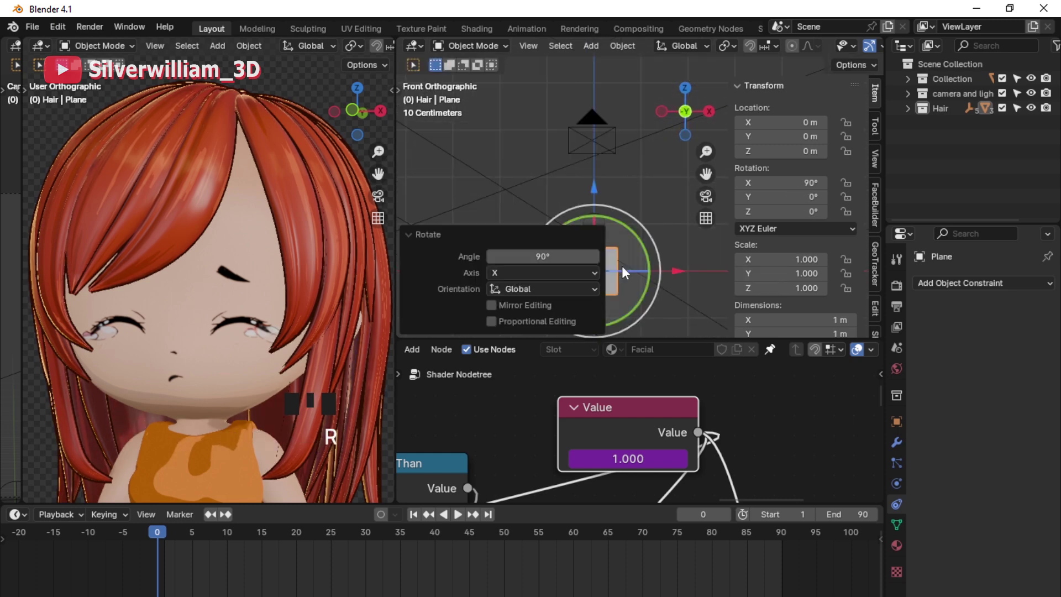
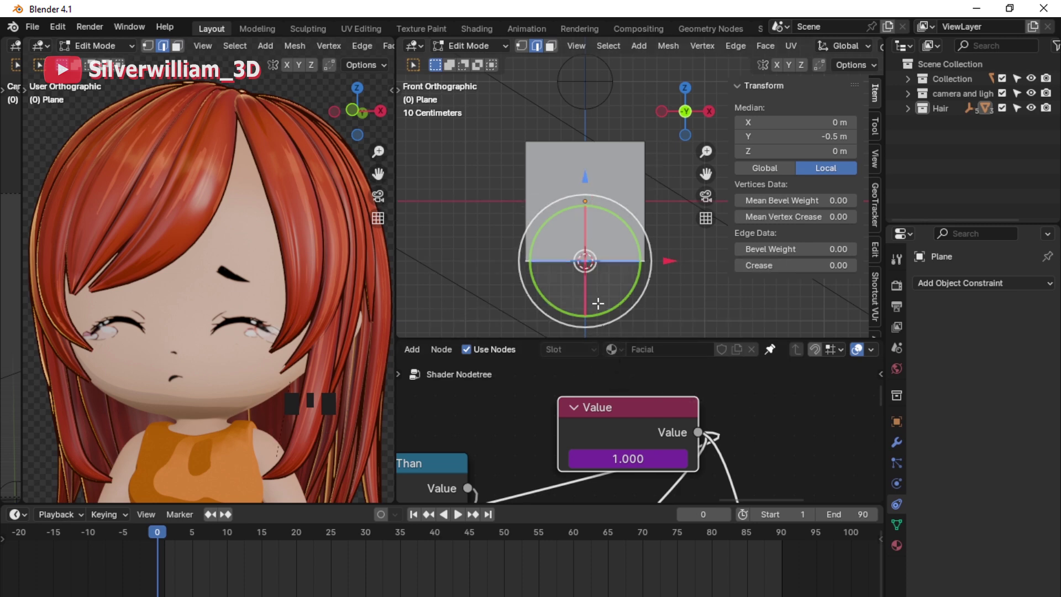
{"action": "key", "text": "Tab"}
{"action": "left_click_drag", "start_coordinate": [610, 236], "coordinate": [679, 333]}
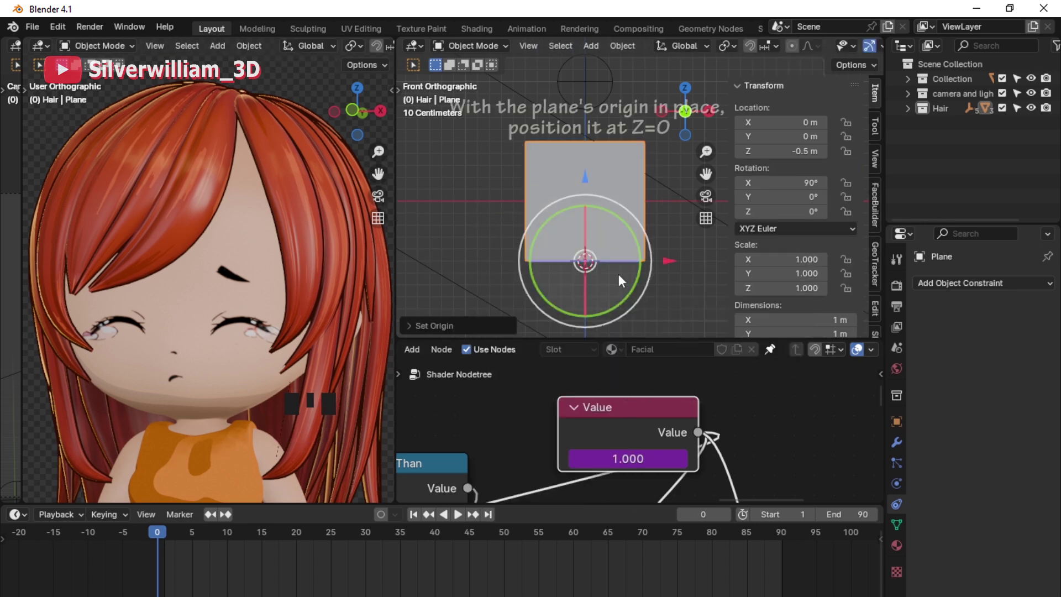
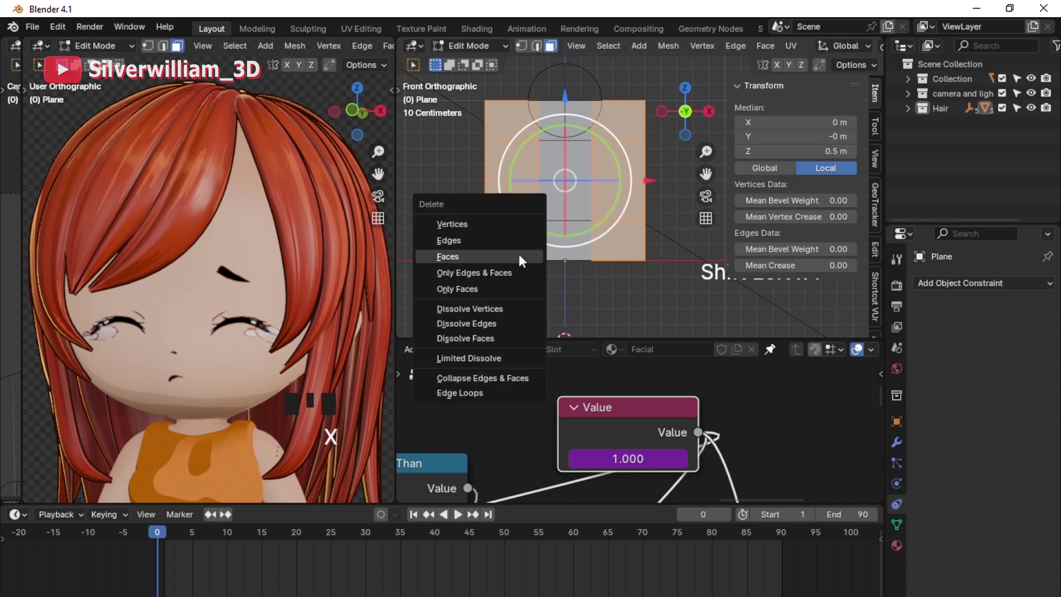
{"action": "key", "text": "Tab"}
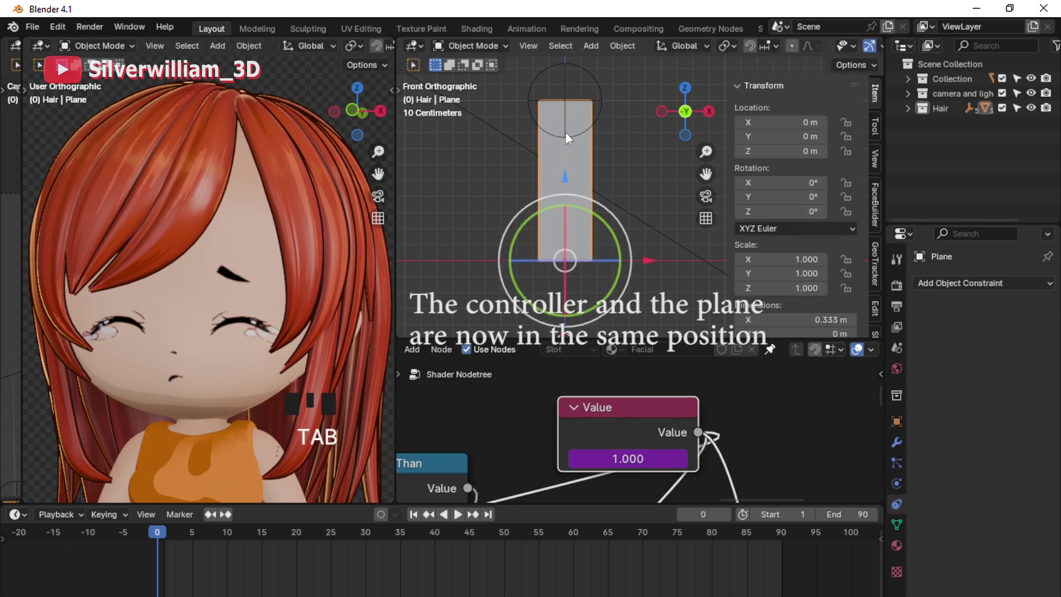
Step: Move the controller empty down in Z to the plane's bottom edge, then select the plane
{"action": "left_click", "coordinate": [572, 136]}
{"action": "left_click_drag", "start_coordinate": [575, 166], "coordinate": [584, 118]}
{"action": "key", "text": "g"}
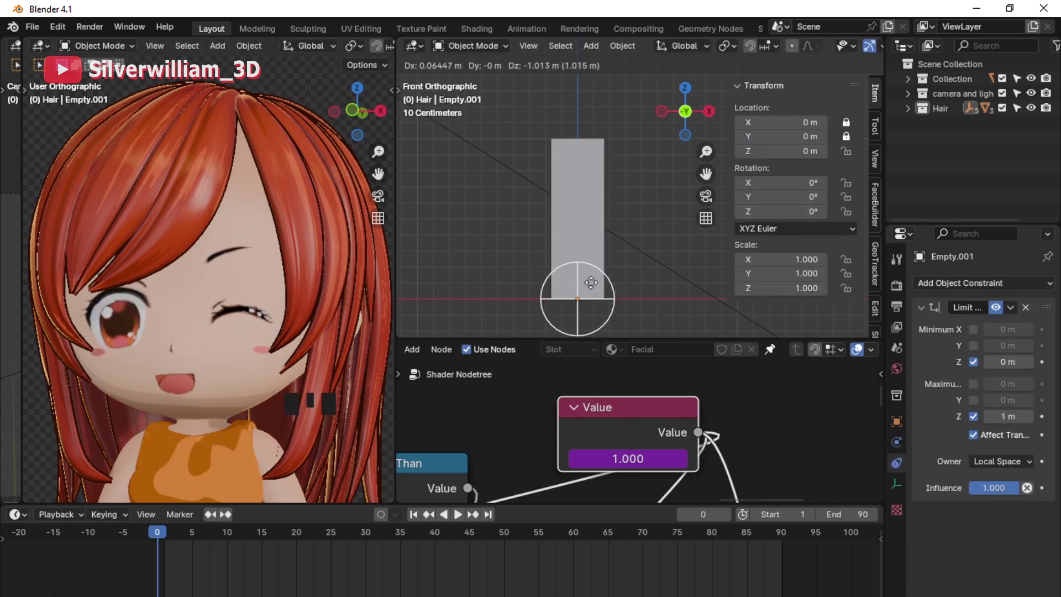
{"action": "left_click", "coordinate": [664, 207]}
{"action": "left_click", "coordinate": [605, 240]}
Step: Enter edit mode on the plane, unwrap all its UVs and show its material settings
{"action": "key", "text": "Tab"}
{"action": "key", "text": "a"}
{"action": "key", "text": "u"}
{"action": "left_click", "coordinate": [413, 226]}
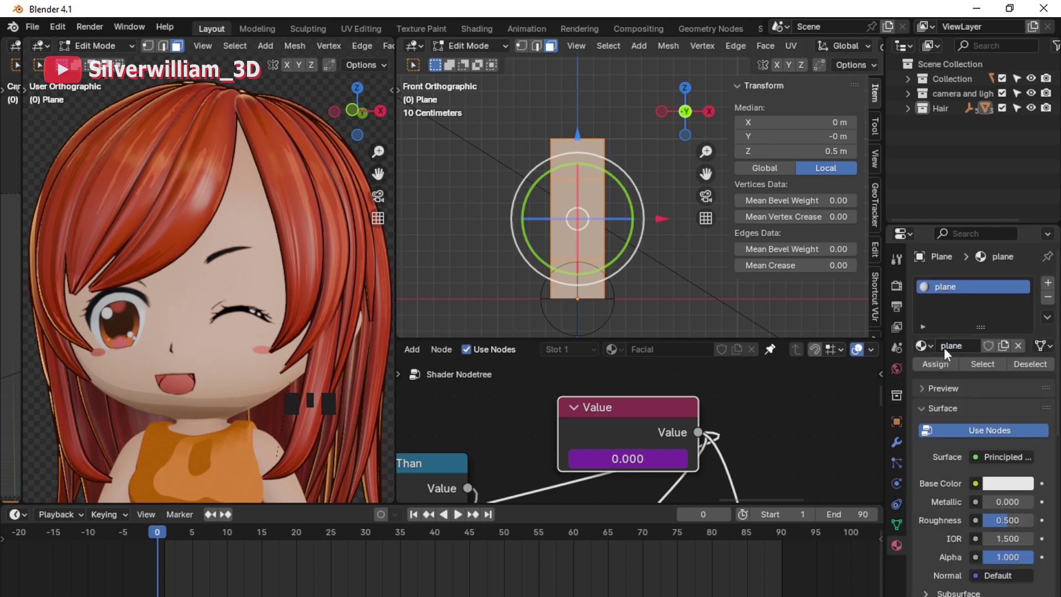
Step: Split a Shader Editor below the viewport showing the plane material's node tree
{"action": "left_click", "coordinate": [624, 171]}
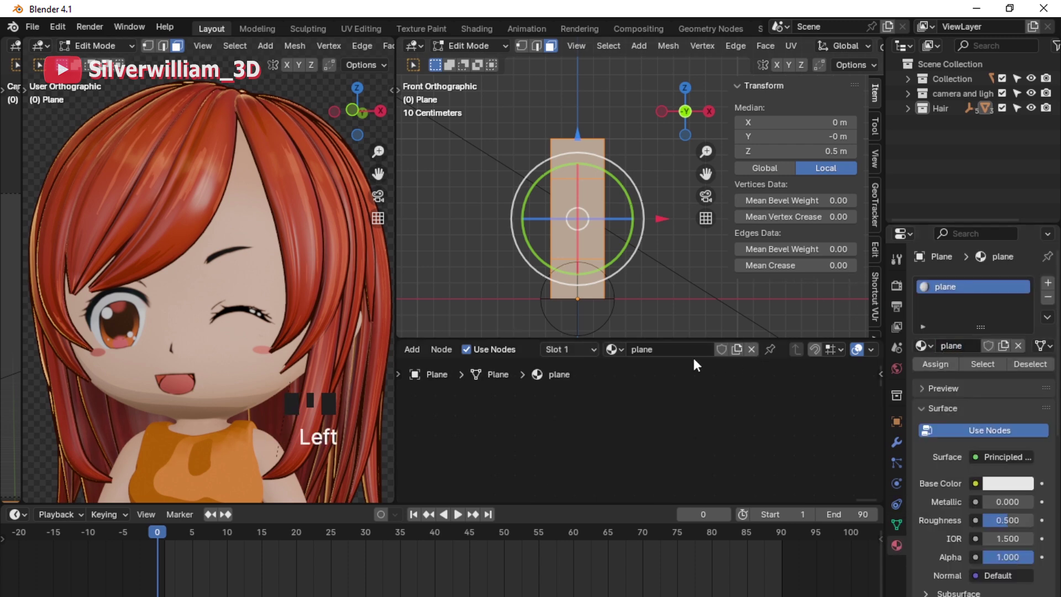
{"action": "left_click_drag", "start_coordinate": [624, 170], "coordinate": [530, 226]}
{"action": "left_click_drag", "start_coordinate": [529, 226], "coordinate": [455, 377]}
{"action": "key", "text": "shift+a"}
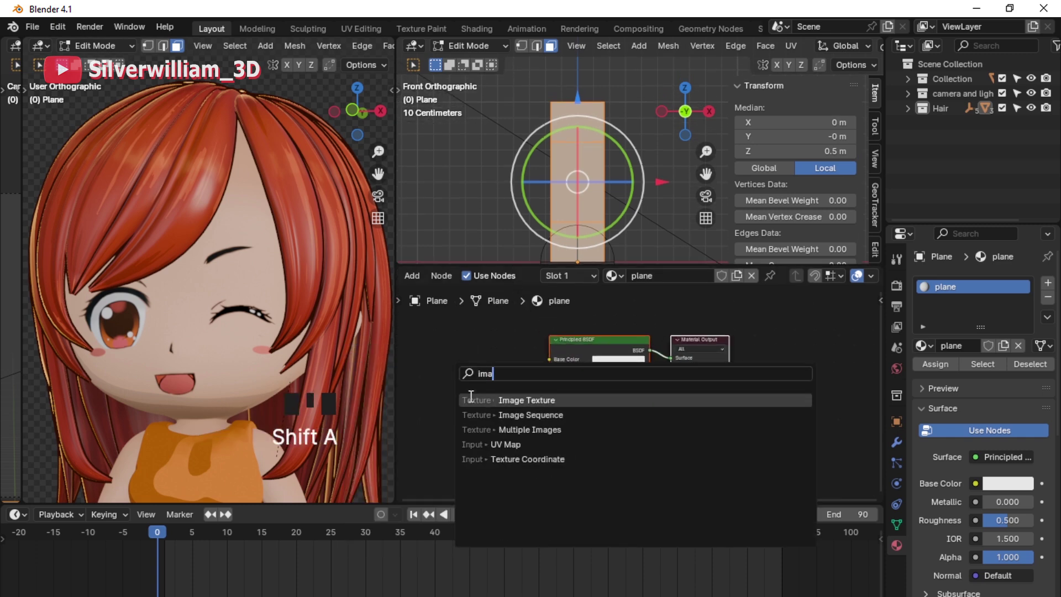
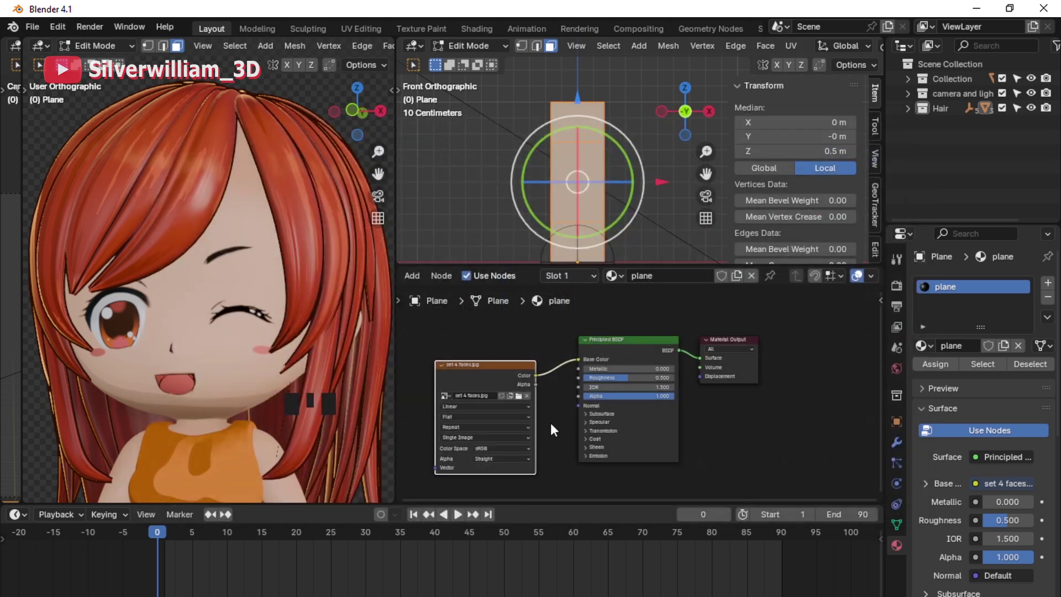
Step: Load set 4 faces.jpg so the plane displays the four stacked expressions
{"action": "left_click_drag", "start_coordinate": [431, 279], "coordinate": [420, 276]}
{"action": "left_click_drag", "start_coordinate": [420, 275], "coordinate": [614, 182]}
{"action": "key", "text": "z"}
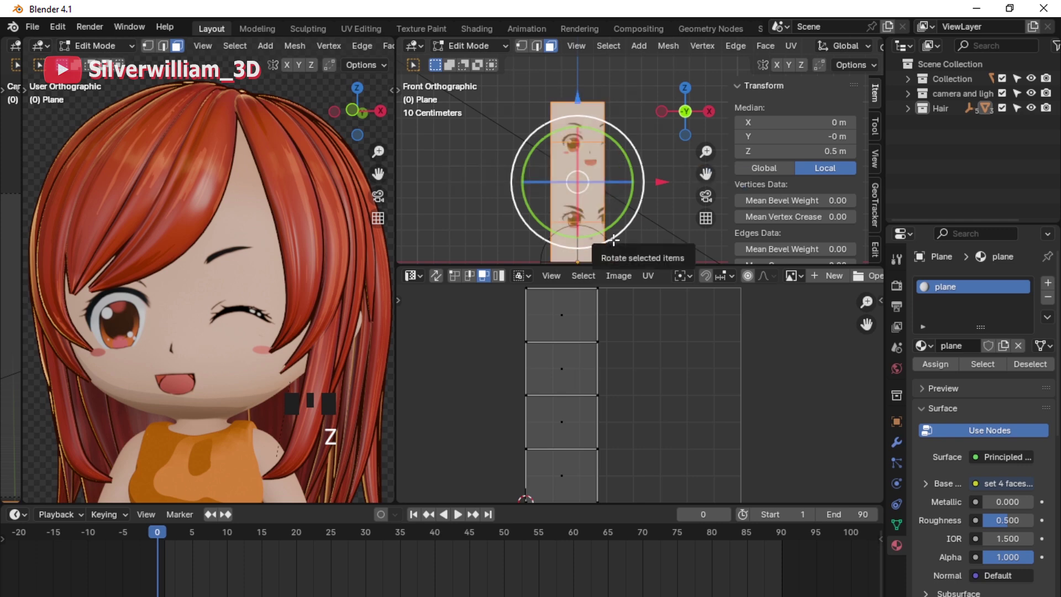
{"action": "left_click", "coordinate": [873, 279]}
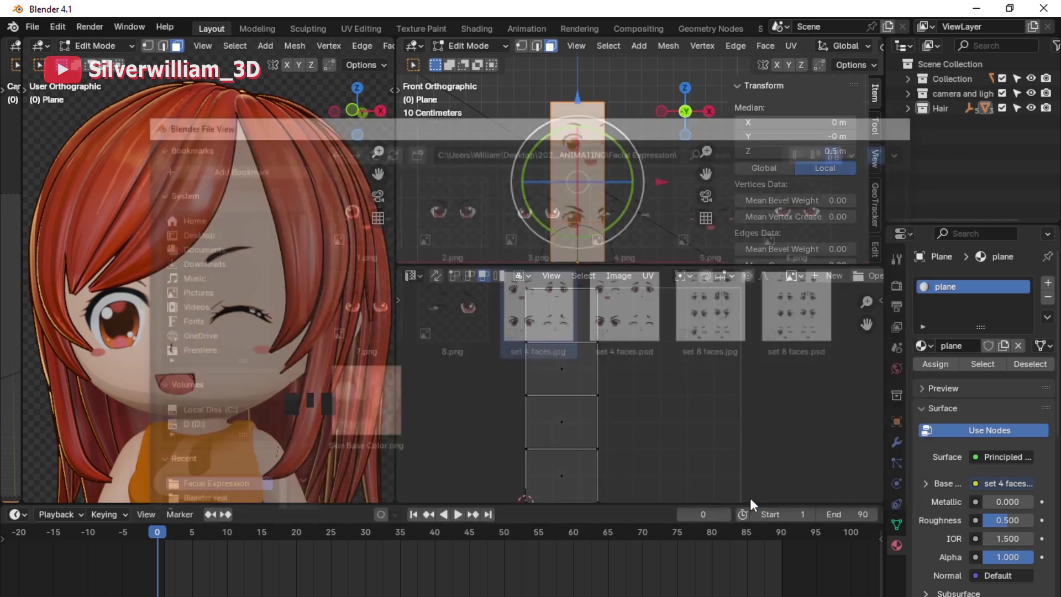
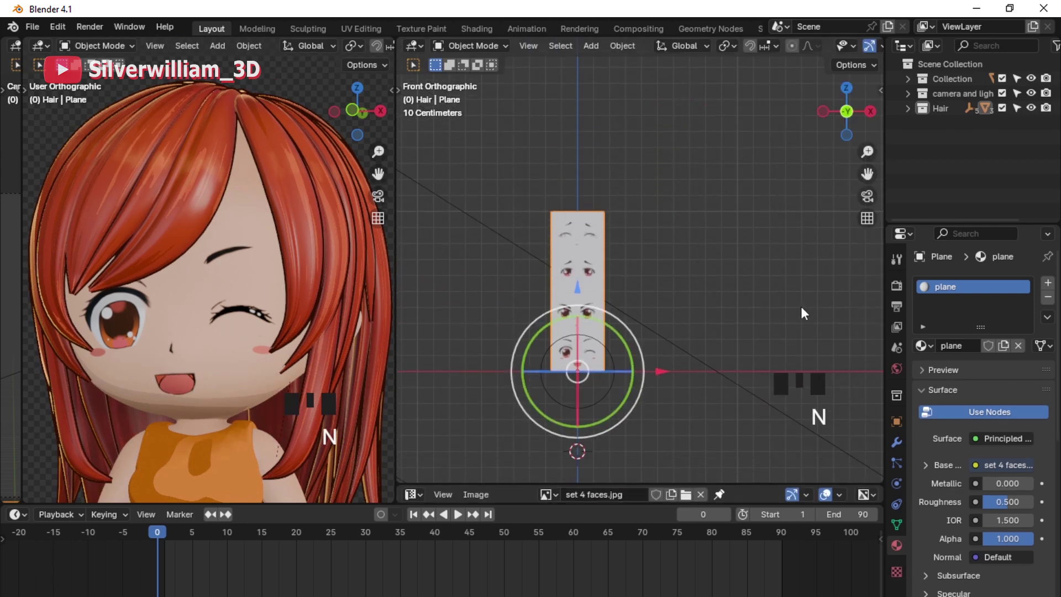
Step: Back in object mode, grab the controller empty up in Z over the top face
{"action": "left_click_drag", "start_coordinate": [666, 342], "coordinate": [679, 416]}
{"action": "left_click", "coordinate": [679, 416]}
{"action": "key", "text": "g"}
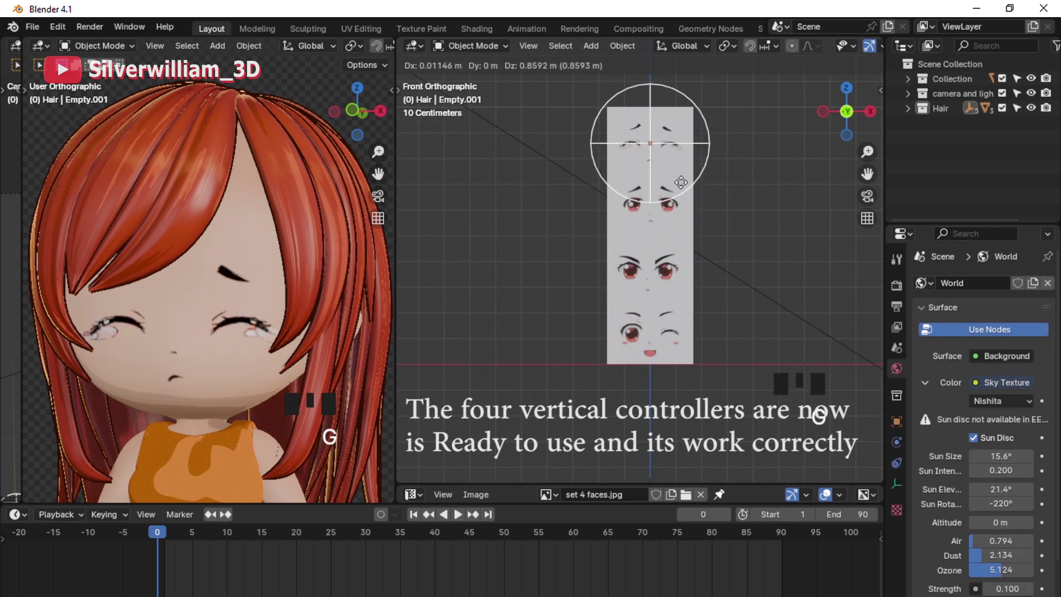
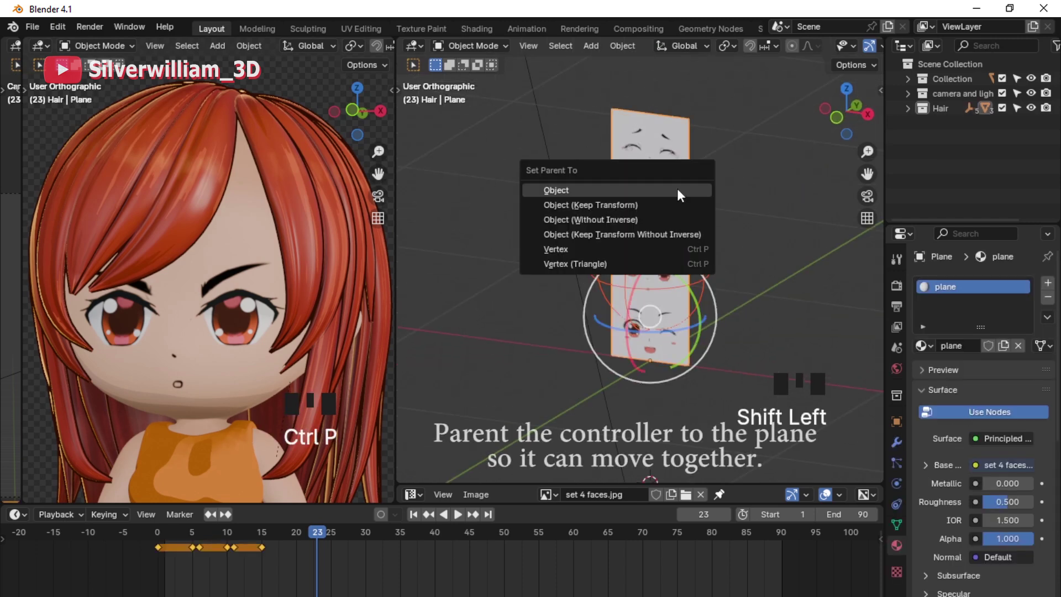
Step: Parent Empty.001 to the face plane and reposition the plane along its length in Z
{"action": "left_click", "coordinate": [682, 189]}
{"action": "left_click_drag", "start_coordinate": [675, 253], "coordinate": [722, 364]}
{"action": "key", "text": "g"}
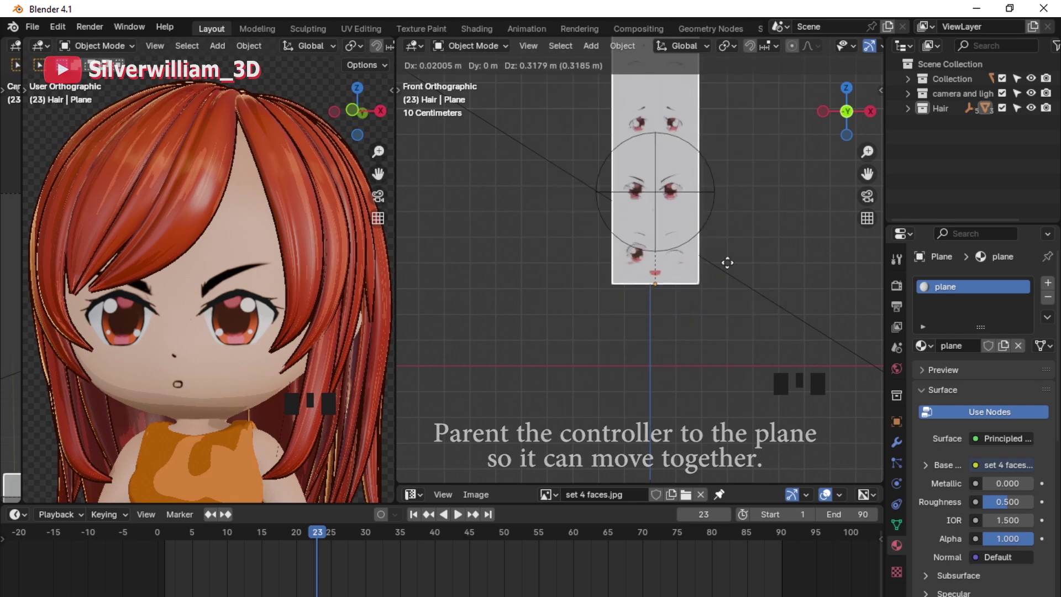
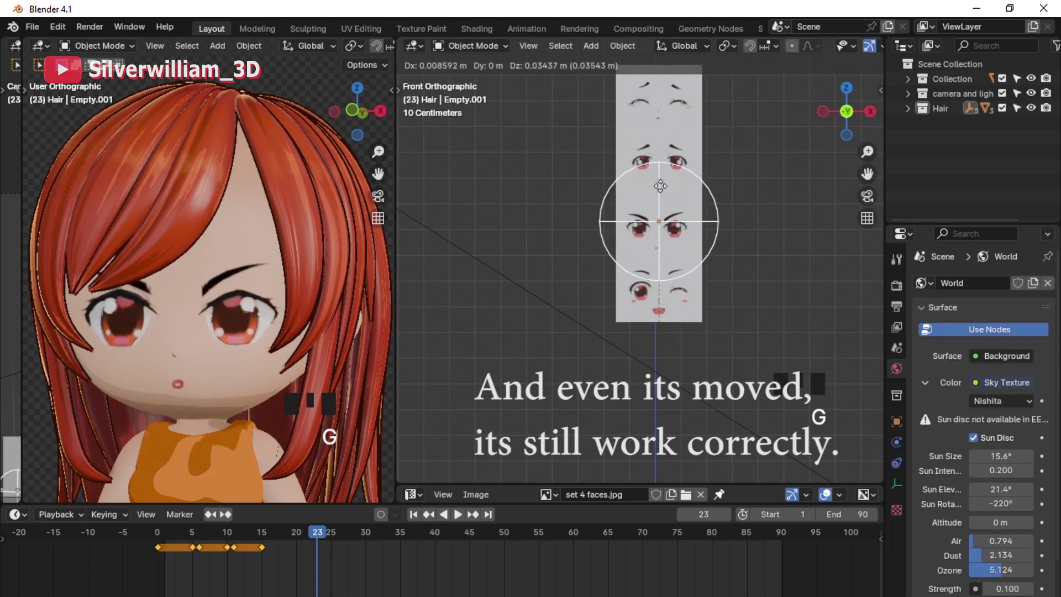
{"action": "middle_click", "coordinate": [670, 449]}
{"action": "left_click", "coordinate": [671, 448]}
{"action": "key", "text": "g"}
{"action": "middle_click", "coordinate": [559, 403]}
{"action": "left_click", "coordinate": [511, 448]}
{"action": "double_click", "coordinate": [511, 448]}
{"action": "key", "text": "g"}
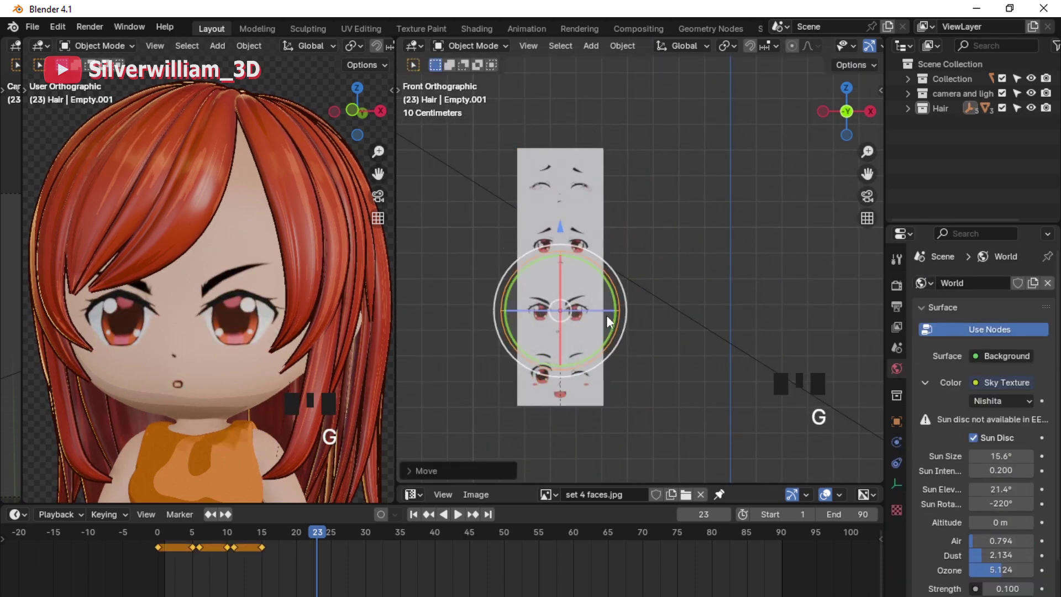
Step: Undo the stray moves back to the parented layout and return to the plane's mesh editing
{"action": "key", "text": "ctrl+z"}
{"action": "key", "text": "ctrl+z"}
{"action": "key", "text": "ctrl+z"}
{"action": "key", "text": "ctrl+z"}
{"action": "key", "text": "ctrl+z"}
{"action": "key", "text": "ctrl+z"}
{"action": "key", "text": "ctrl+z"}
{"action": "key", "text": "ctrl+z"}
{"action": "key", "text": "ctrl+z"}
{"action": "key", "text": "ctrl+z"}
{"action": "key", "text": "ctrl+z"}
{"action": "left_click_drag", "start_coordinate": [676, 395], "coordinate": [660, 373]}
{"action": "key", "text": "ctrl+z"}
{"action": "key", "text": "ctrl+z"}
{"action": "key", "text": "ctrl+z"}
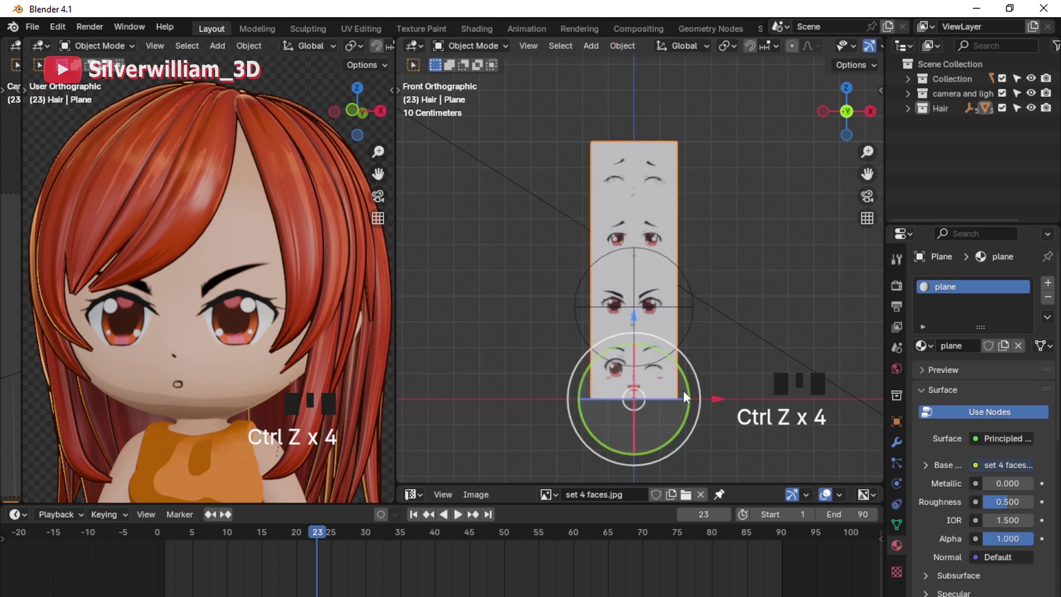
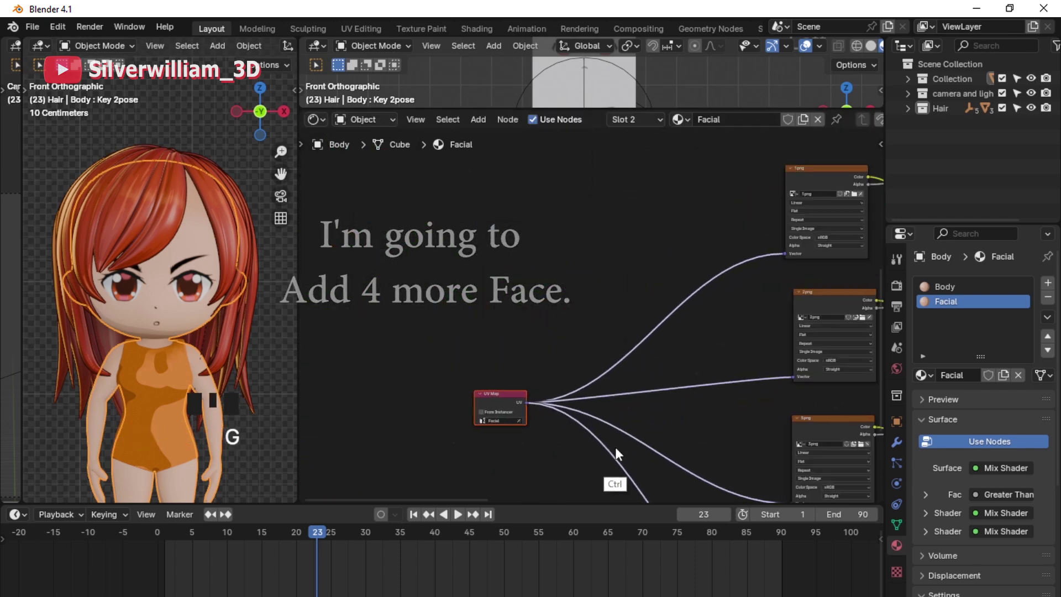
Step: Frame the Facial node tree and box-select the face image and mix nodes
{"action": "middle_click", "coordinate": [633, 435]}
{"action": "key", "text": "g"}
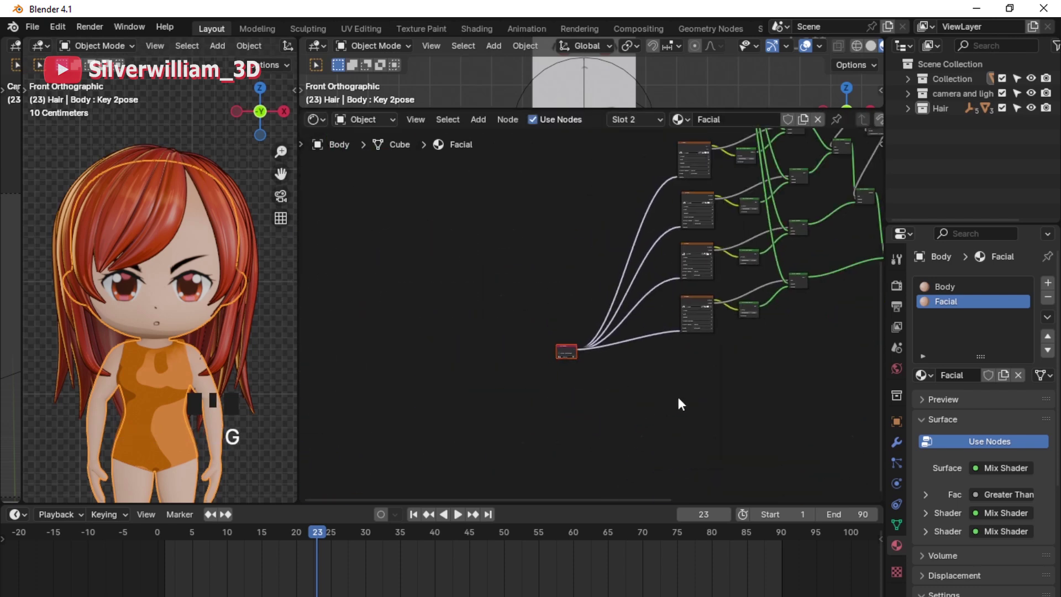
{"action": "left_click_drag", "start_coordinate": [766, 315], "coordinate": [760, 463]}
{"action": "left_click", "coordinate": [760, 463]}
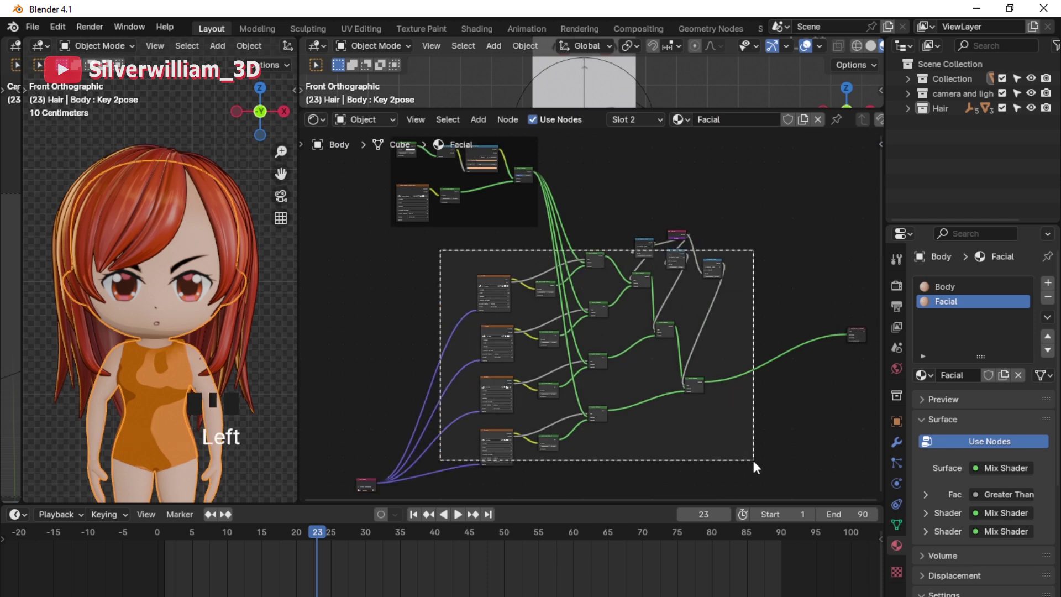
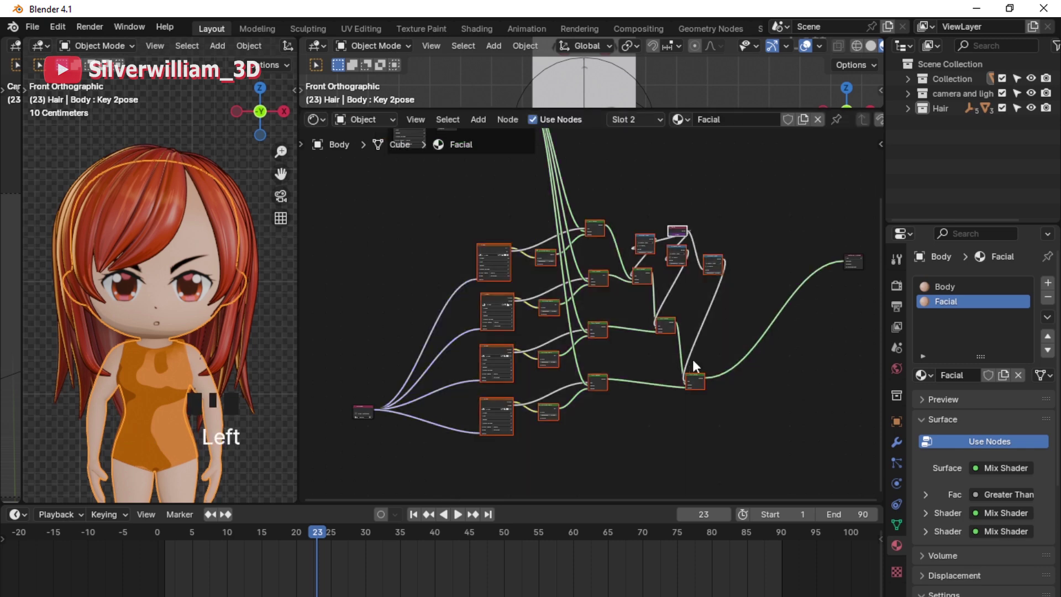
Step: Duplicate the selected face nodes and place the copies below the originals
{"action": "key", "text": "ctrl+j"}
{"action": "middle_click", "coordinate": [679, 389]}
{"action": "key", "text": "shift+d"}
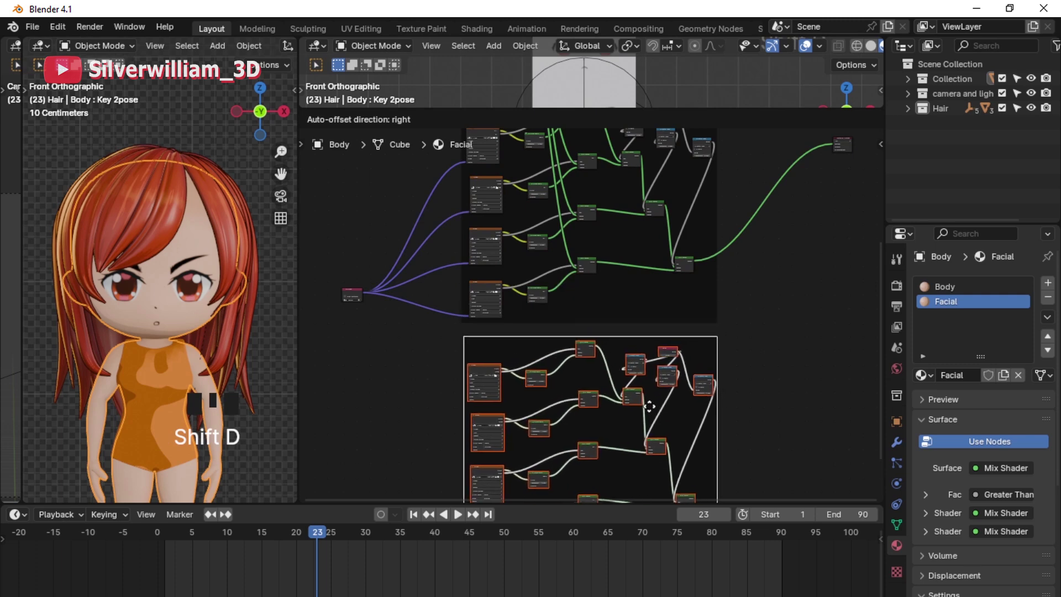
{"action": "left_click_drag", "start_coordinate": [480, 377], "coordinate": [469, 217]}
{"action": "left_click", "coordinate": [469, 217]}
{"action": "key", "text": "g"}
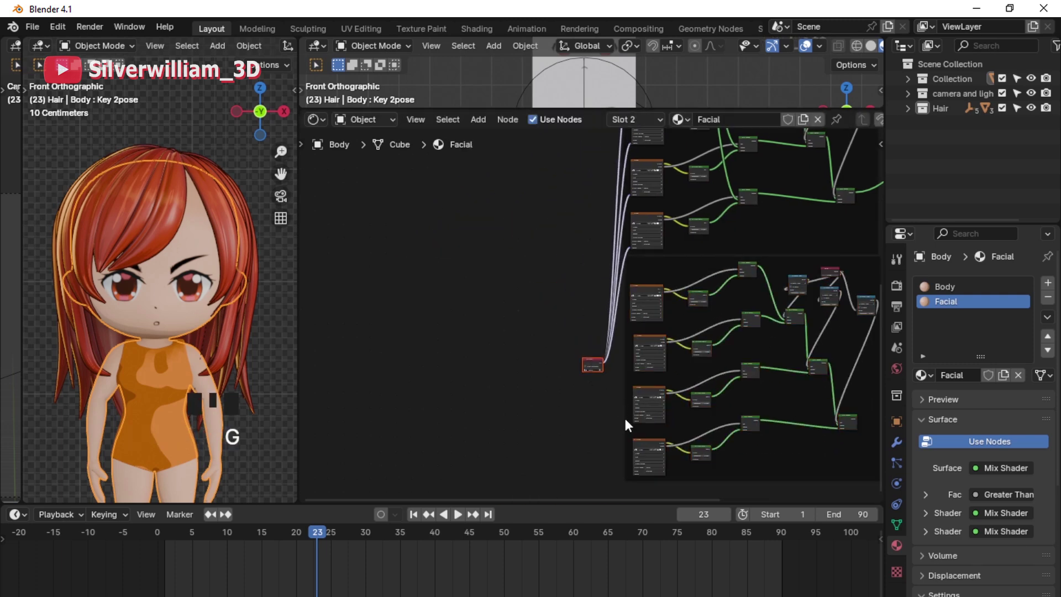
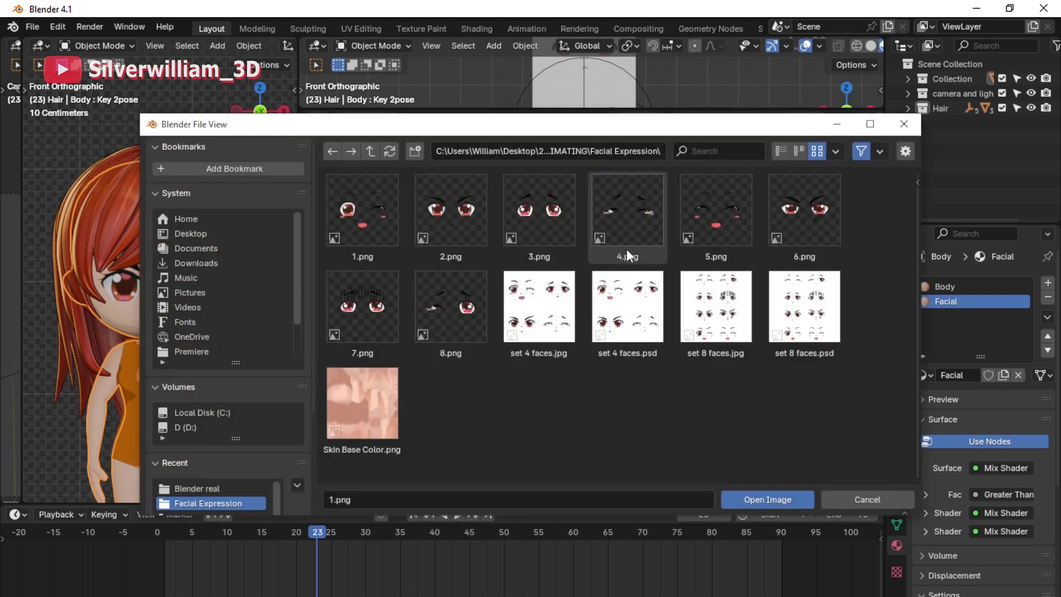
Step: Pick the 7.png face image in the Facial Expression folder for a duplicated Image Texture node
{"action": "left_click", "coordinate": [850, 438]}
{"action": "middle_click", "coordinate": [848, 437]}
{"action": "left_click", "coordinate": [658, 353]}
{"action": "left_click", "coordinate": [849, 437]}
{"action": "middle_click", "coordinate": [845, 433]}
{"action": "left_click", "coordinate": [845, 432]}
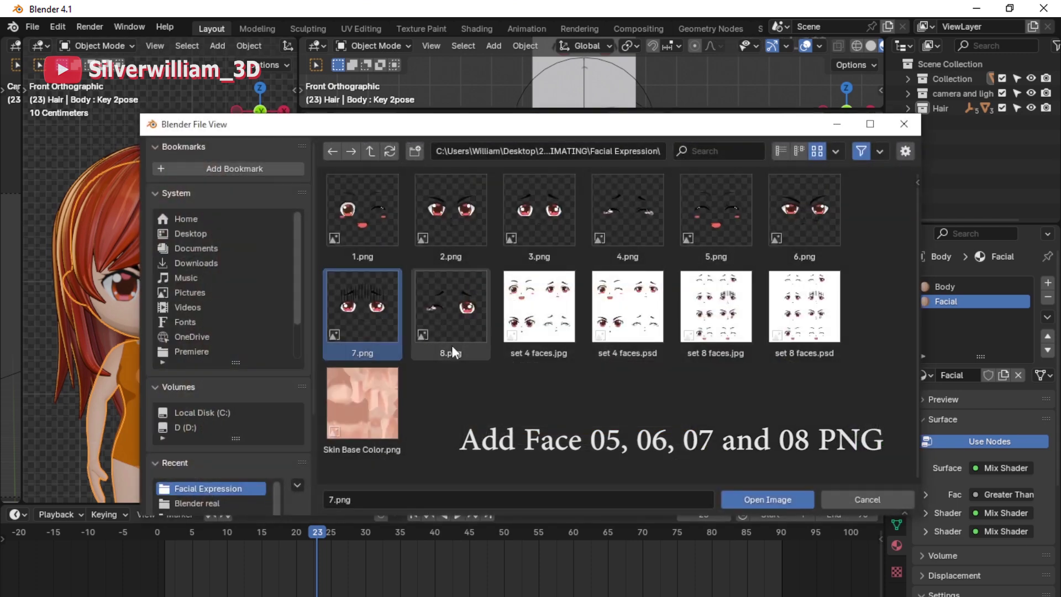
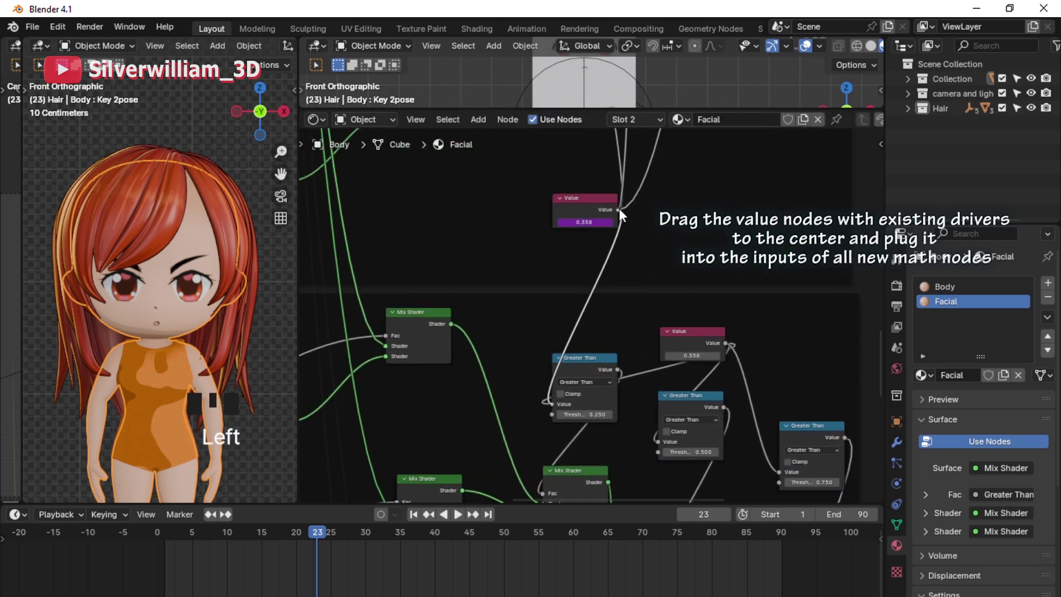
Step: Wire the driven Value node's output into the new Math nodes and pull a link into empty space
{"action": "left_click", "coordinate": [620, 210]}
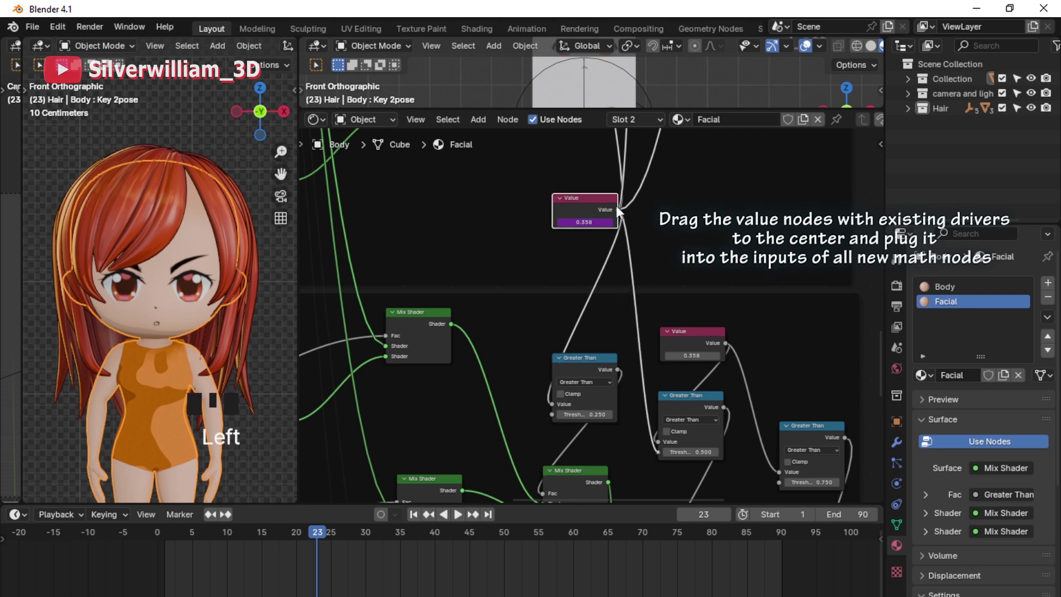
{"action": "left_click", "coordinate": [622, 215]}
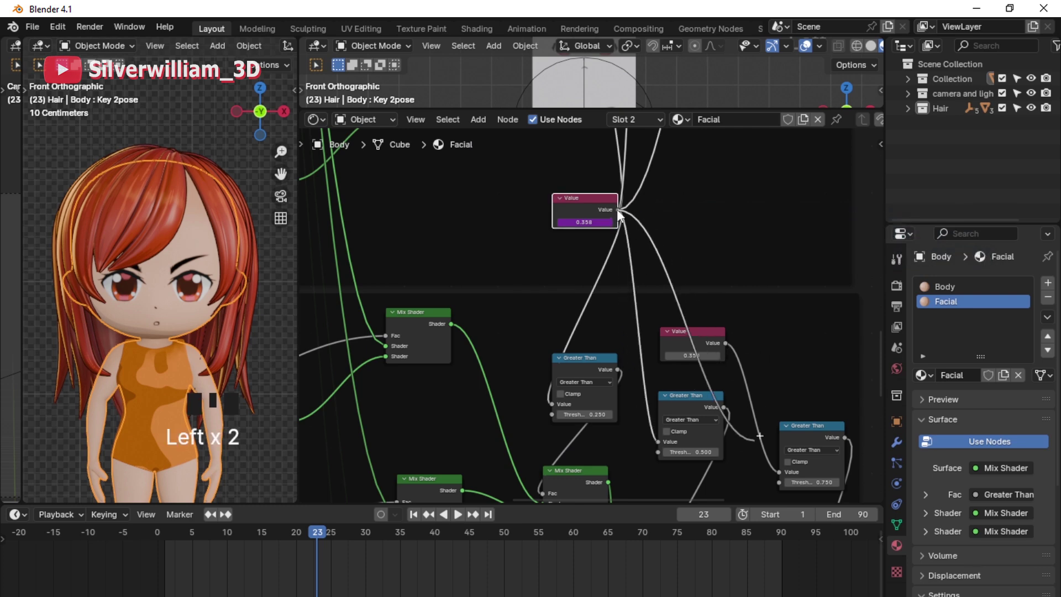
{"action": "left_click", "coordinate": [682, 338]}
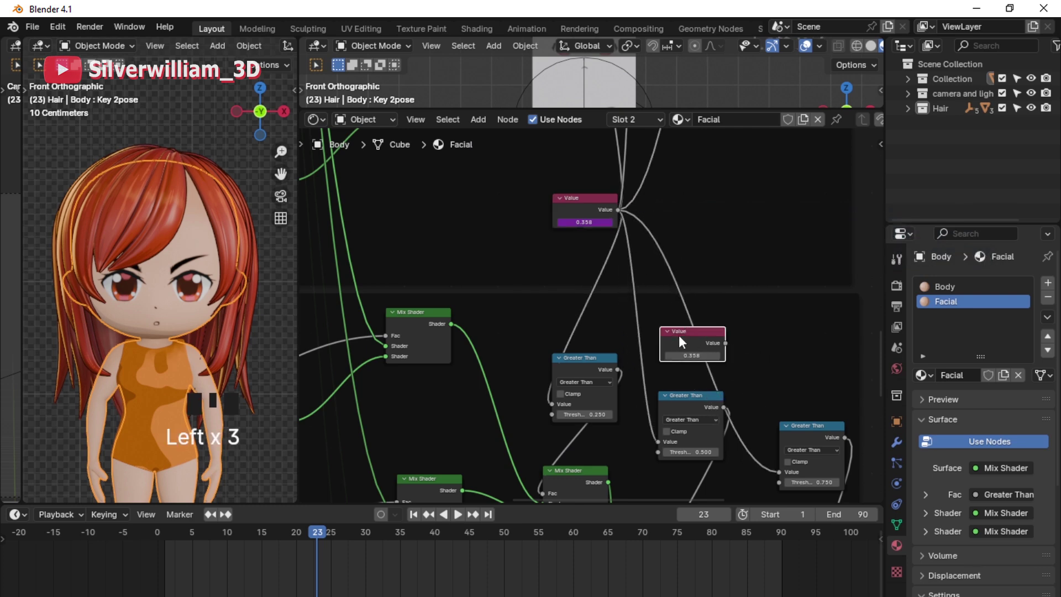
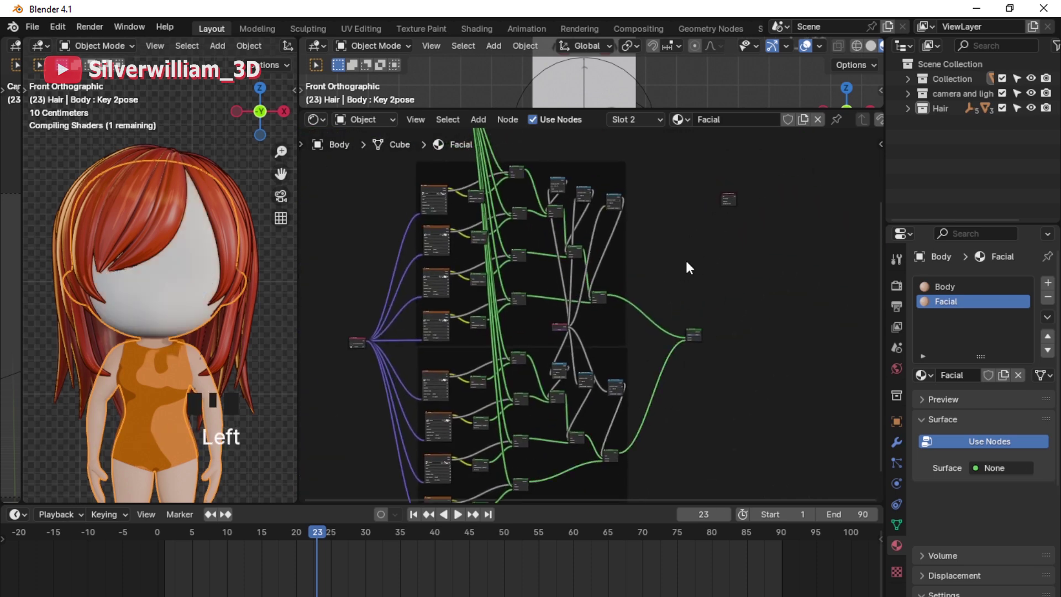
{"action": "left_click", "coordinate": [698, 341]}
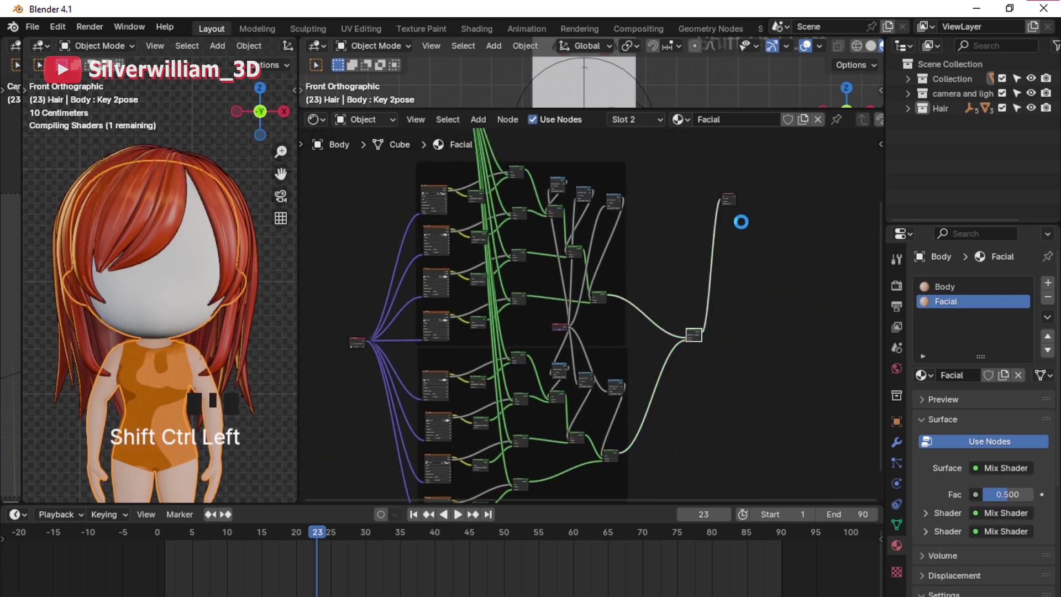
{"action": "key", "text": "g"}
{"action": "left_click", "coordinate": [765, 176]}
{"action": "key", "text": "g"}
{"action": "left_click_drag", "start_coordinate": [683, 333], "coordinate": [679, 332]}
Step: Bring up the add-node search (Shift+A) to find the final Math node
{"action": "key", "text": "shift+a"}
{"action": "key", "text": "BackSpace"}
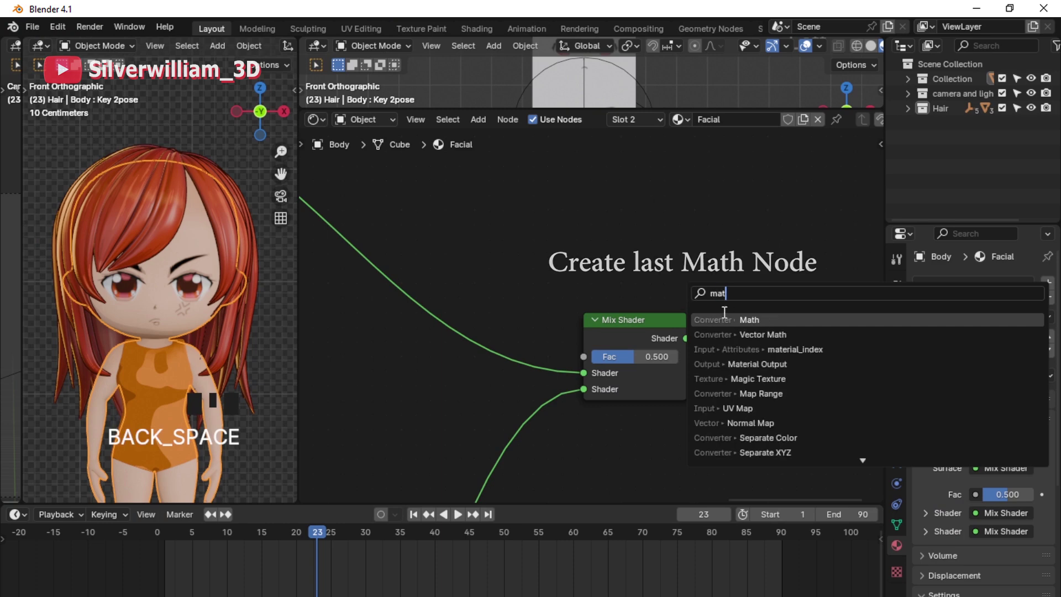
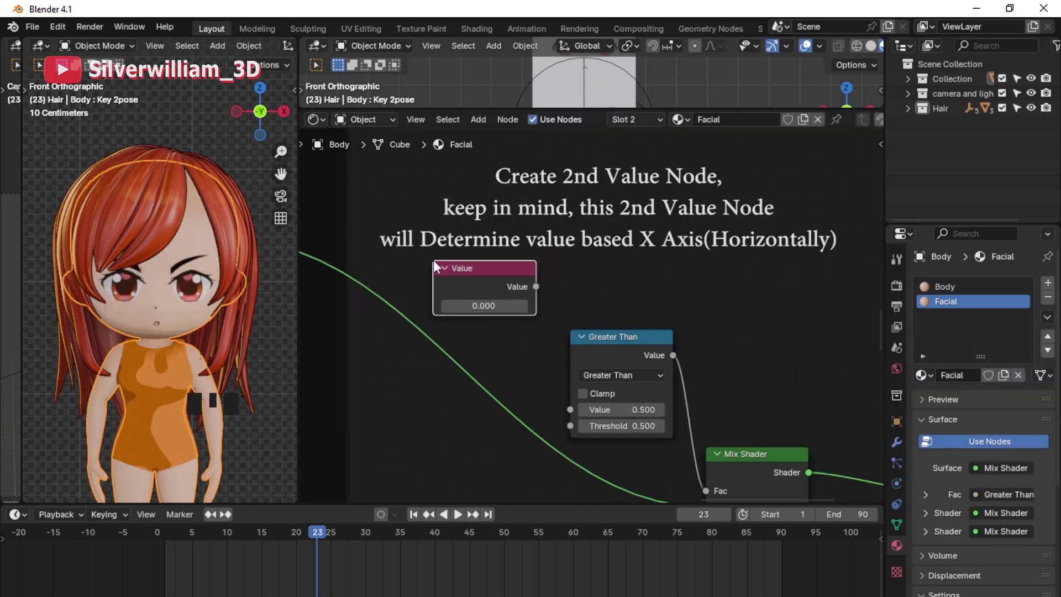
Step: Place a second Value node for the controller's X position in the Facial node tree
{"action": "left_click", "coordinate": [674, 173]}
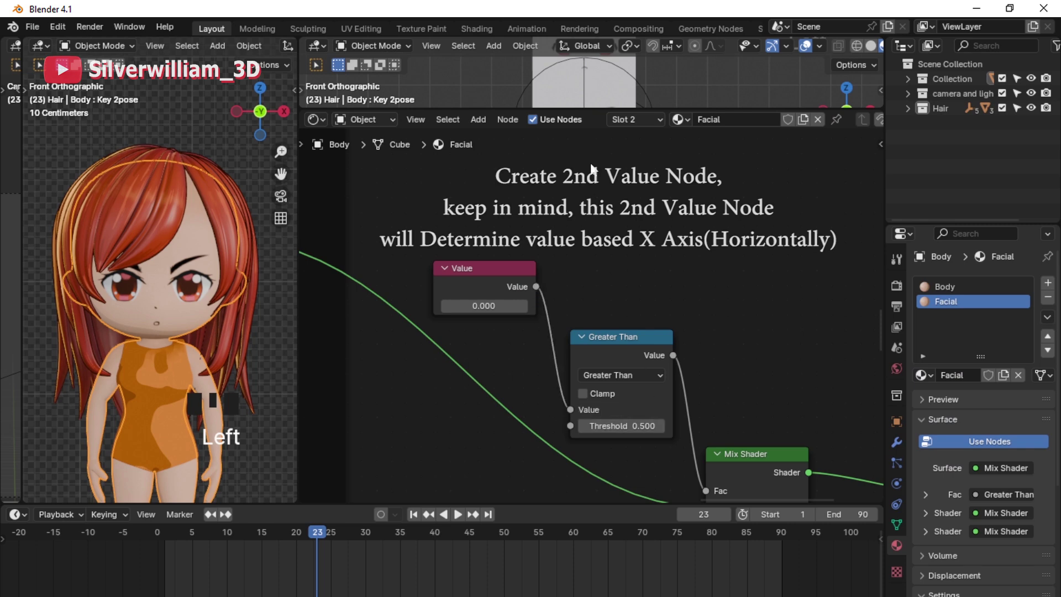
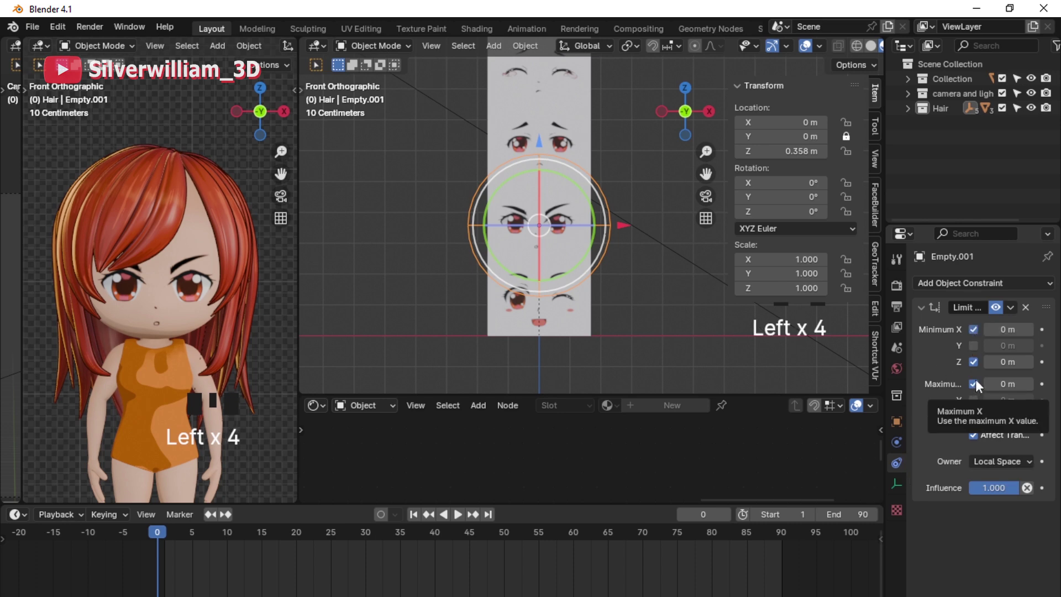
Step: Move the controller empty to the plane's right border (X about 0.188) and view the last Math node
{"action": "left_click", "coordinate": [1002, 312]}
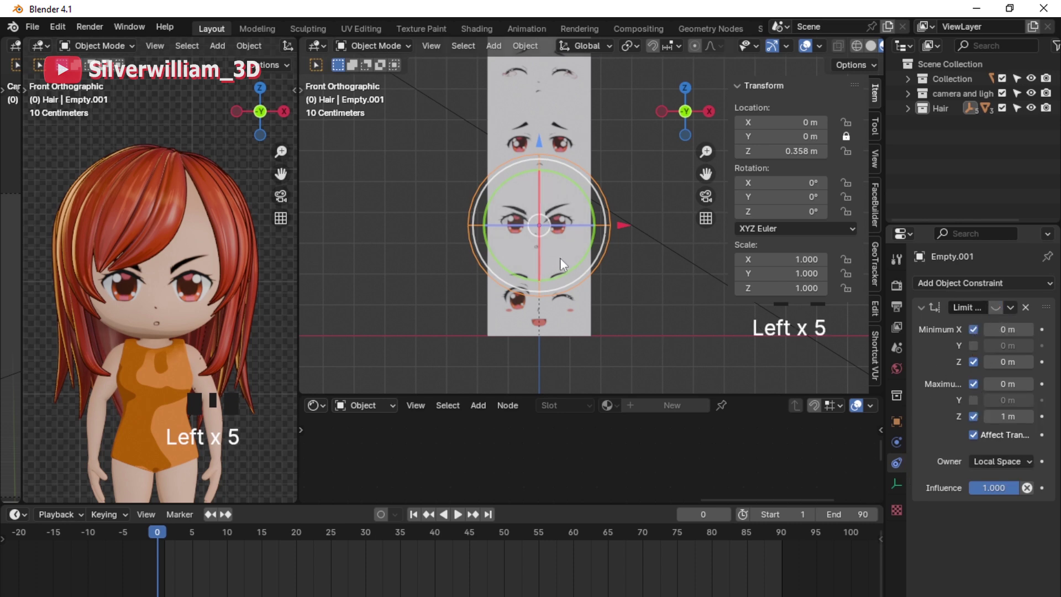
{"action": "key", "text": "g"}
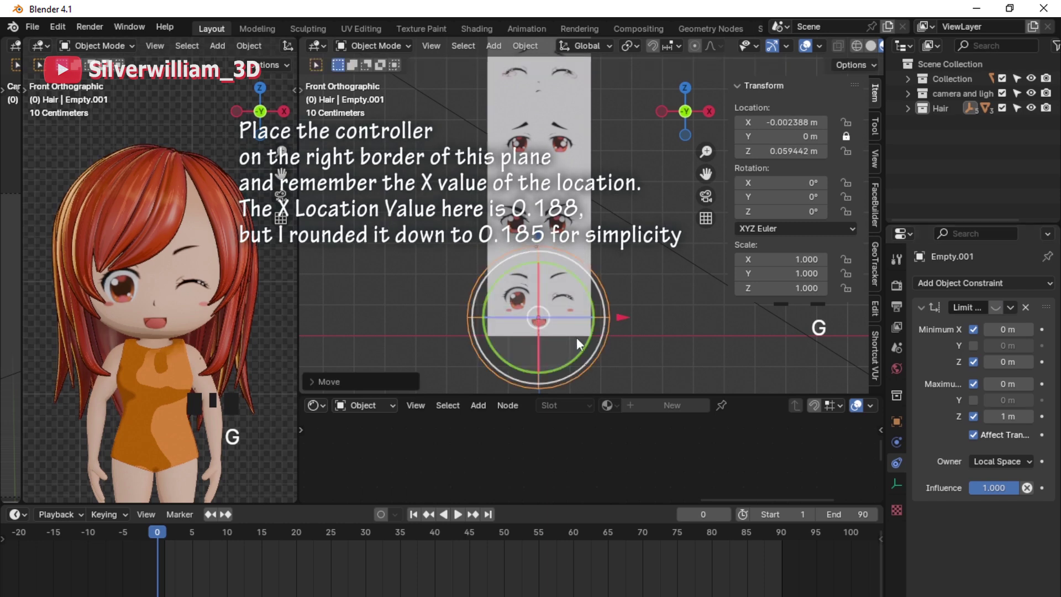
{"action": "left_click", "coordinate": [624, 321]}
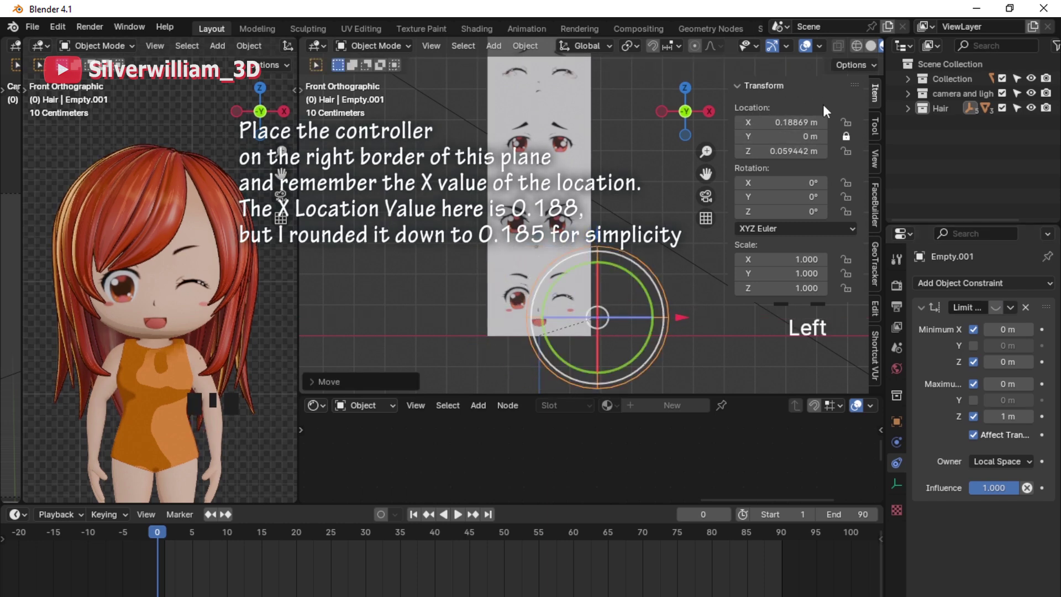
{"action": "left_click_drag", "start_coordinate": [707, 218], "coordinate": [707, 218]}
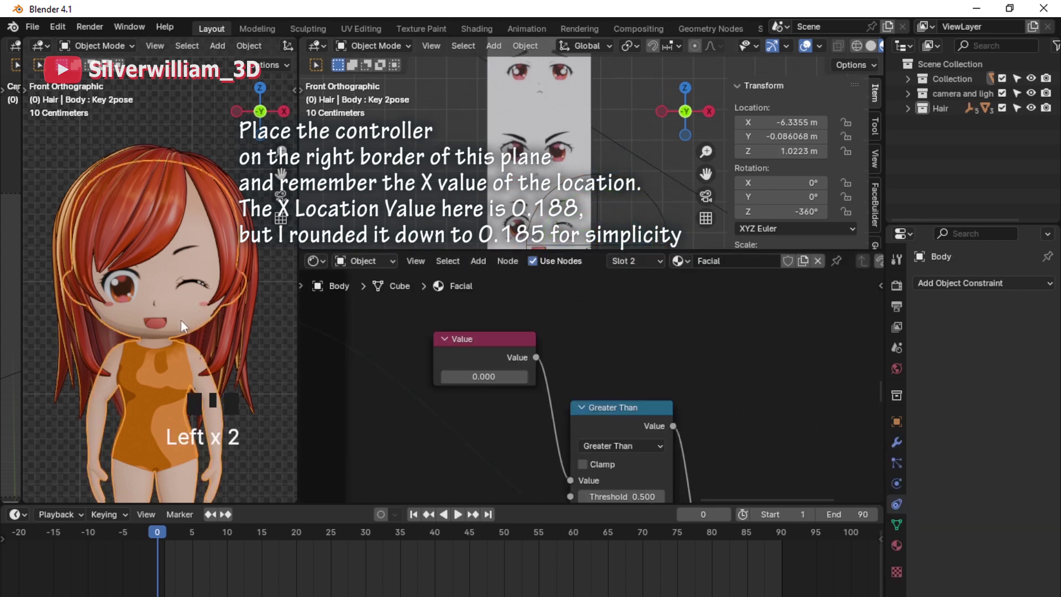
{"action": "left_click_drag", "start_coordinate": [707, 218], "coordinate": [707, 218]}
{"action": "left_click_drag", "start_coordinate": [707, 218], "coordinate": [511, 502]}
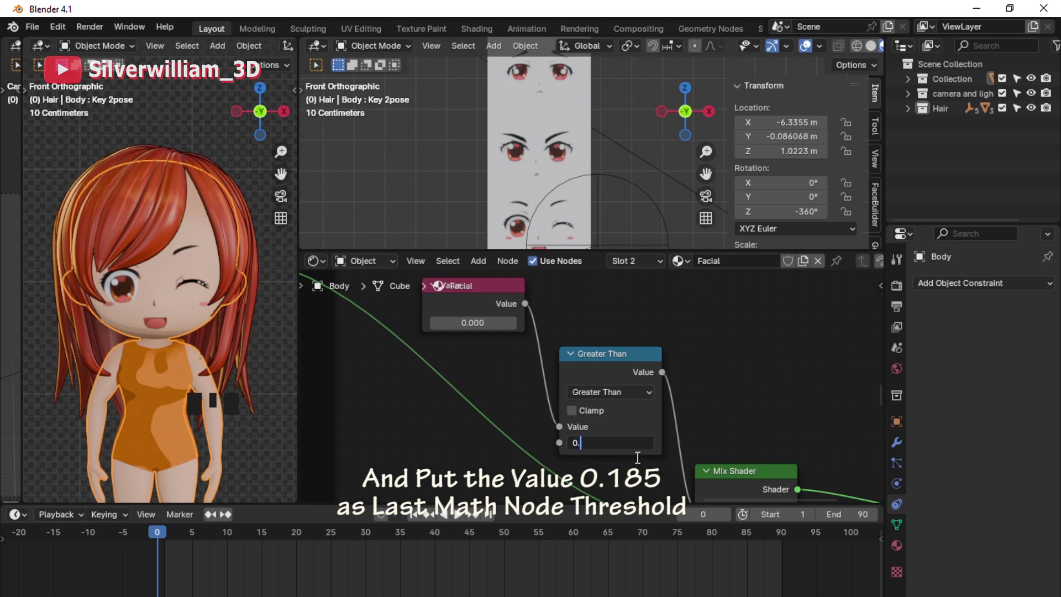
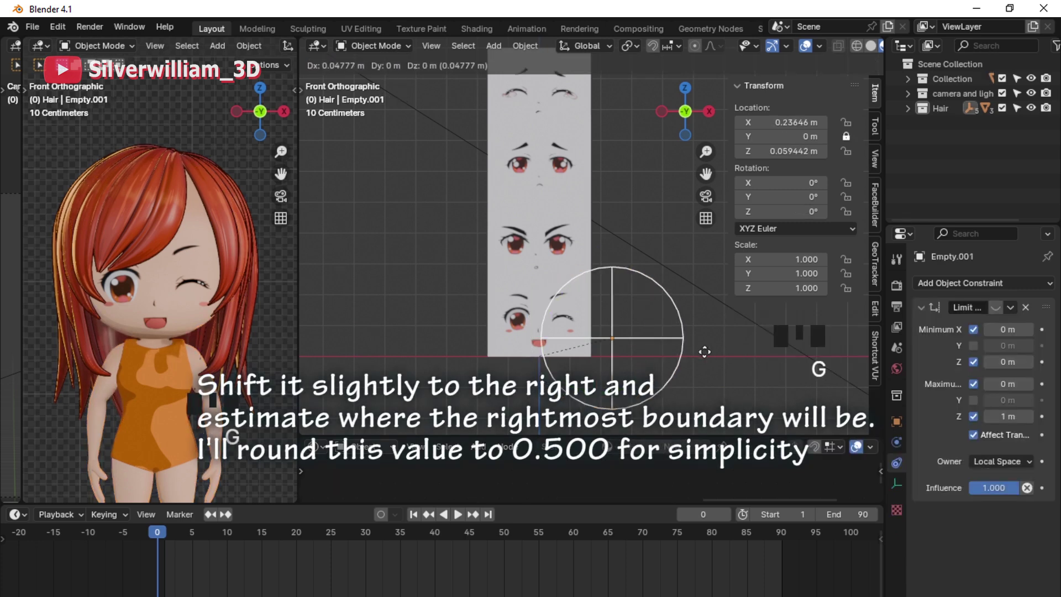
Step: Slide the controller sideways and up to the plane's top, switching the face to a closed-eye smile
{"action": "key", "text": "g"}
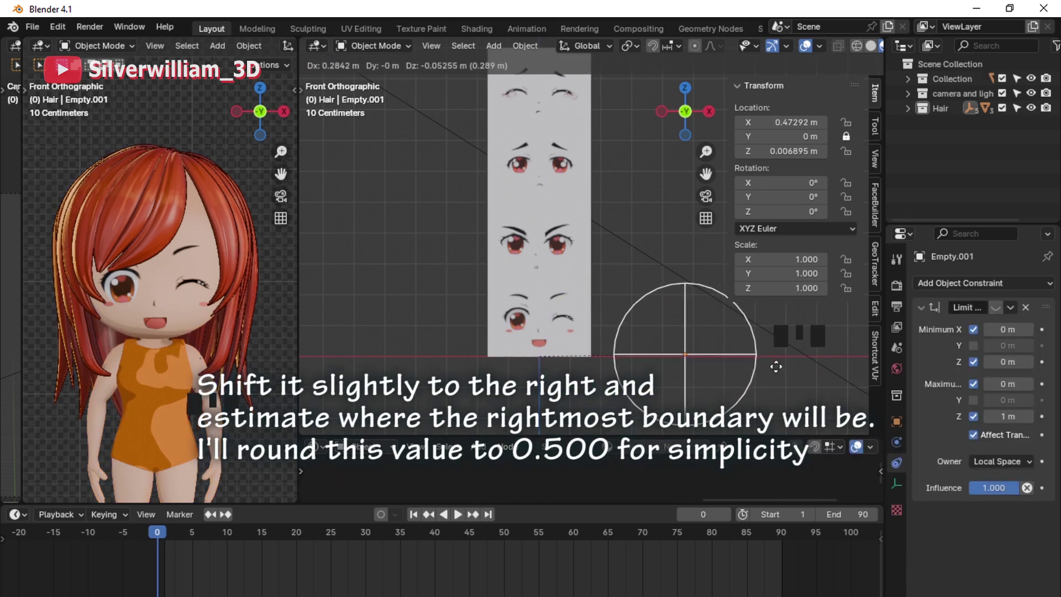
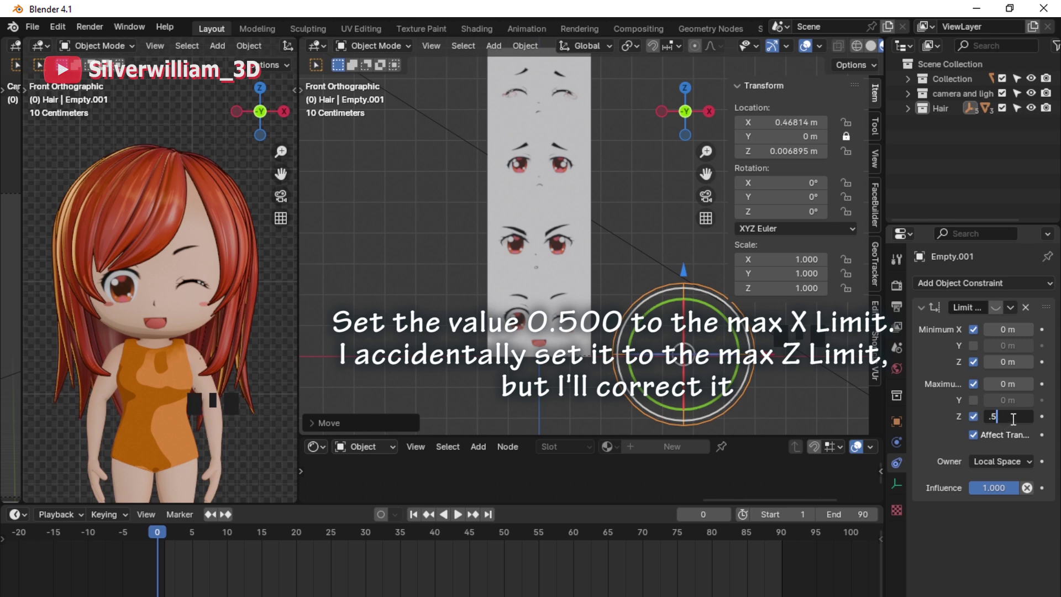
{"action": "left_click_drag", "start_coordinate": [1016, 386], "coordinate": [710, 379]}
{"action": "left_click_drag", "start_coordinate": [693, 349], "coordinate": [689, 394]}
{"action": "key", "text": "g"}
{"action": "left_click", "coordinate": [995, 310]}
{"action": "key", "text": "g"}
{"action": "key", "text": "g"}
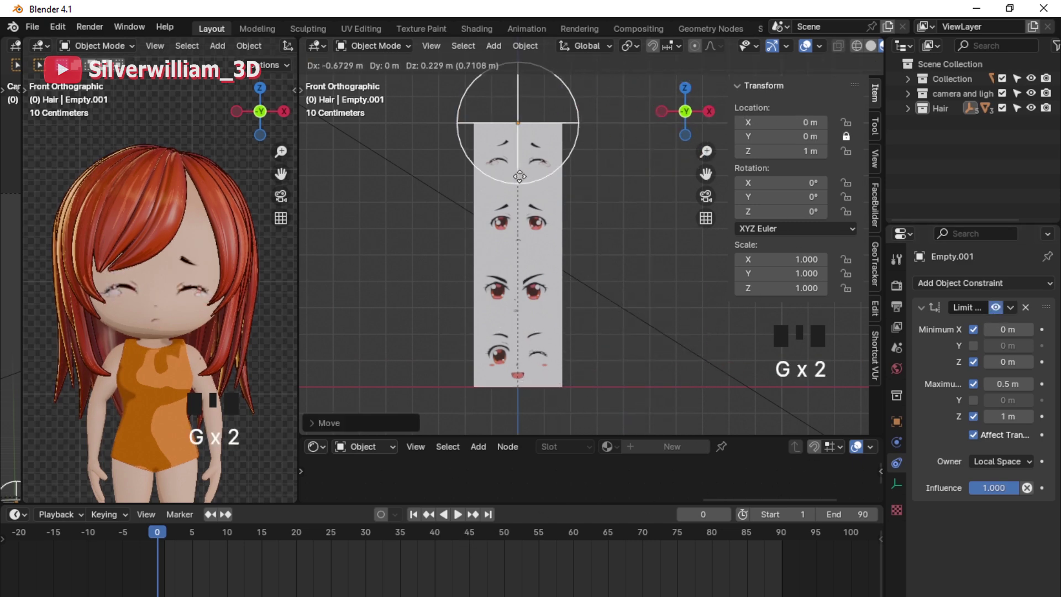
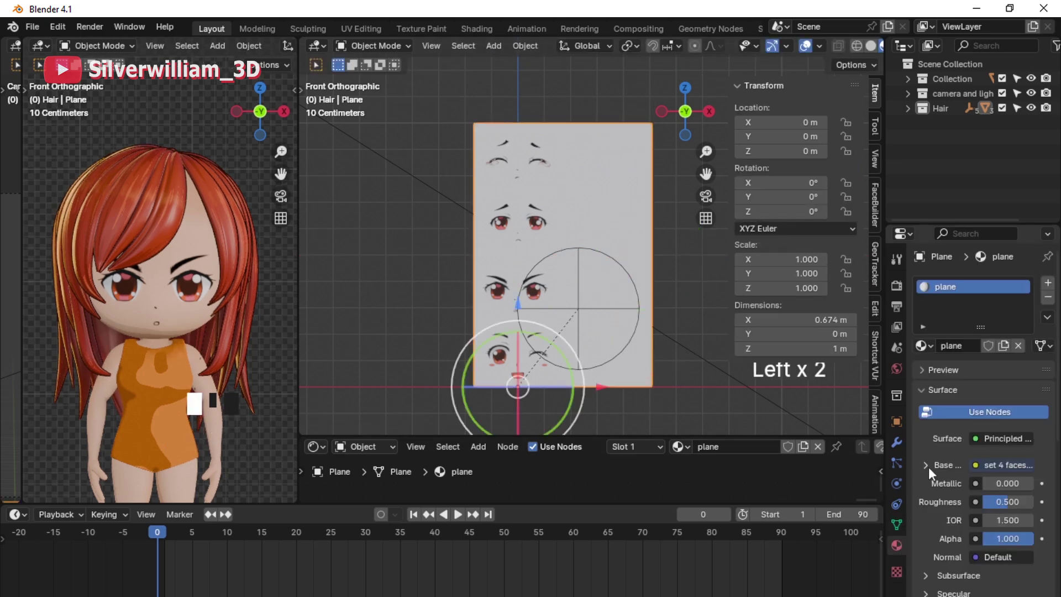
Step: Load the eight-expression faces grid image into the plane's Image Texture node and reselect Empty.001
{"action": "left_click", "coordinate": [1030, 487]}
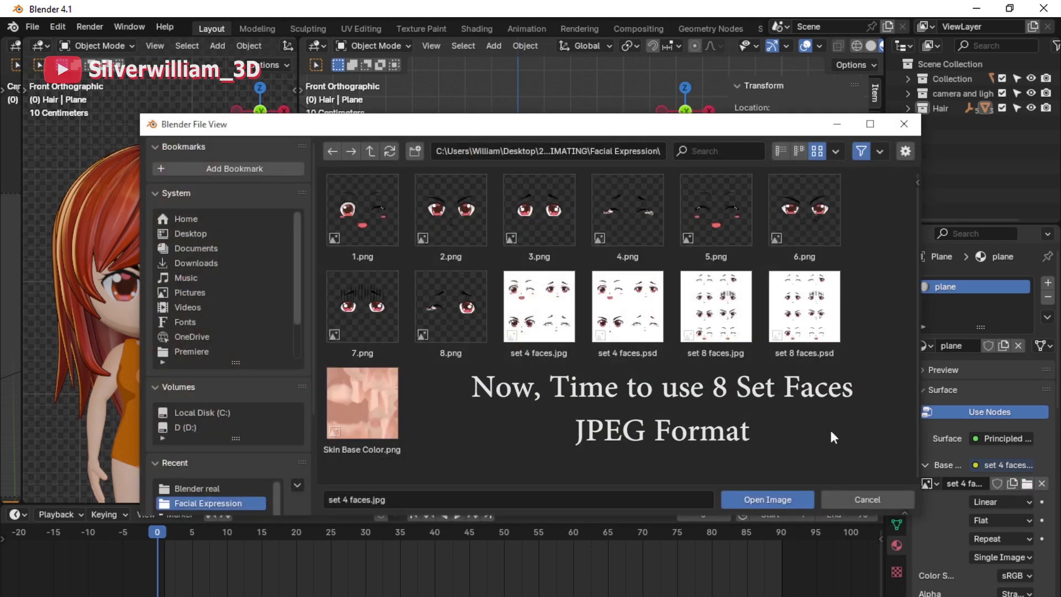
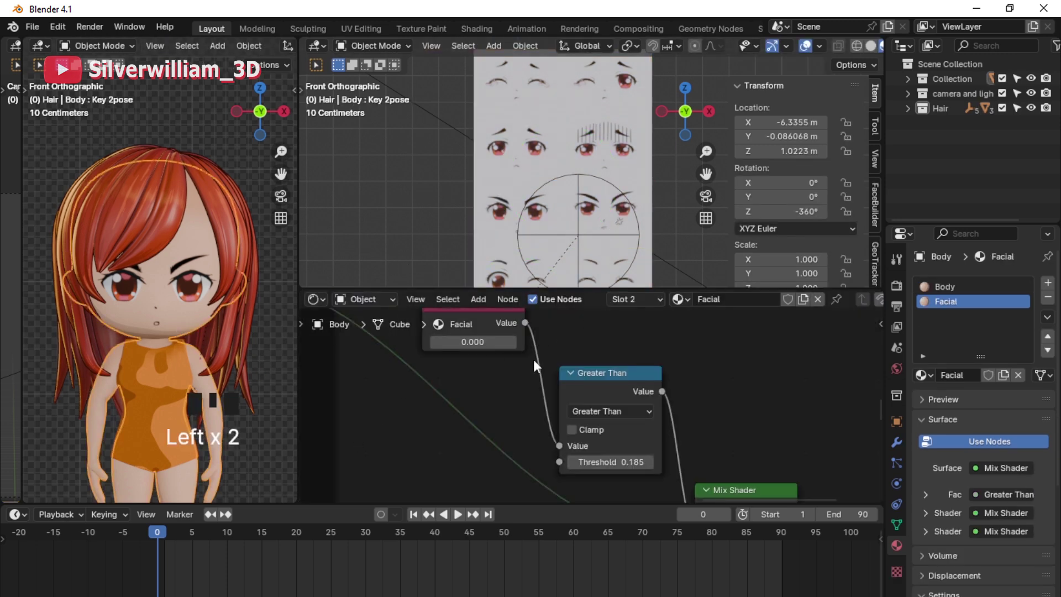
{"action": "left_click", "coordinate": [842, 303]}
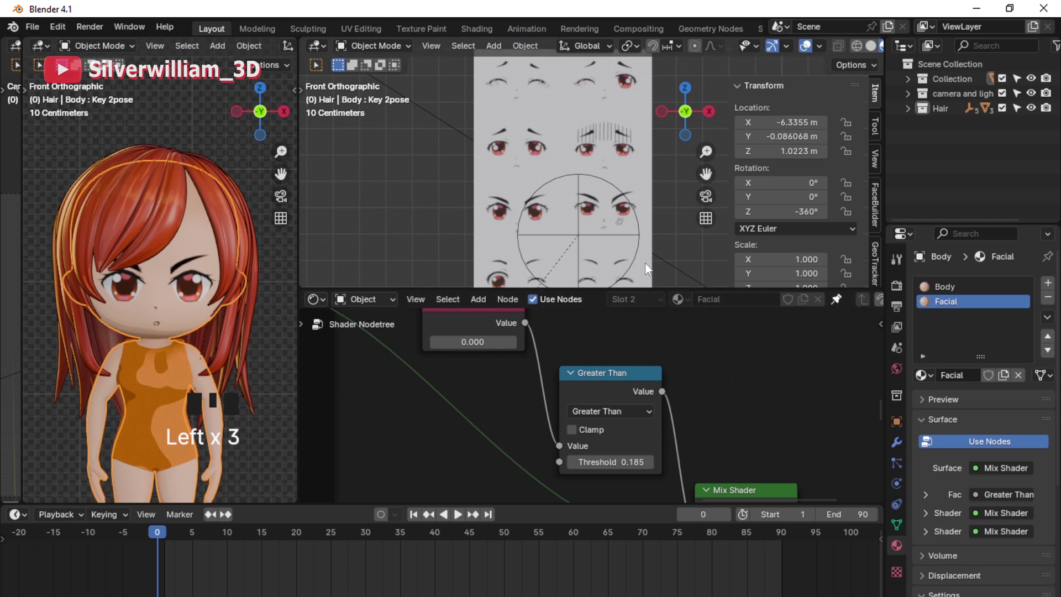
{"action": "left_click", "coordinate": [670, 259]}
{"action": "left_click", "coordinate": [573, 244]}
Step: Slide the controller empty over the face grid to test the X-driven wink expression
{"action": "left_click", "coordinate": [584, 238]}
{"action": "left_click_drag", "start_coordinate": [612, 223], "coordinate": [598, 216]}
{"action": "key", "text": "g"}
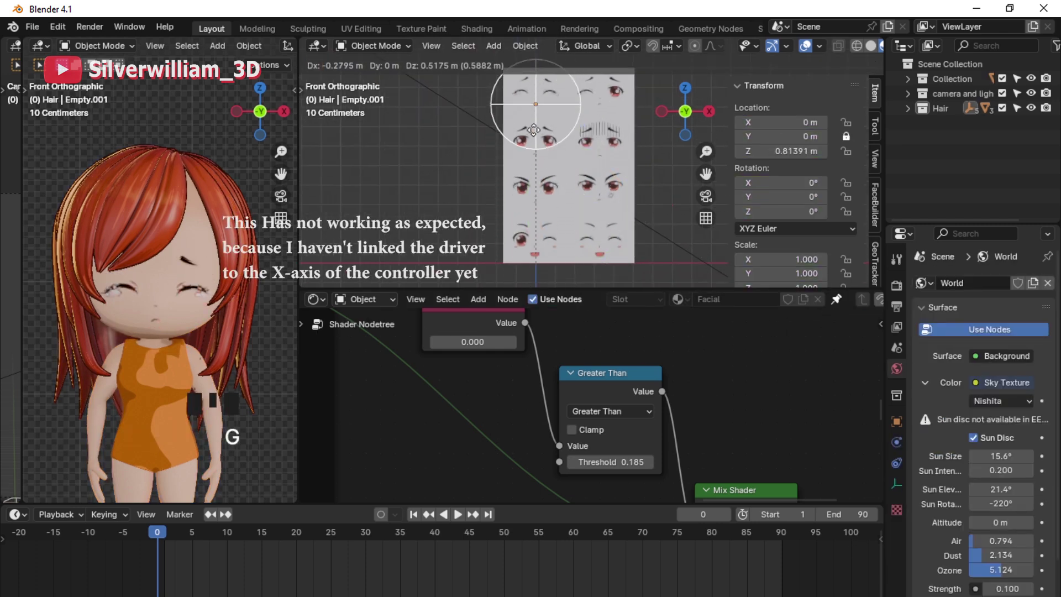
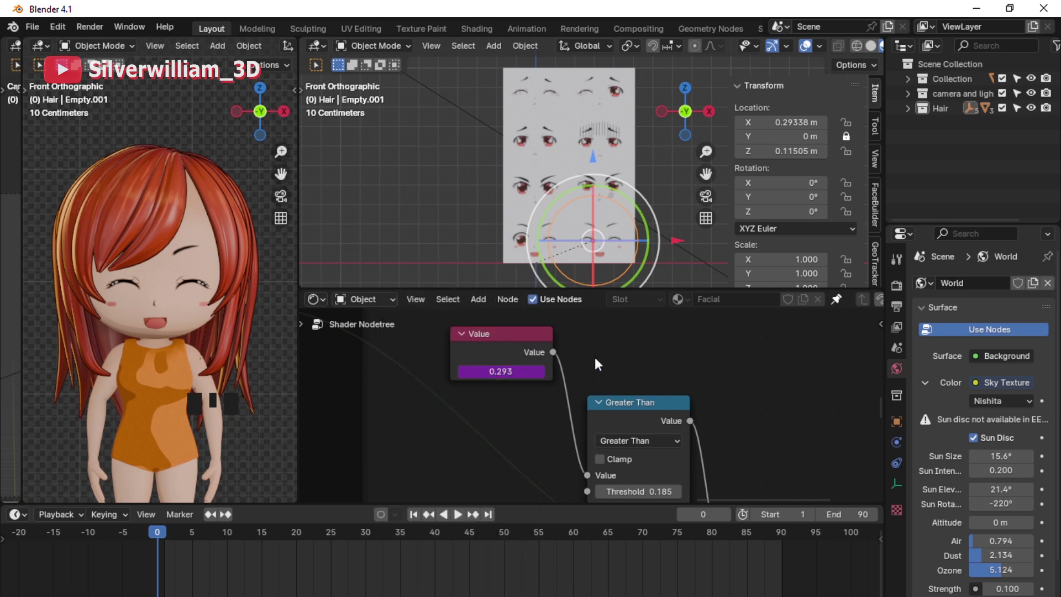
{"action": "key", "text": "g"}
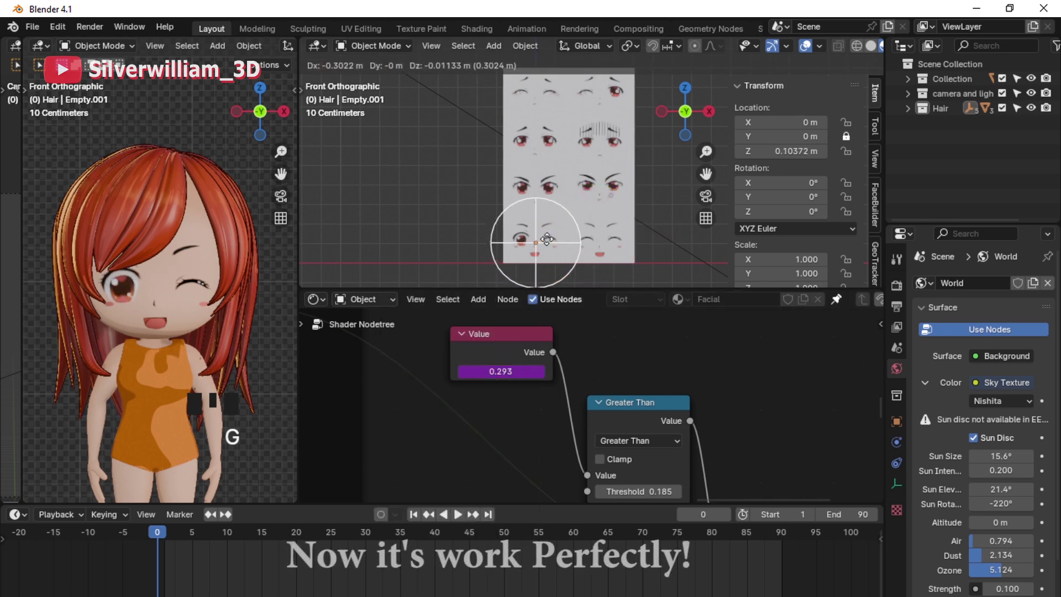
{"action": "left_click", "coordinate": [843, 299]}
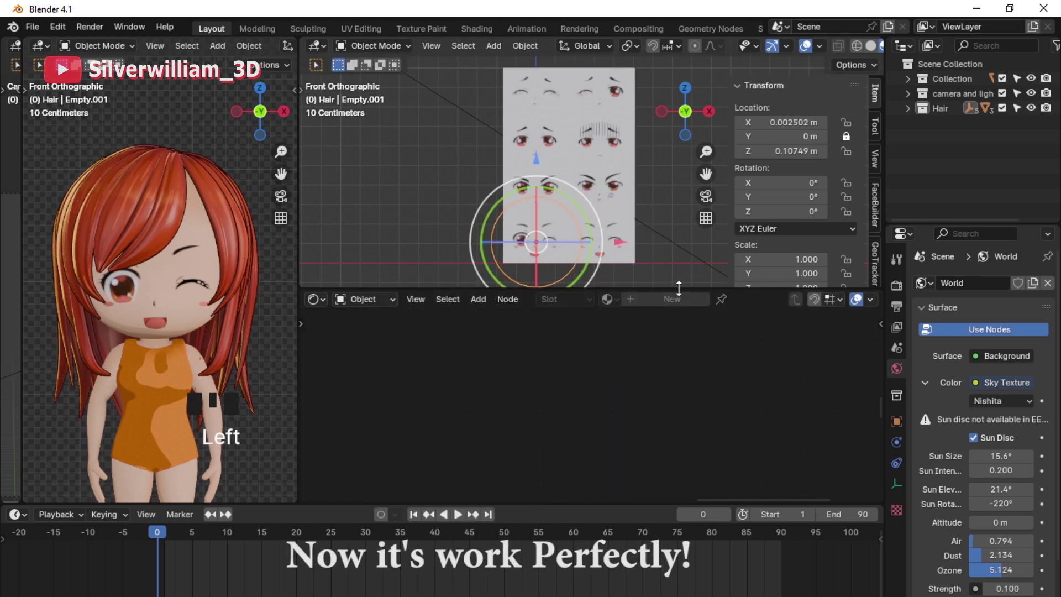
Step: Zoom in on the chibi's face and keep moving the controller to check the expression switching
{"action": "left_click", "coordinate": [302, 549]}
{"action": "key", "text": "n"}
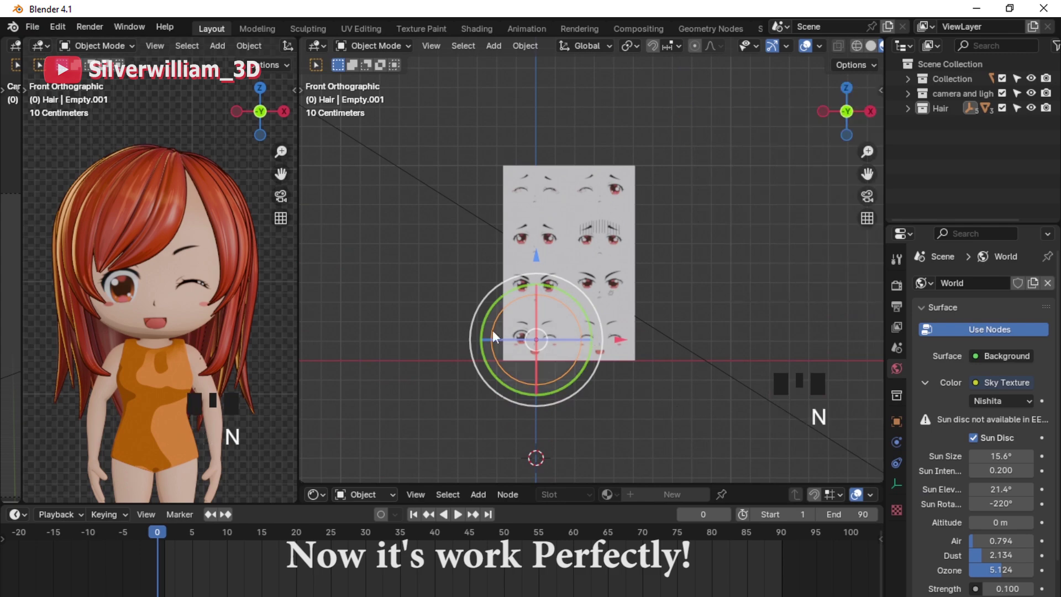
{"action": "left_click", "coordinate": [301, 550]}
{"action": "left_click_drag", "start_coordinate": [302, 550], "coordinate": [302, 549]}
{"action": "key", "text": "g"}
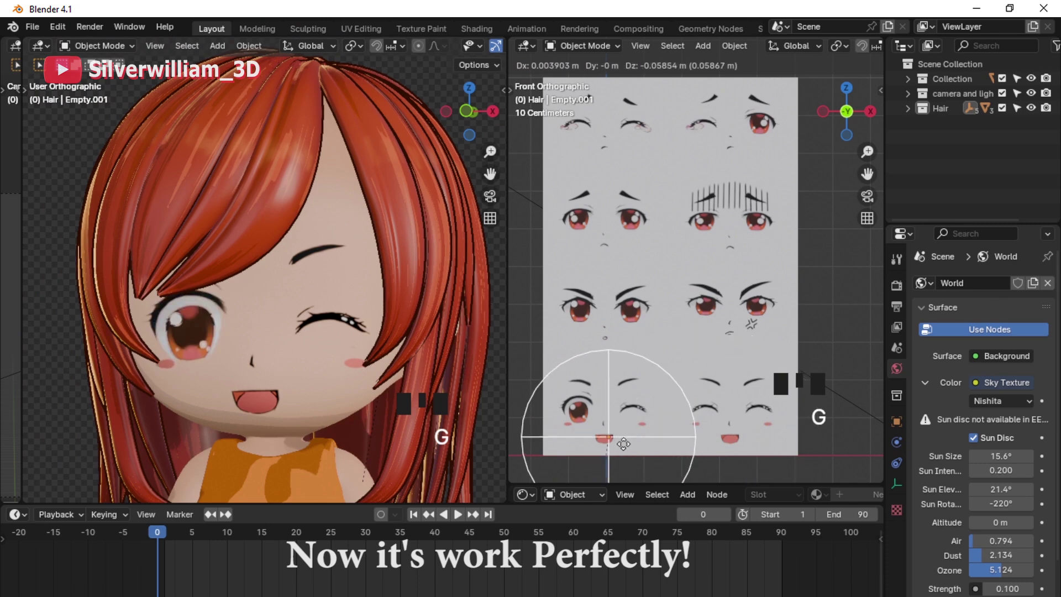